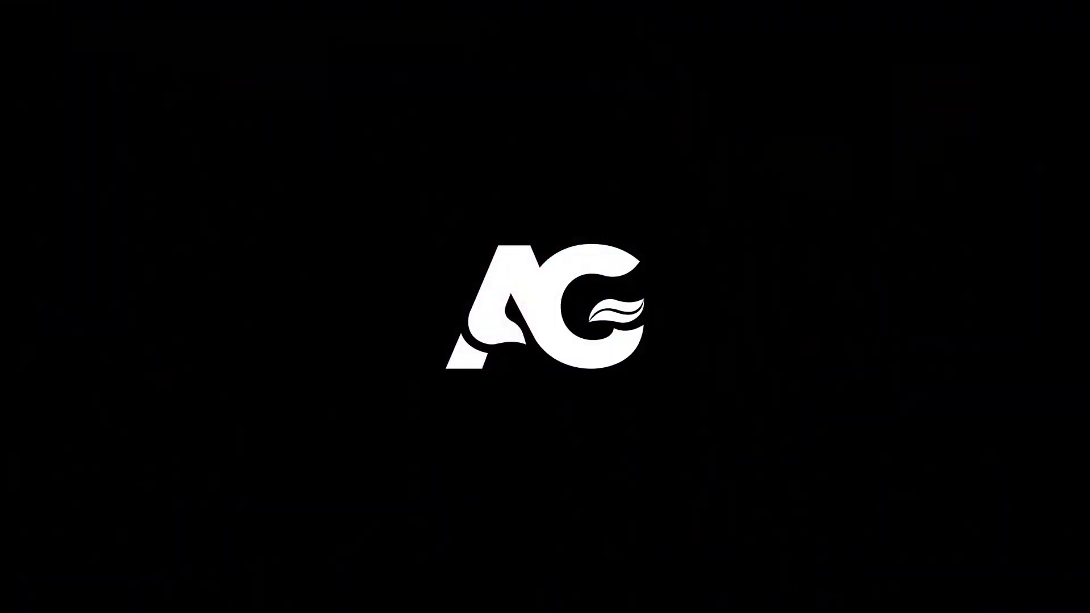
Return the playhead to the start and preview the HUD ring animation over the gradient
{"action": "left_click", "coordinate": [430, 437]}
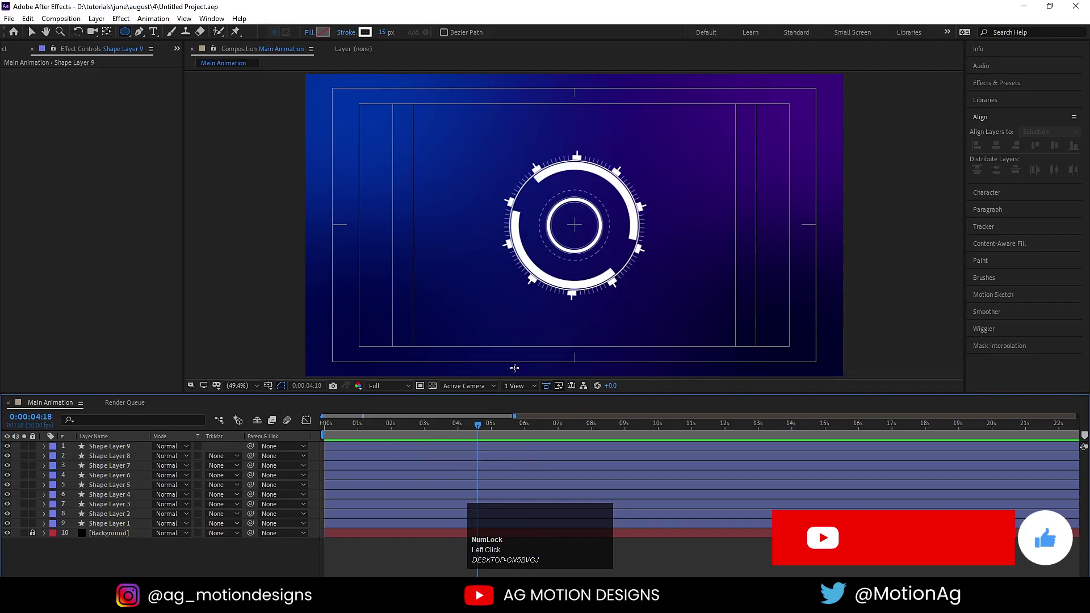
{"action": "left_click_drag", "start_coordinate": [466, 429], "coordinate": [369, 429]}
{"action": "key", "text": "space"}
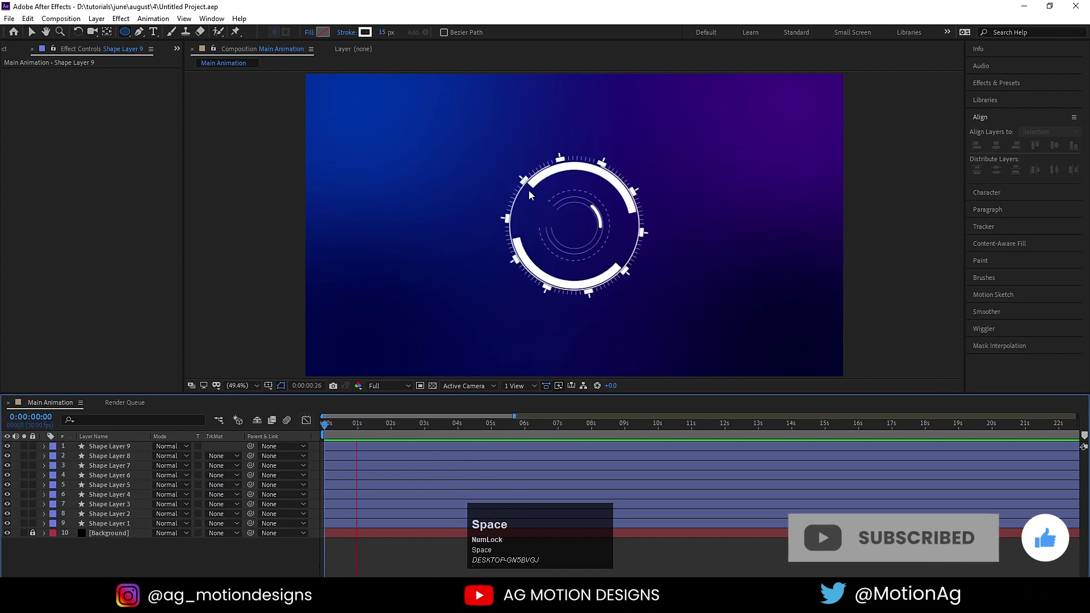
{"action": "key", "text": "space"}
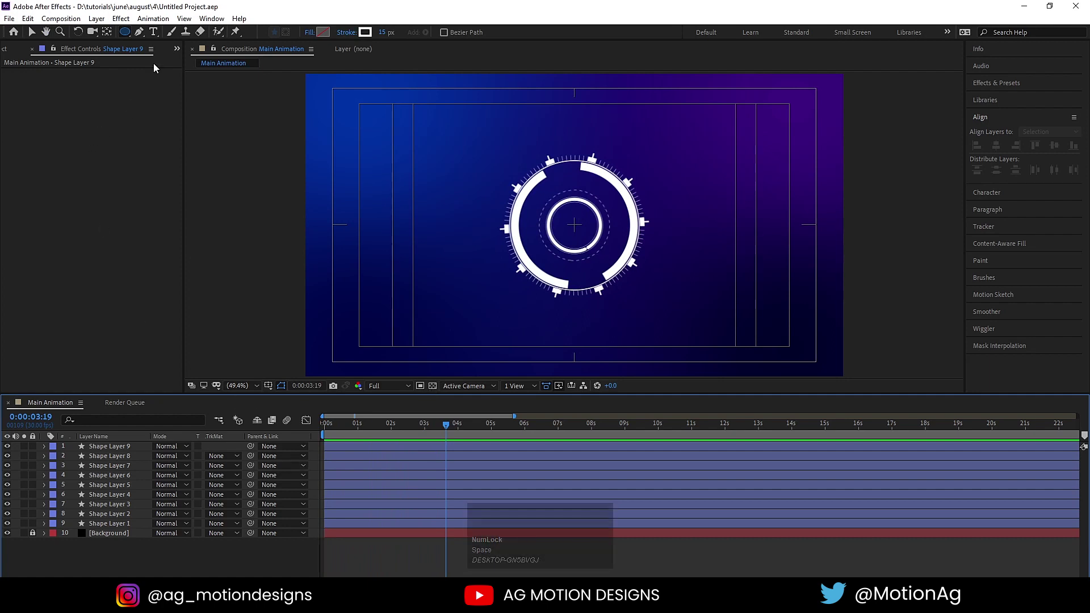
Create an empty Poppins SemiBold text layer at the HUD centre and expand its Text group
{"action": "left_click", "coordinate": [157, 38]}
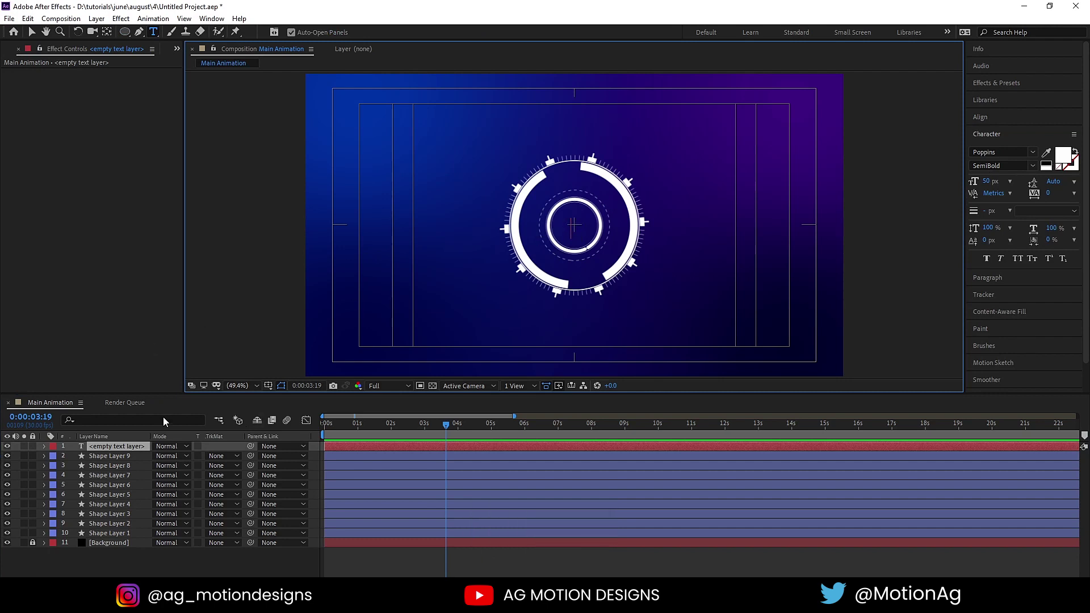
{"action": "left_click", "coordinate": [132, 449]}
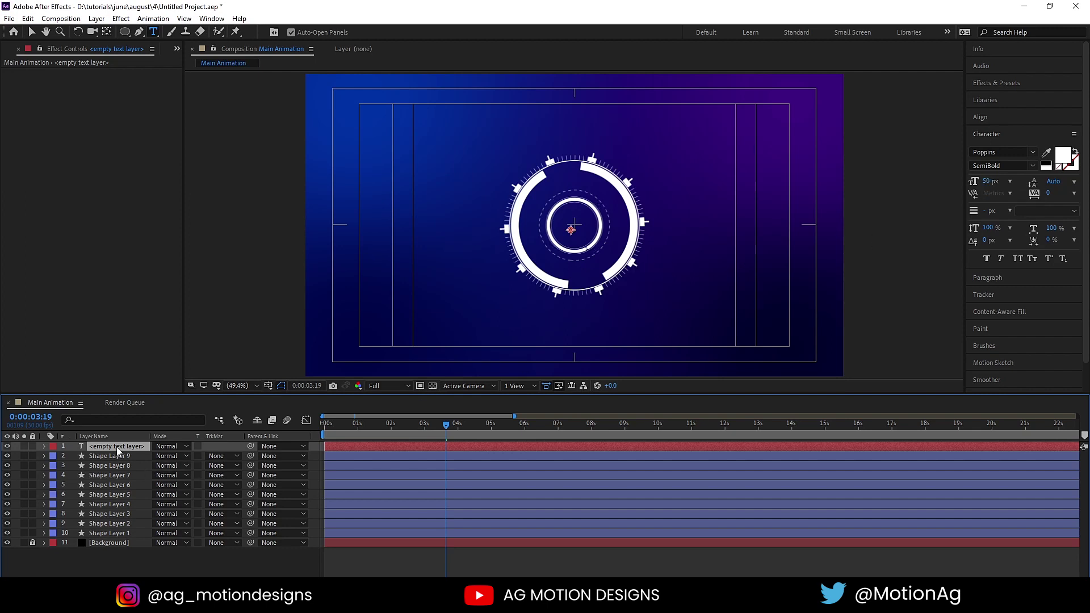
{"action": "double_click", "coordinate": [119, 450]}
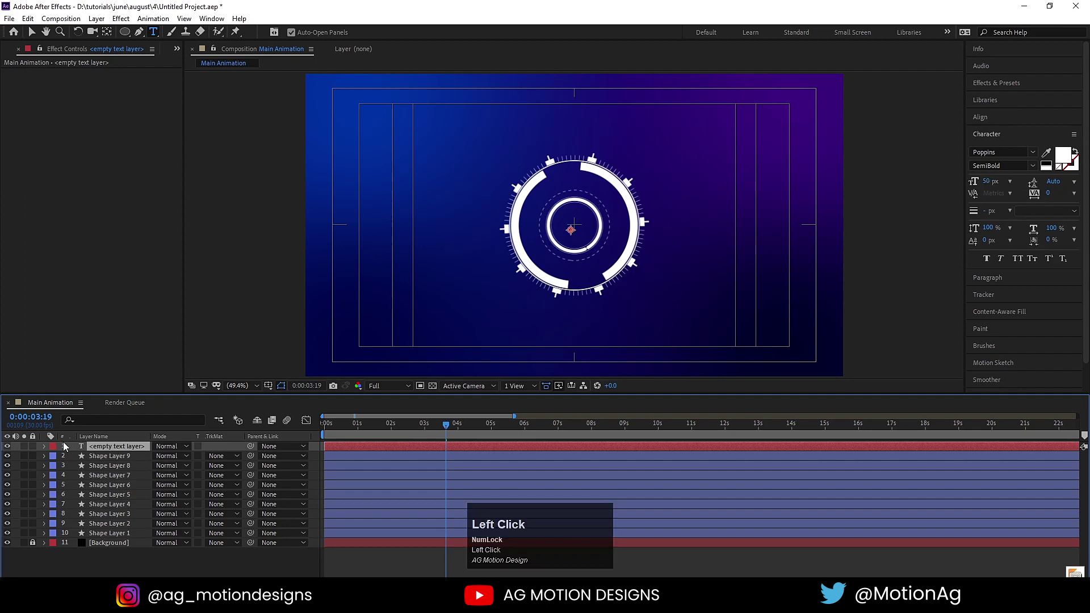
{"action": "left_click", "coordinate": [46, 450]}
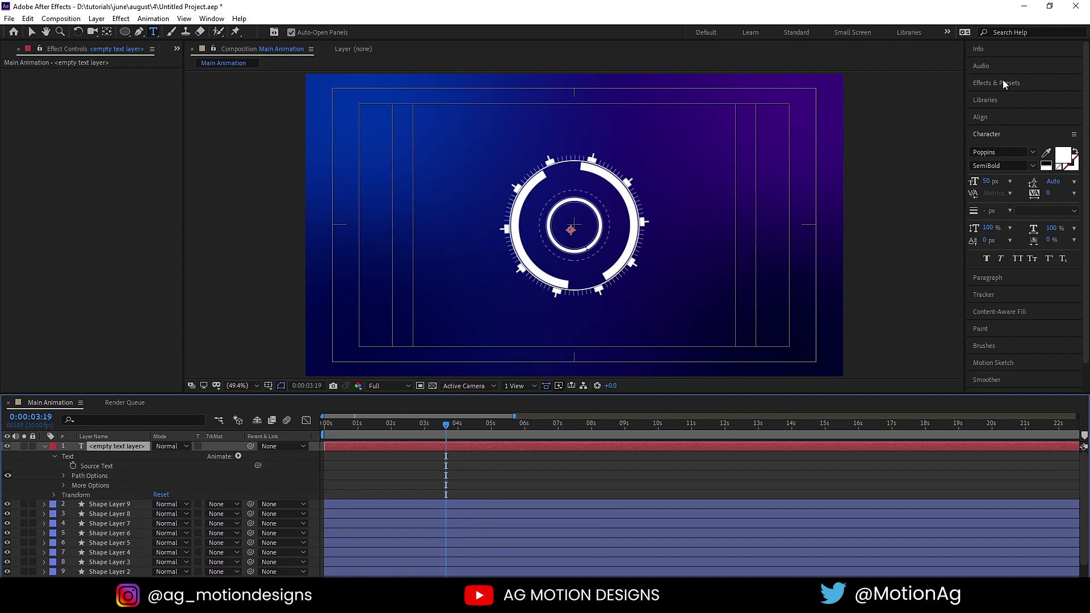
Search 'slider' in Effects & Presets and apply Slider Control to the text layer
{"action": "left_click", "coordinate": [1003, 83]}
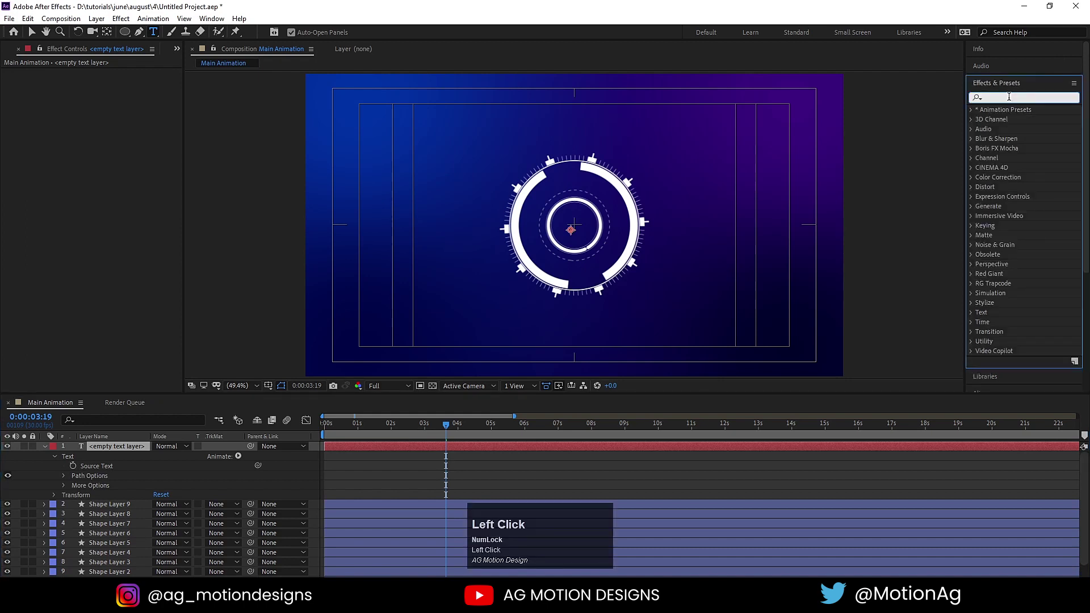
{"action": "type", "text": "slider"}
{"action": "left_click", "coordinate": [1016, 124]}
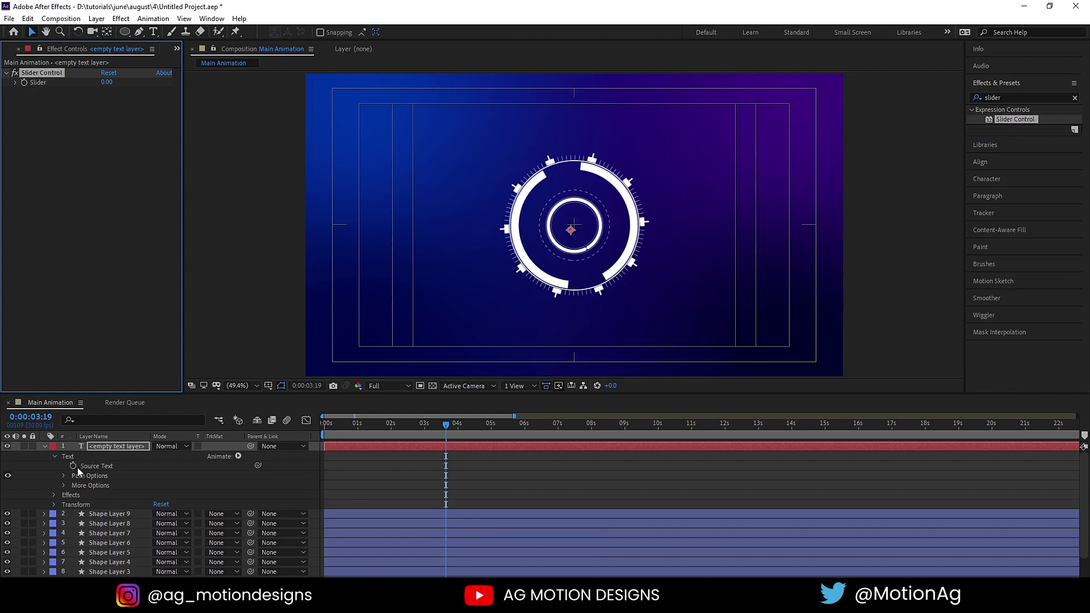
Pick-whip Source Text to the Slider value, test a value, then set Slider back to 0
{"action": "left_click", "coordinate": [78, 471]}
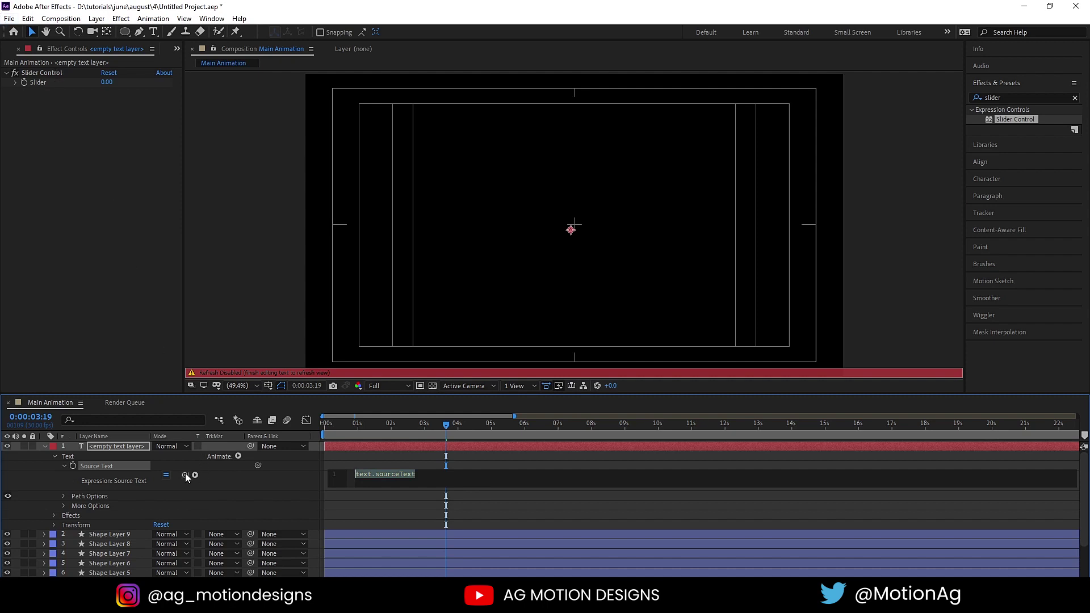
{"action": "left_click_drag", "start_coordinate": [191, 478], "coordinate": [385, 454]}
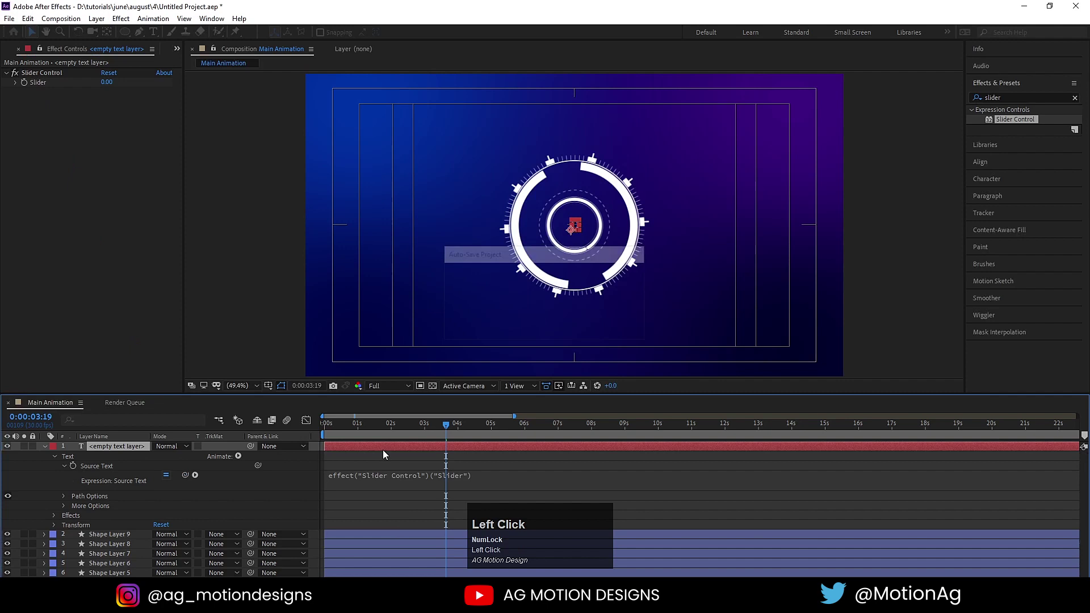
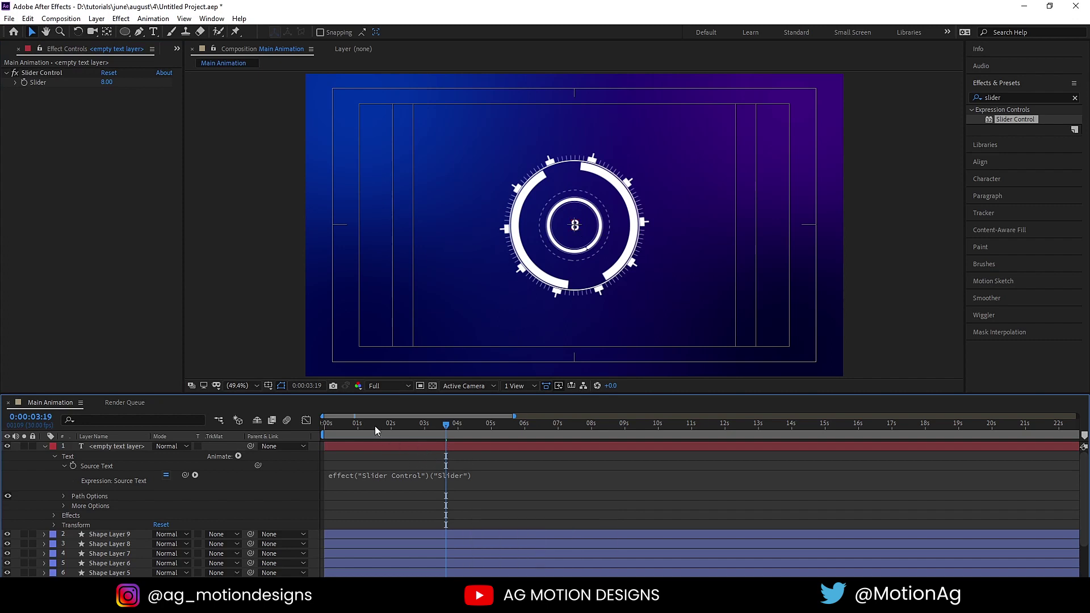
{"action": "left_click_drag", "start_coordinate": [346, 433], "coordinate": [118, 454]}
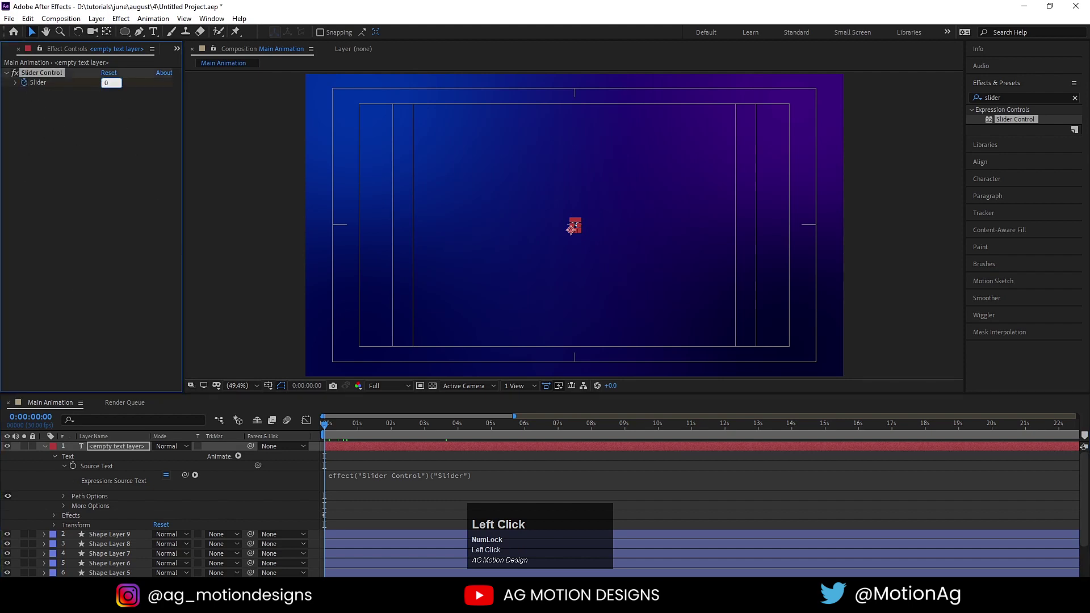
{"action": "key", "text": "Return"}
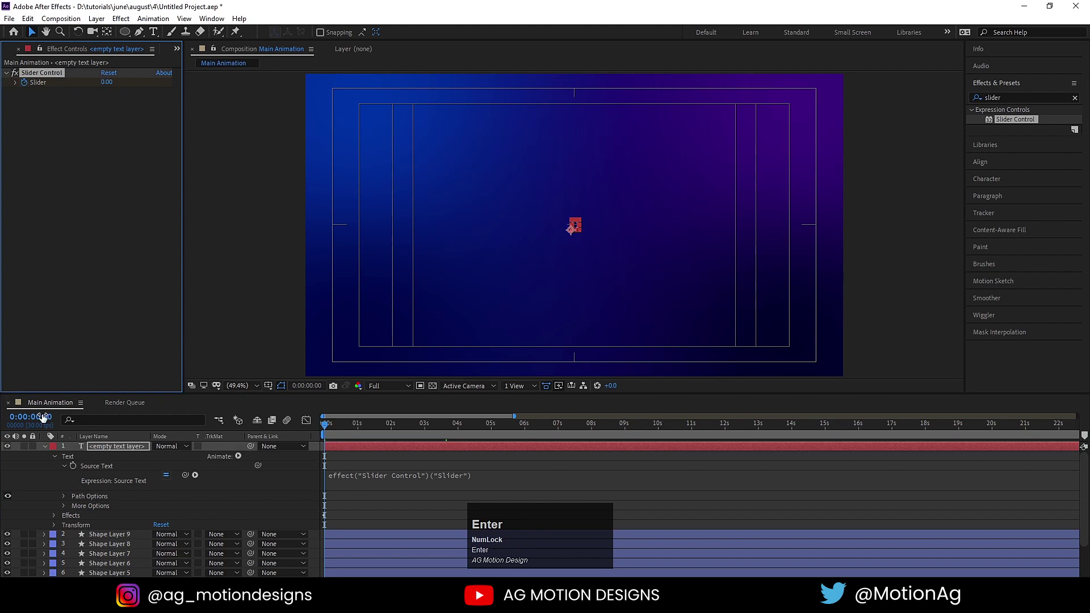
Keyframe Slider from 0 at frame 0 to 100 near 3:29 and preview the count-up
{"action": "left_click", "coordinate": [45, 450]}
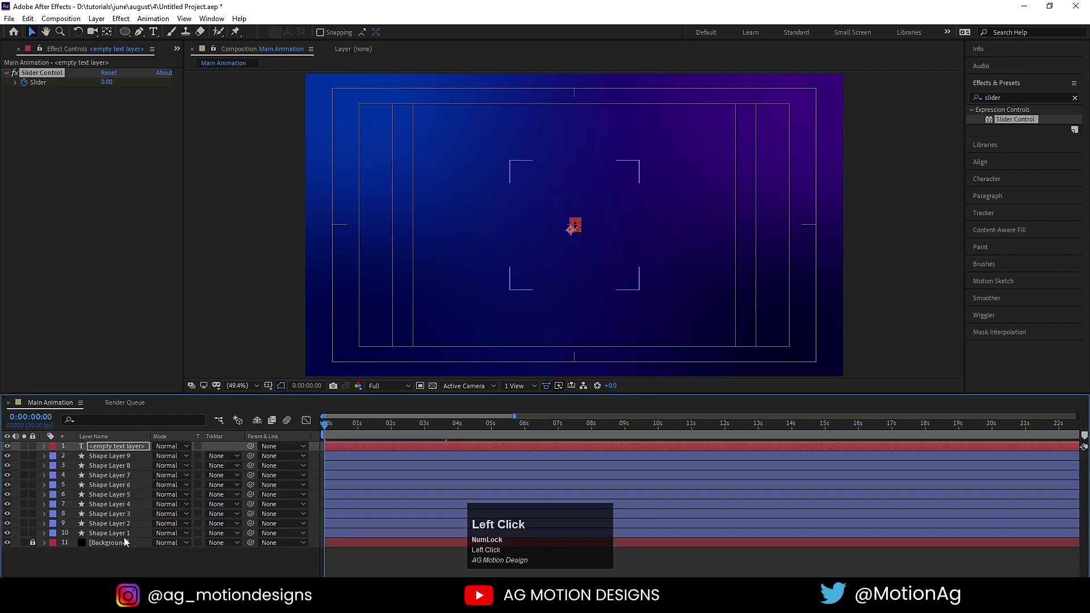
{"action": "key", "text": "u"}
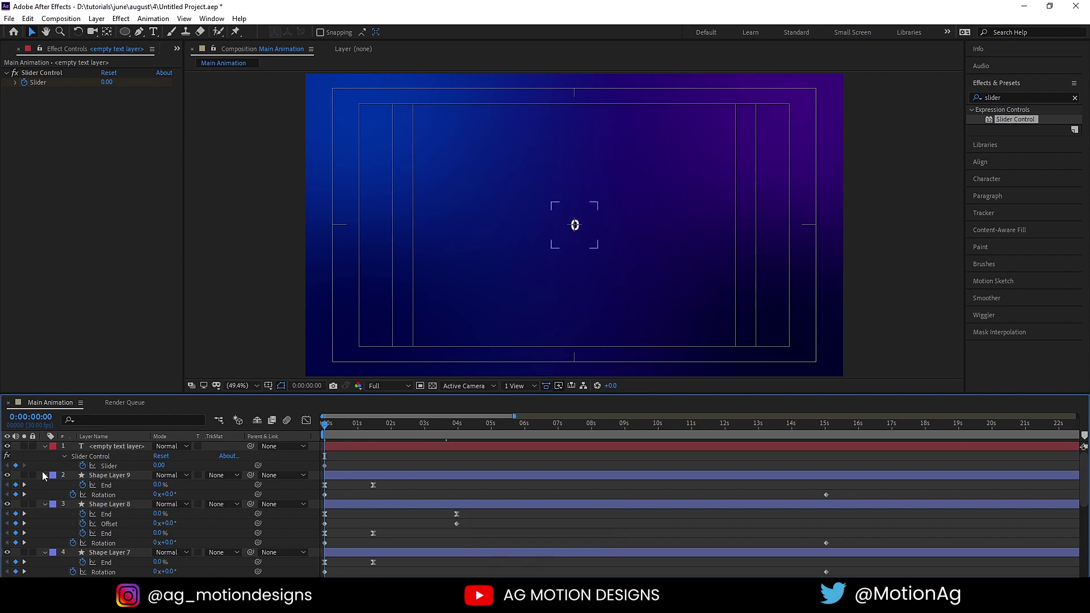
{"action": "key", "text": "u"}
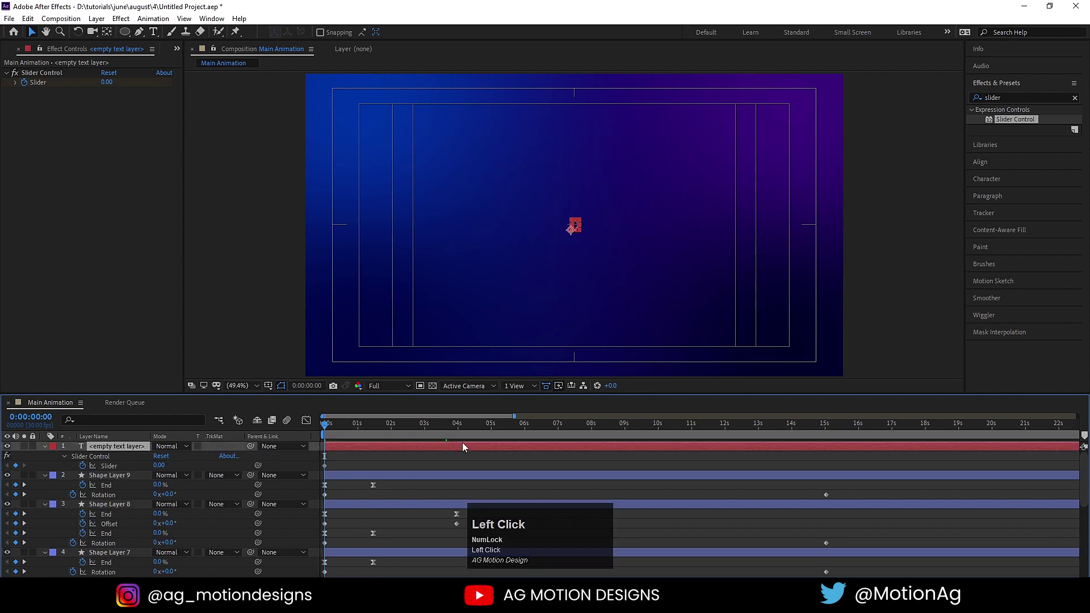
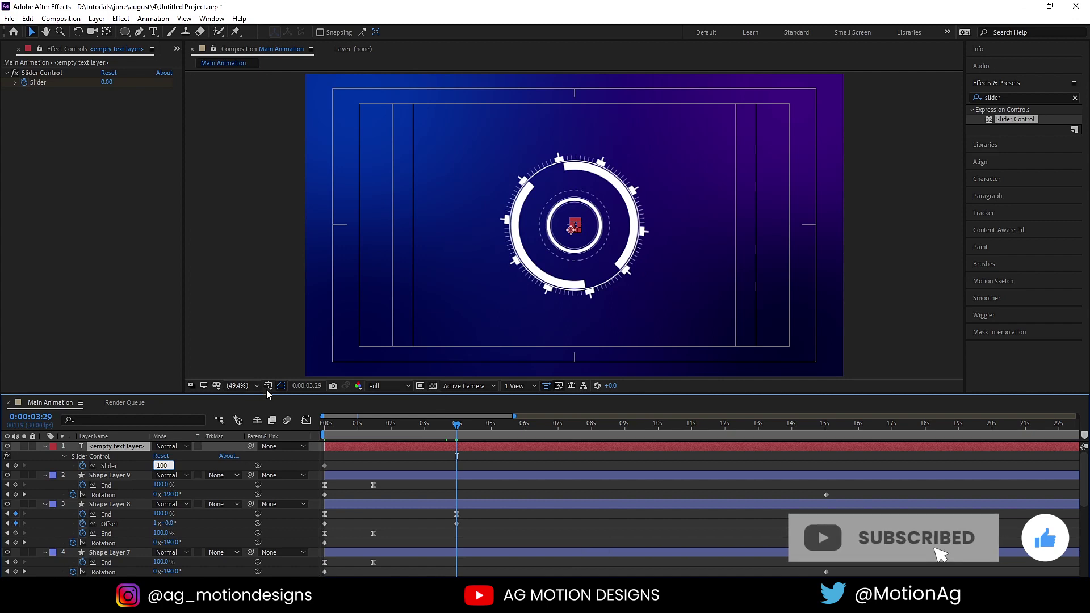
{"action": "key", "text": "Return"}
{"action": "left_click", "coordinate": [370, 457]}
{"action": "key", "text": "space"}
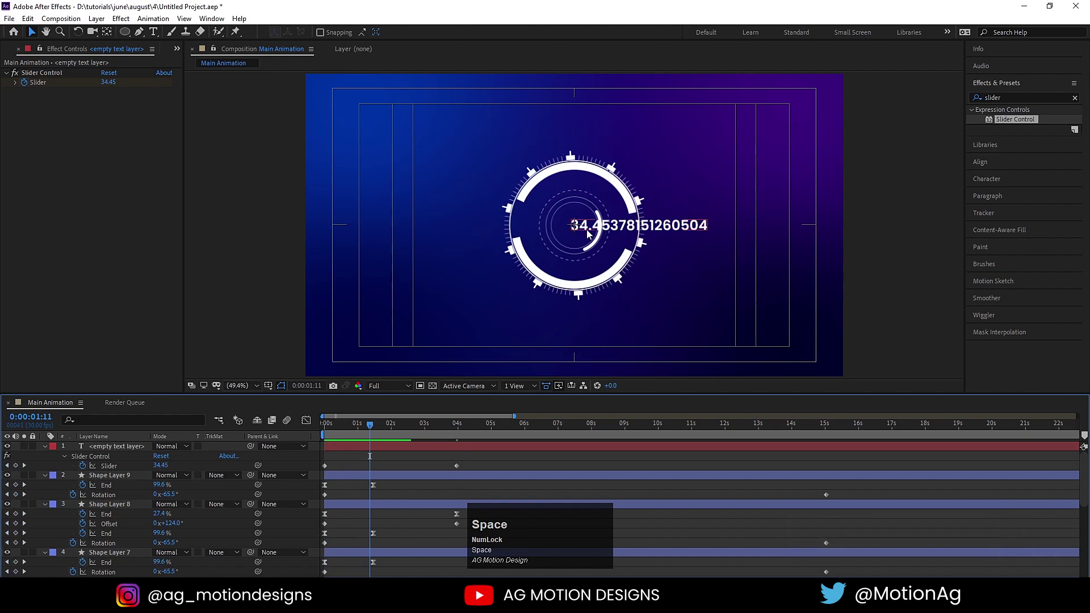
{"action": "scroll", "scroll_direction": "up", "scroll_amount": 3}
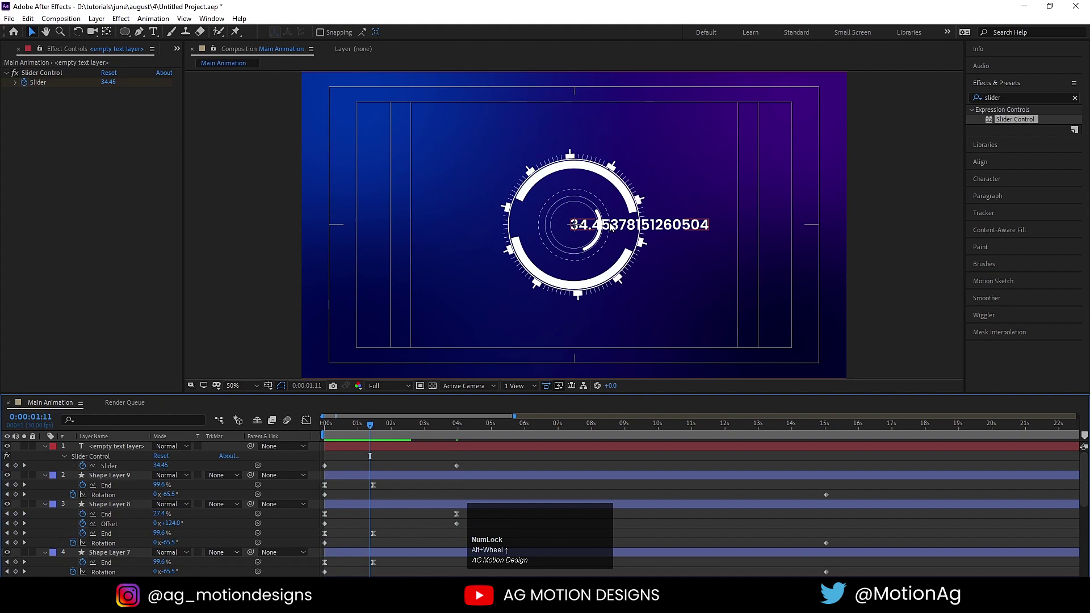
Wrap the Source Text expression in Math.round so the counter shows whole numbers
{"action": "left_click_drag", "start_coordinate": [353, 431], "coordinate": [50, 454]}
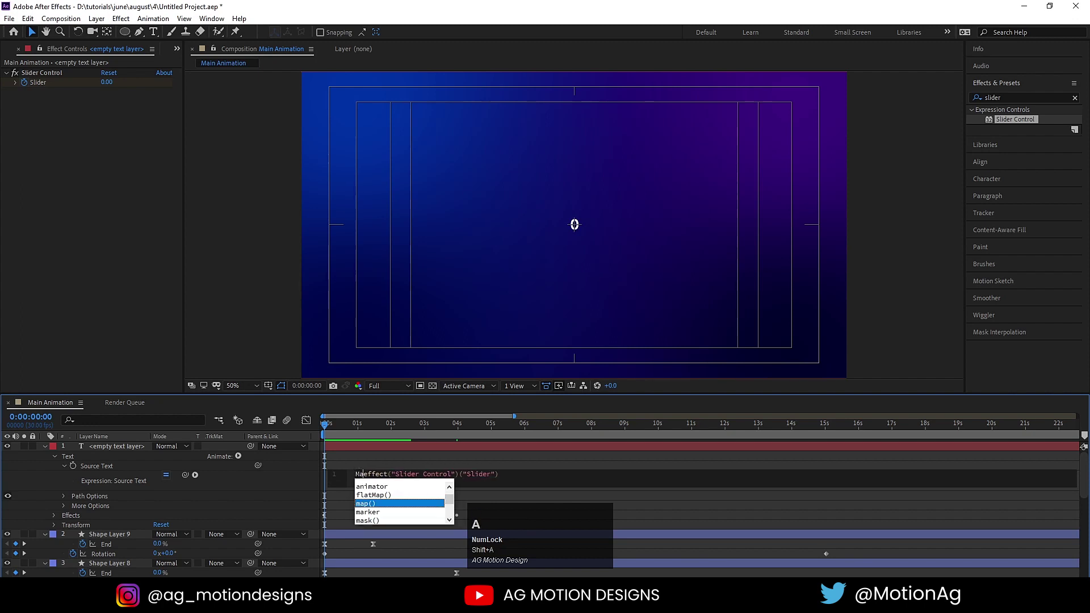
{"action": "type", "text": "th"}
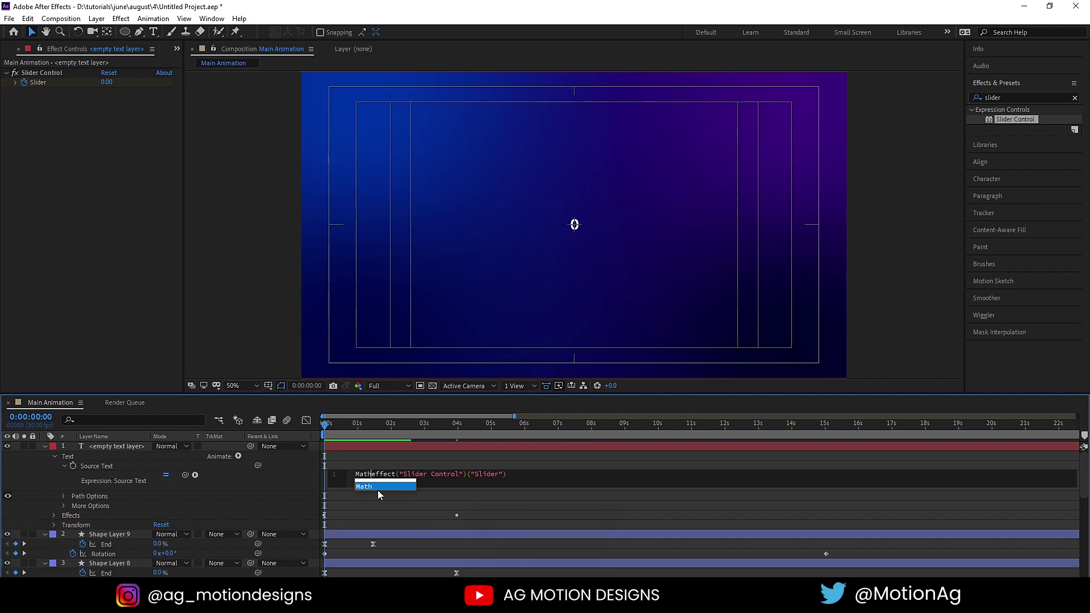
{"action": "key", "text": "Return"}
{"action": "key", "text": "."}
{"action": "type", "text": "rou"}
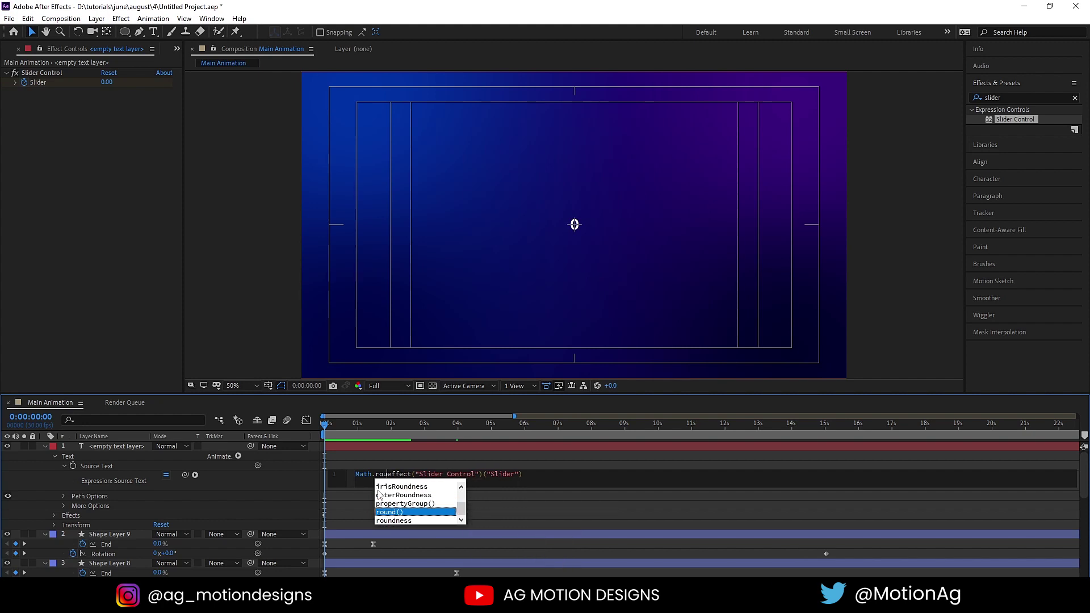
{"action": "key", "text": "Return"}
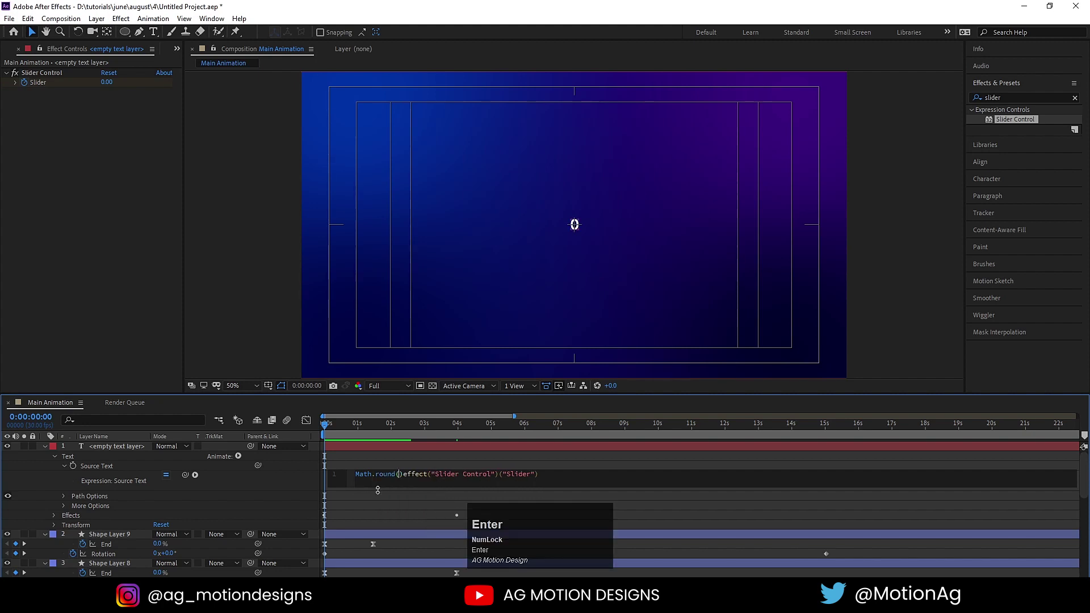
{"action": "key", "text": "Right"}
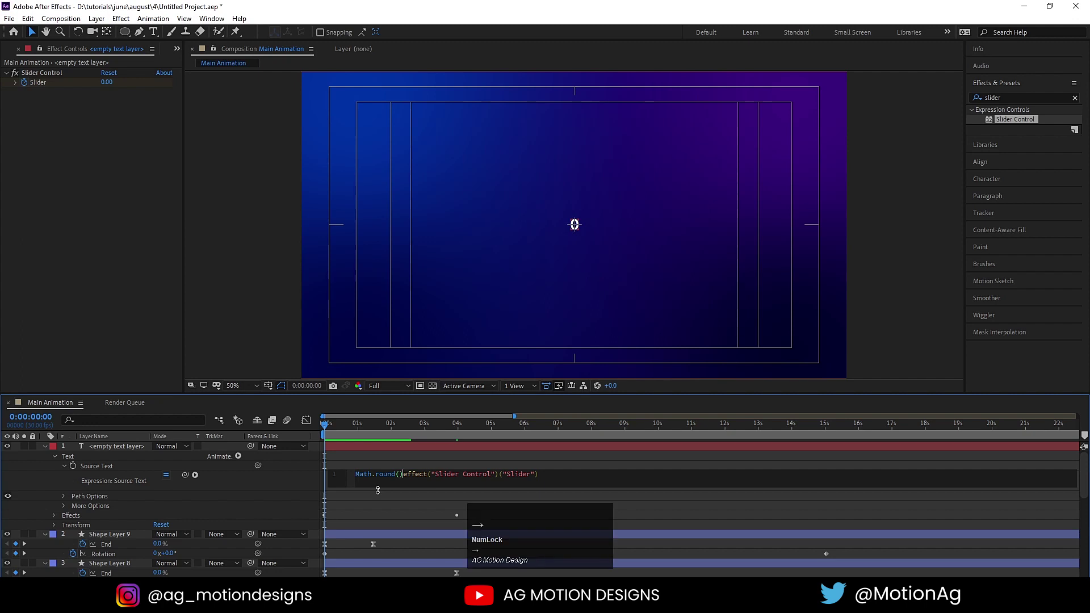
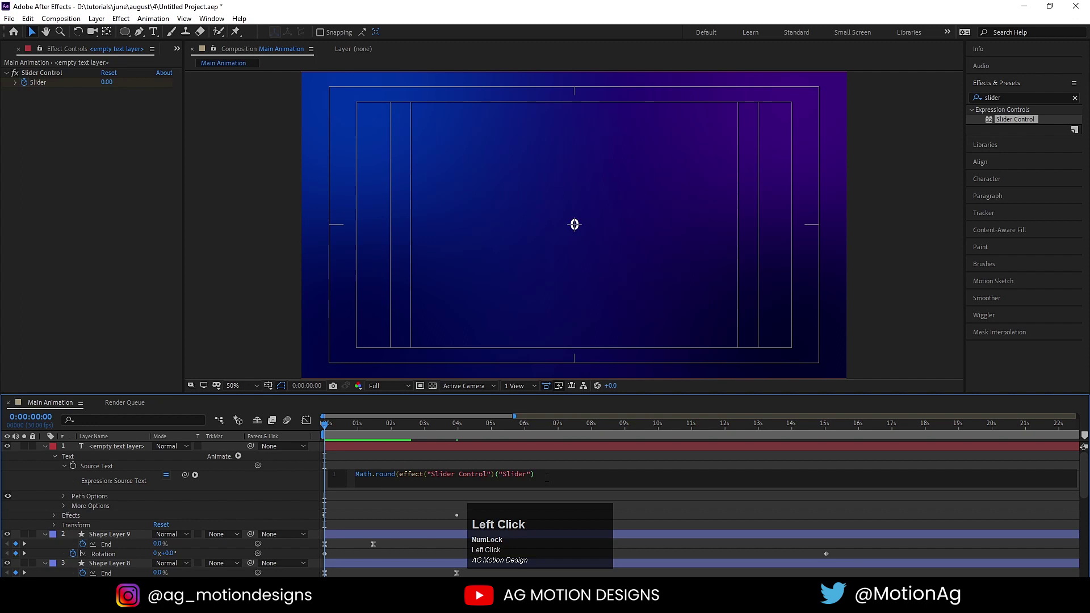
{"action": "key", "text": "shift+0"}
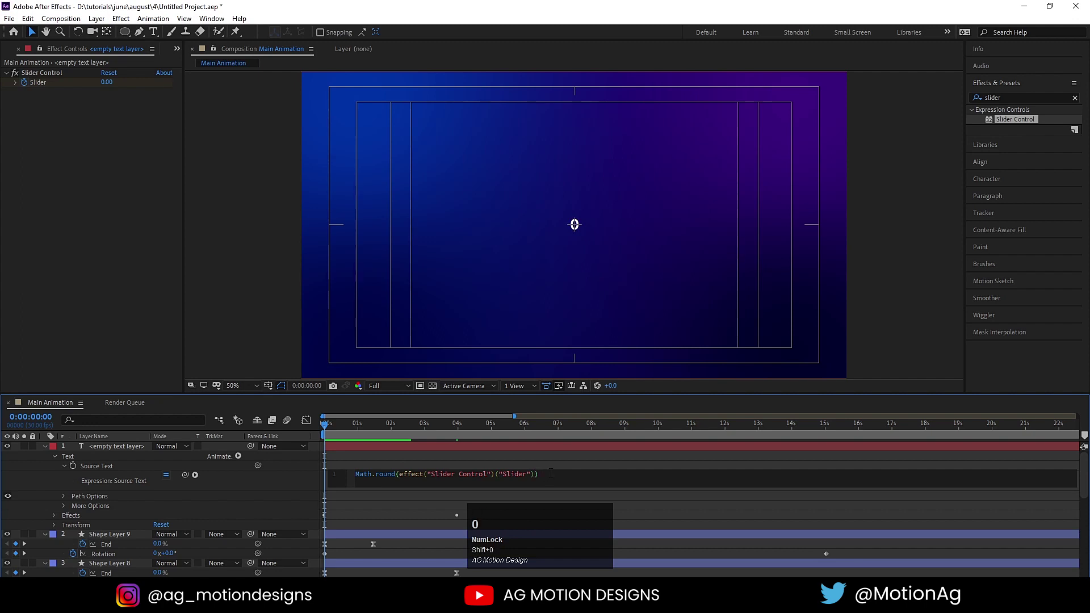
{"action": "left_click", "coordinate": [540, 462]}
Zoom into the timeline and scrub through the rounded counter animation
{"action": "key", "text": "space"}
{"action": "key", "text": "space"}
{"action": "key", "text": "="}
{"action": "key", "text": "="}
{"action": "left_click_drag", "start_coordinate": [359, 431], "coordinate": [109, 452]}
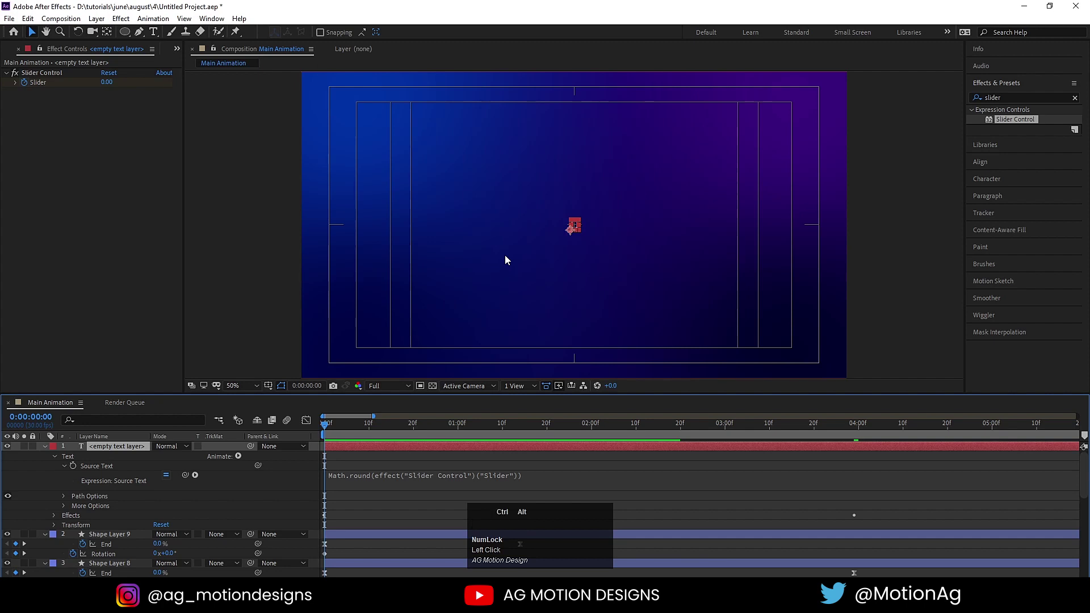
Step through the count to 20 and 100, nudging the text's Position left to keep it centred
{"action": "key", "text": "ctrl+alt+Home"}
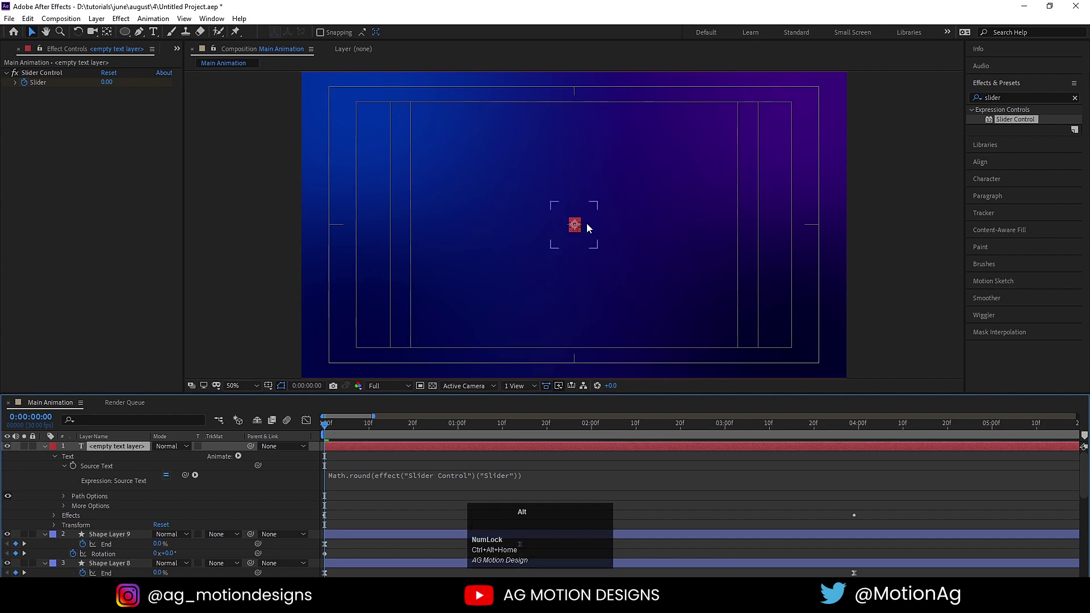
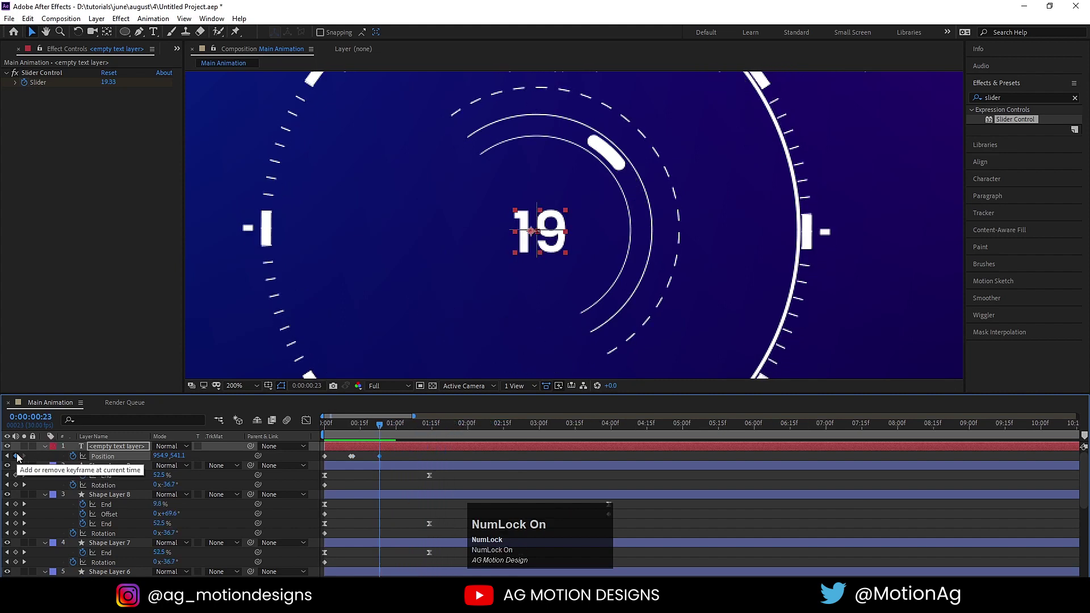
{"action": "key", "text": "Page_Down"}
{"action": "key", "text": "Left"}
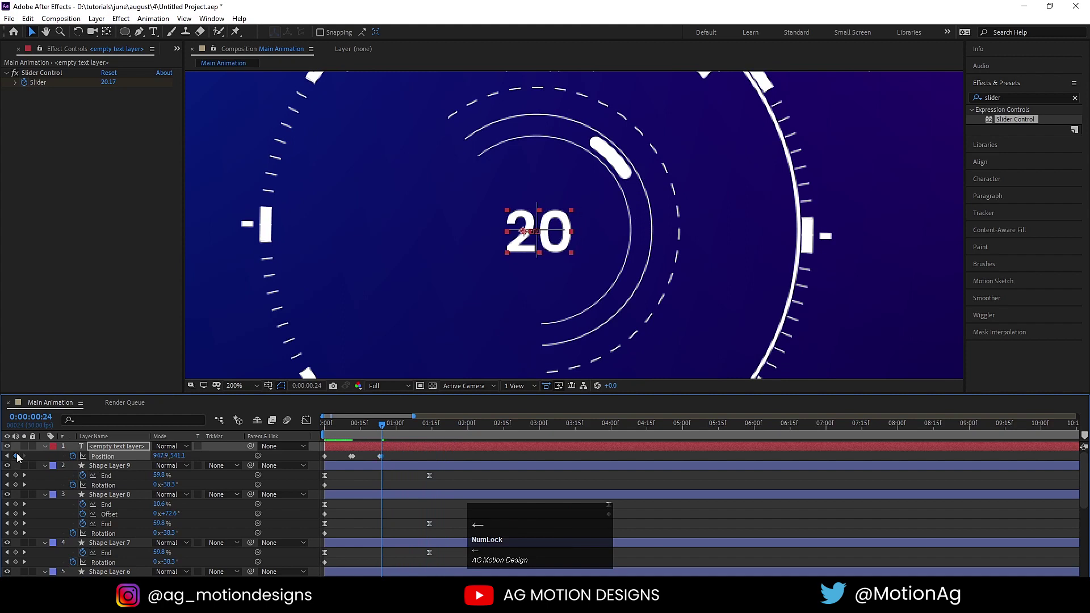
{"action": "key", "text": "Left"}
{"action": "left_click_drag", "start_coordinate": [386, 429], "coordinate": [21, 460]}
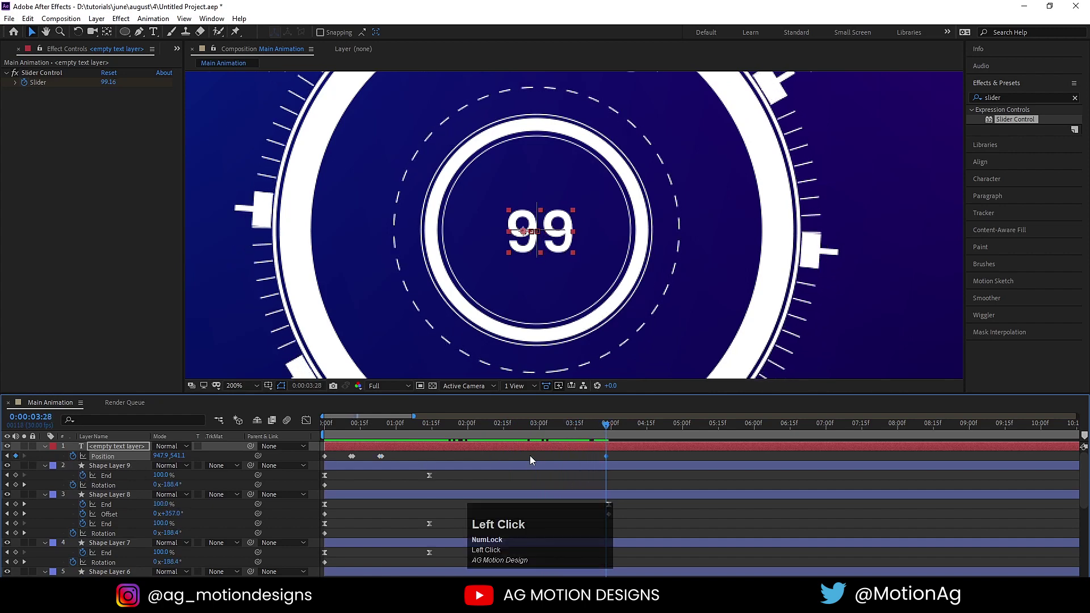
{"action": "key", "text": "Page_Down"}
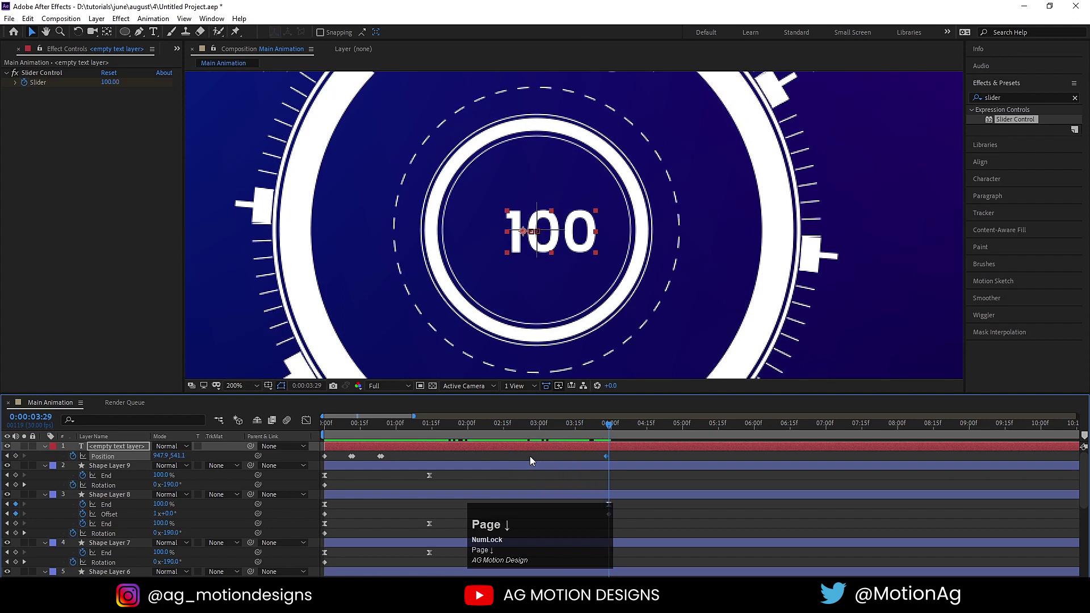
{"action": "key", "text": "Left"}
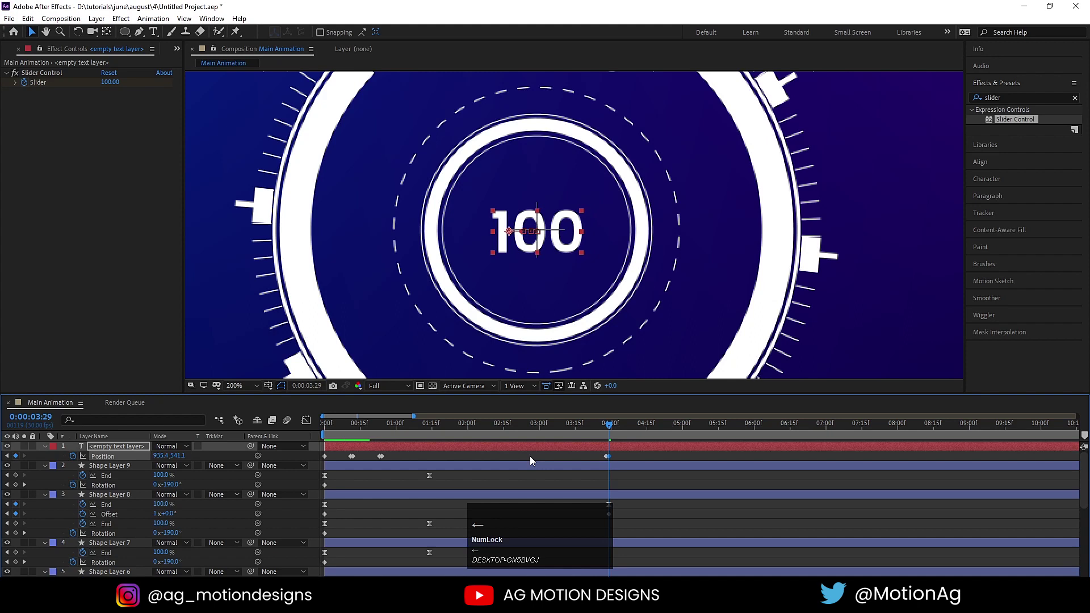
Preview the finished centred counter from the start, then collapse all layer properties
{"action": "left_click", "coordinate": [356, 432]}
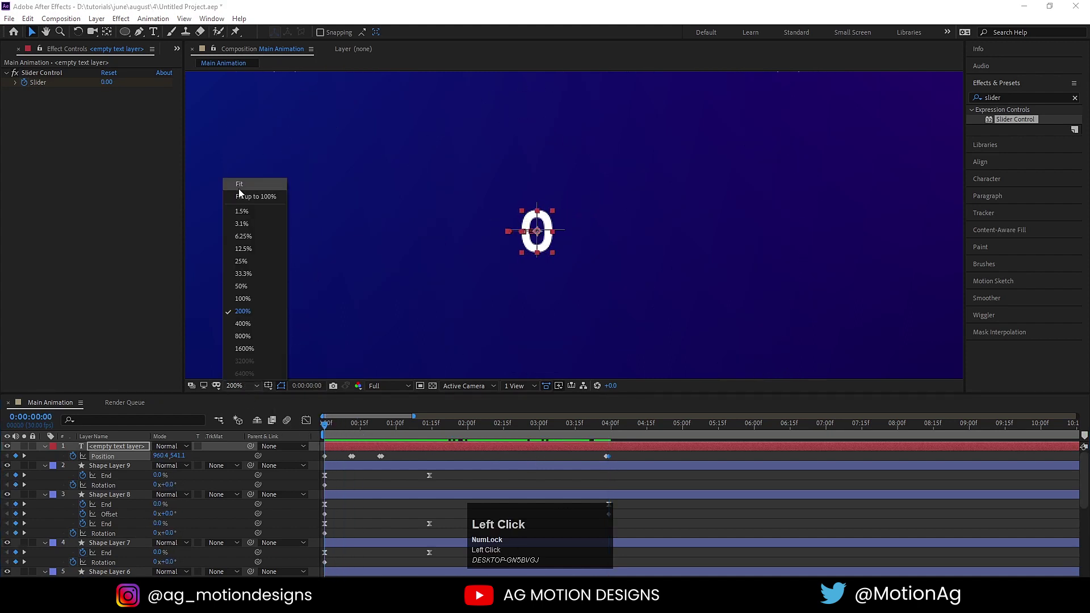
{"action": "key", "text": "space"}
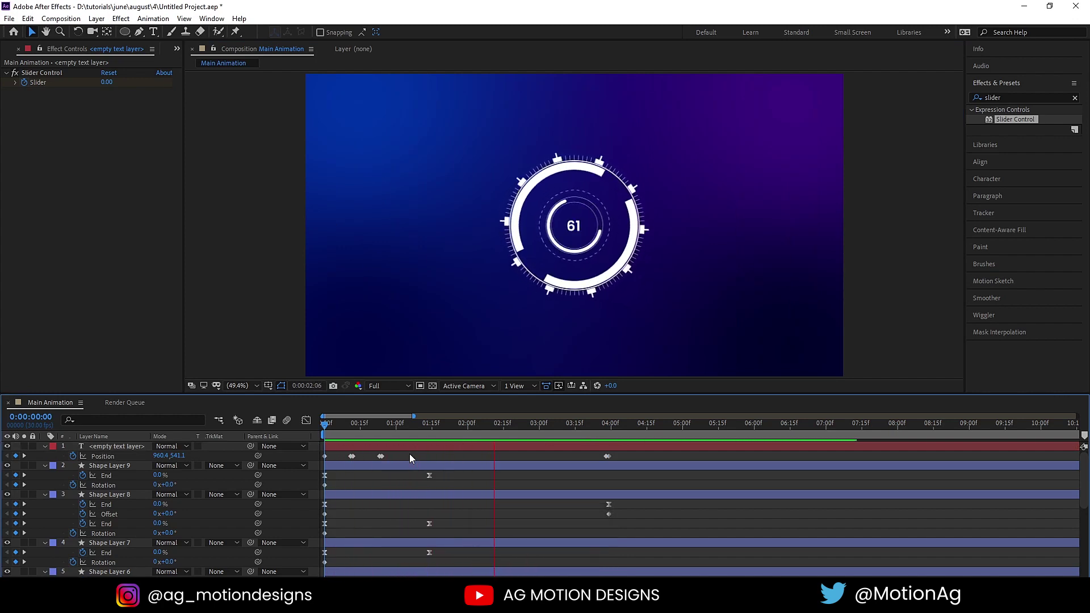
{"action": "key", "text": "space"}
{"action": "left_click", "coordinate": [381, 431]}
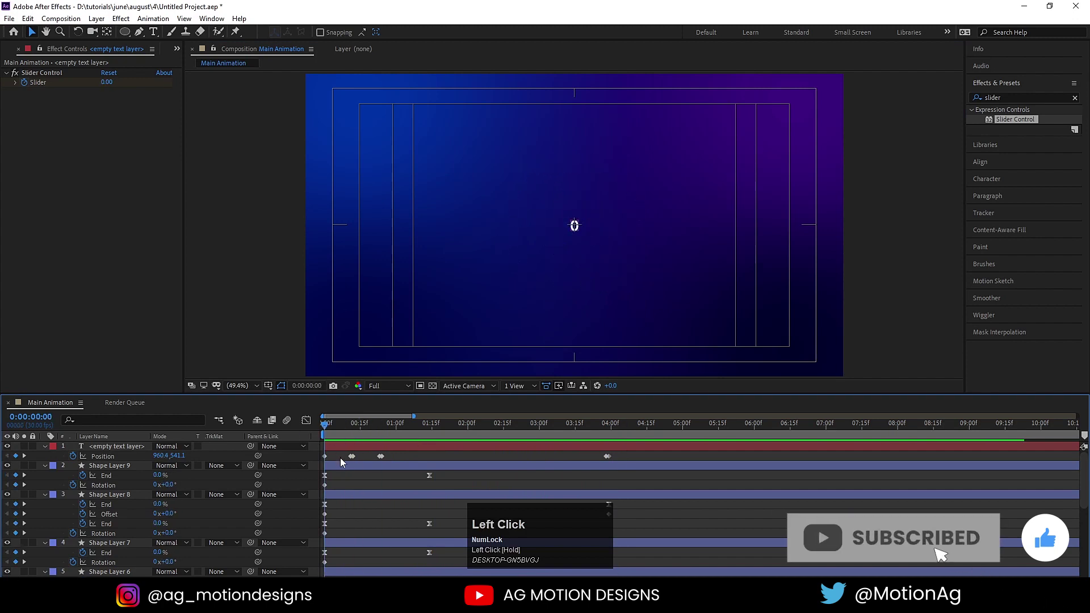
{"action": "key", "text": "u"}
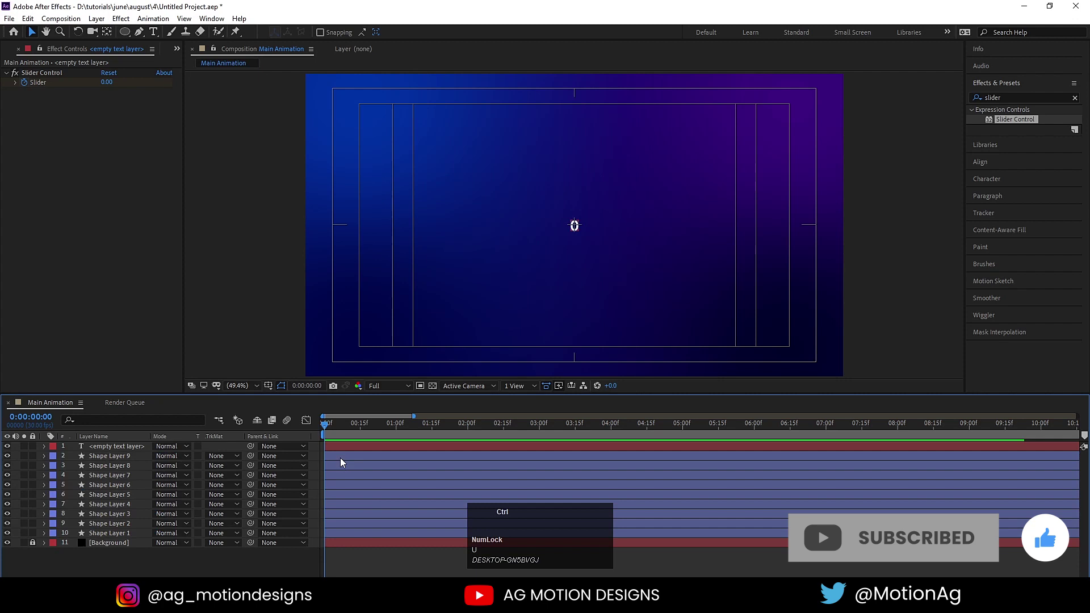
Create a new composition named 'arrow' 100 px wide by 200 px
{"action": "key", "text": "ctrl+n"}
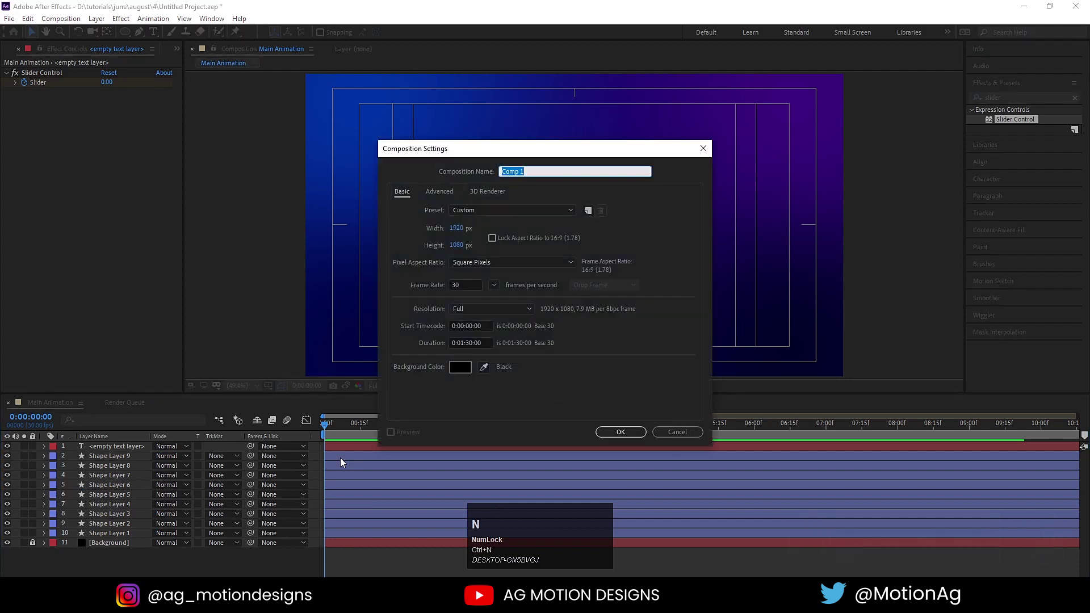
{"action": "type", "text": "arrow"}
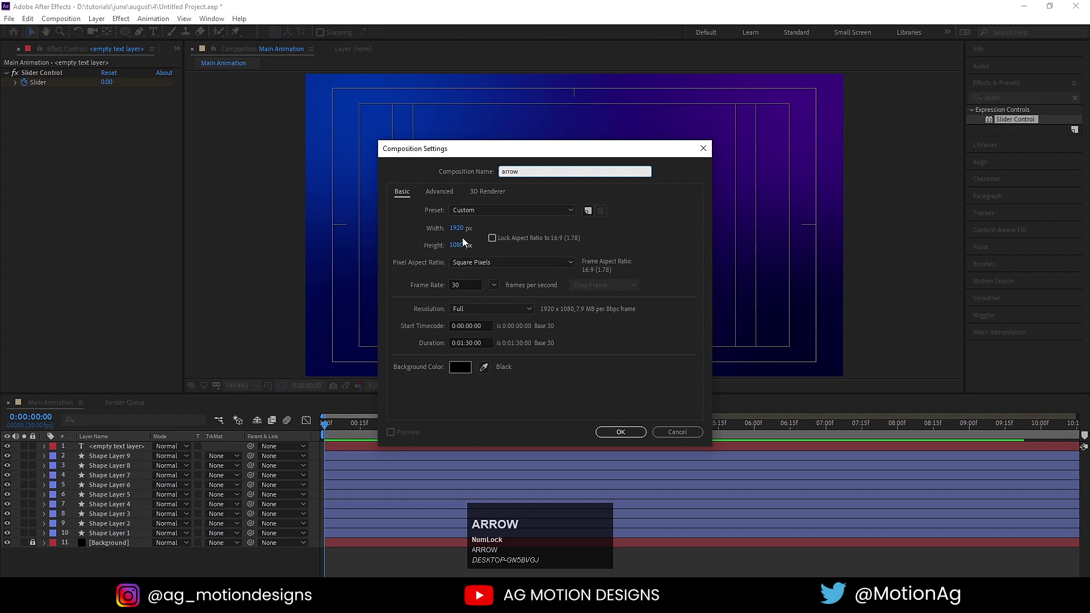
{"action": "left_click", "coordinate": [465, 234]}
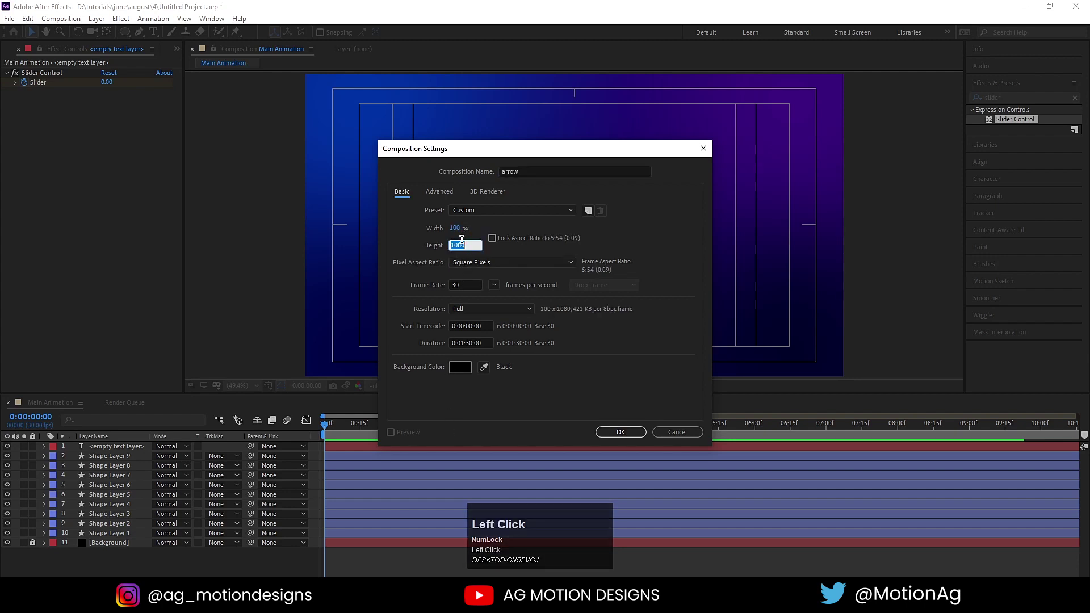
{"action": "key", "text": "Return"}
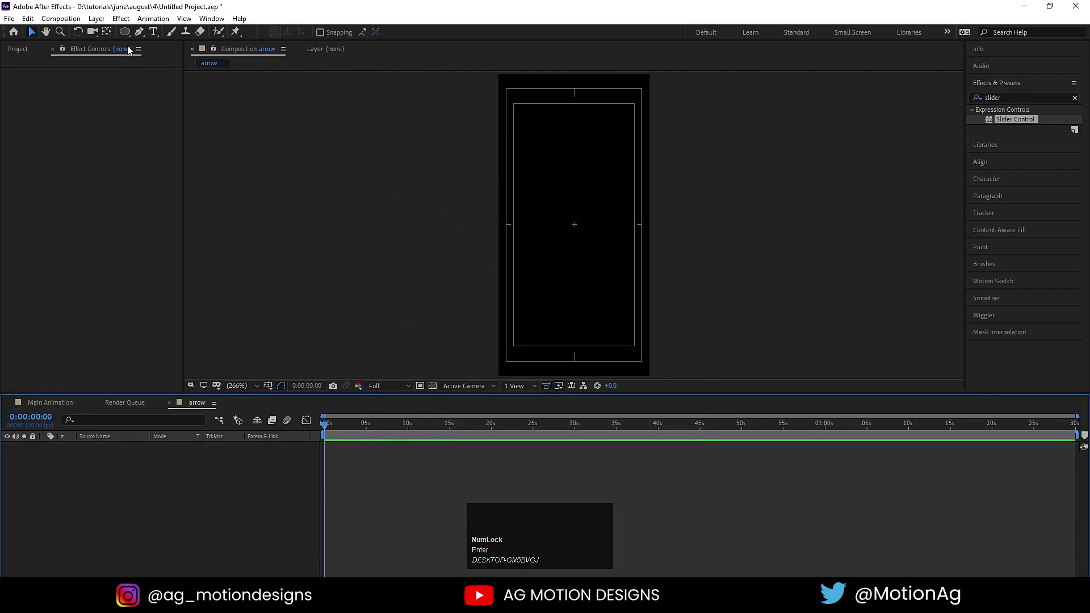
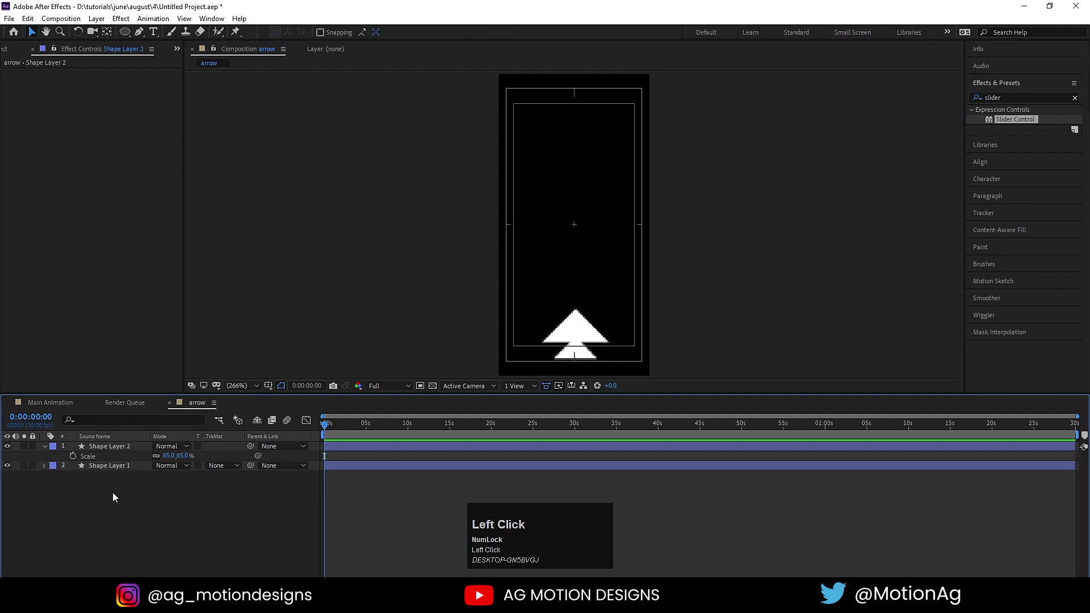
Parent Shape Layer 2 to Shape Layer 1 and start a Position keyframe on the larger triangle
{"action": "key", "text": "p"}
{"action": "left_click_drag", "start_coordinate": [113, 468], "coordinate": [113, 467]}
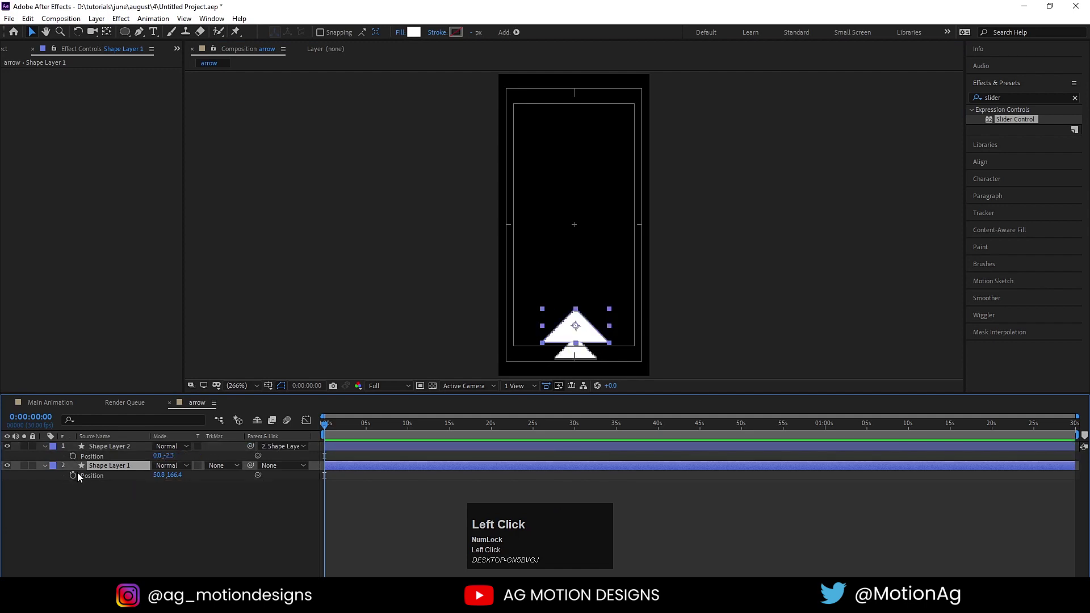
{"action": "left_click", "coordinate": [75, 478]}
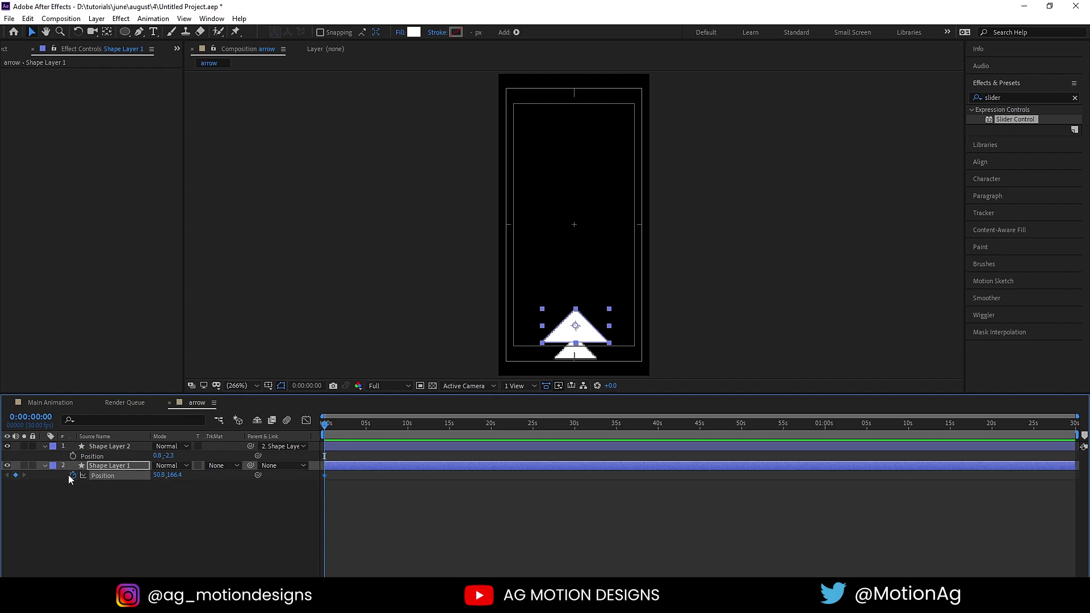
Keyframe the arrow's Position rising to the top of the frame then returning to the bottom
{"action": "key", "text": "="}
{"action": "key", "text": "="}
{"action": "left_click_drag", "start_coordinate": [359, 428], "coordinate": [306, 465]}
{"action": "key", "text": "ctrl+c"}
{"action": "key", "text": "ctrl+v"}
{"action": "left_click_drag", "start_coordinate": [393, 479], "coordinate": [319, 501]}
Easy Ease the three position keyframes (F9) and preview the sharpened motion
{"action": "key", "text": "F9"}
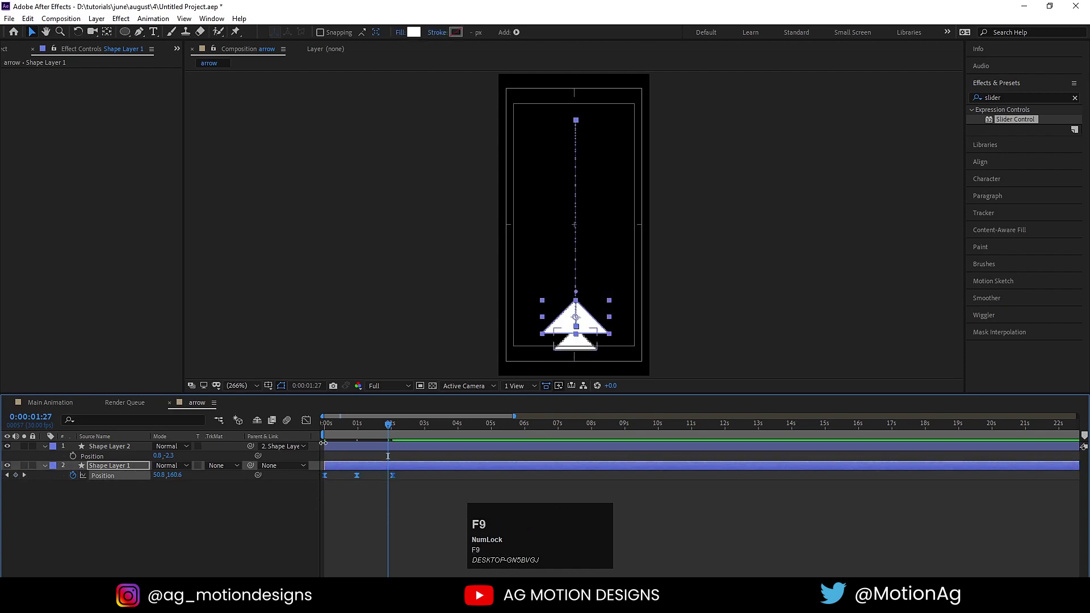
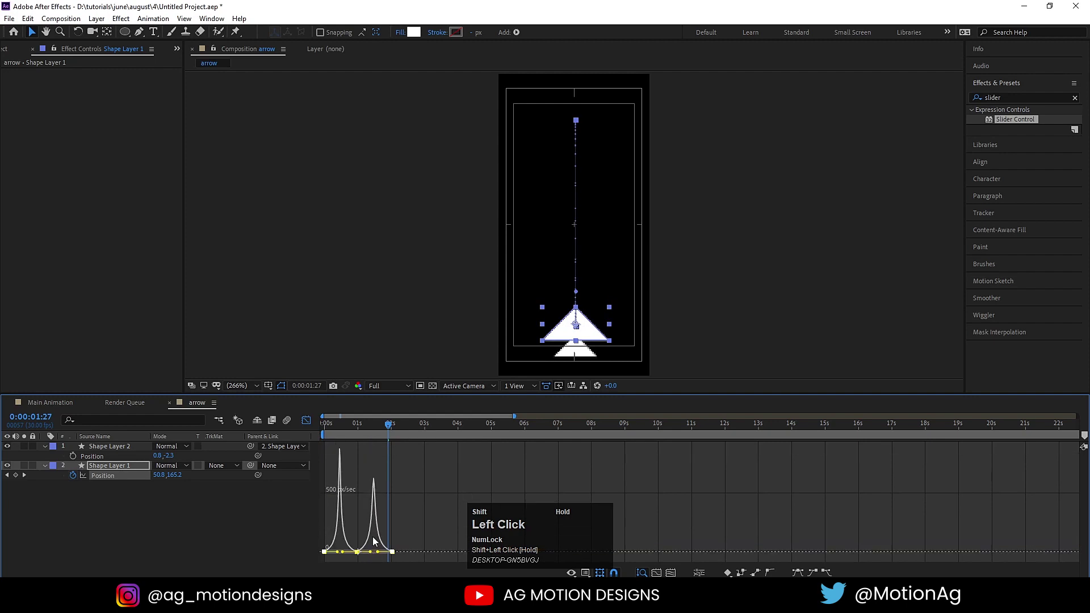
{"action": "key", "text": "space"}
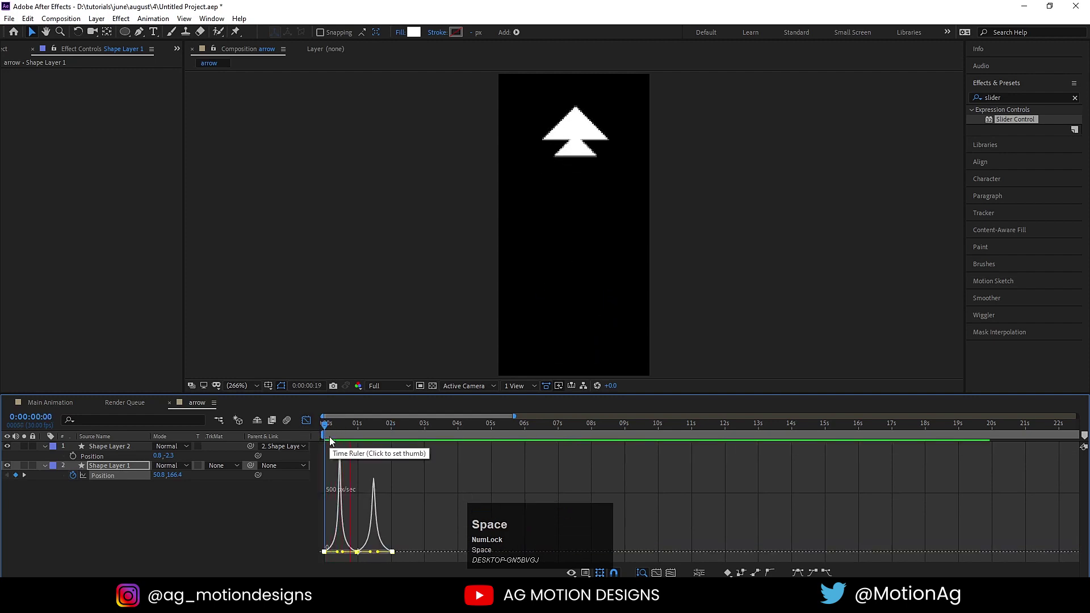
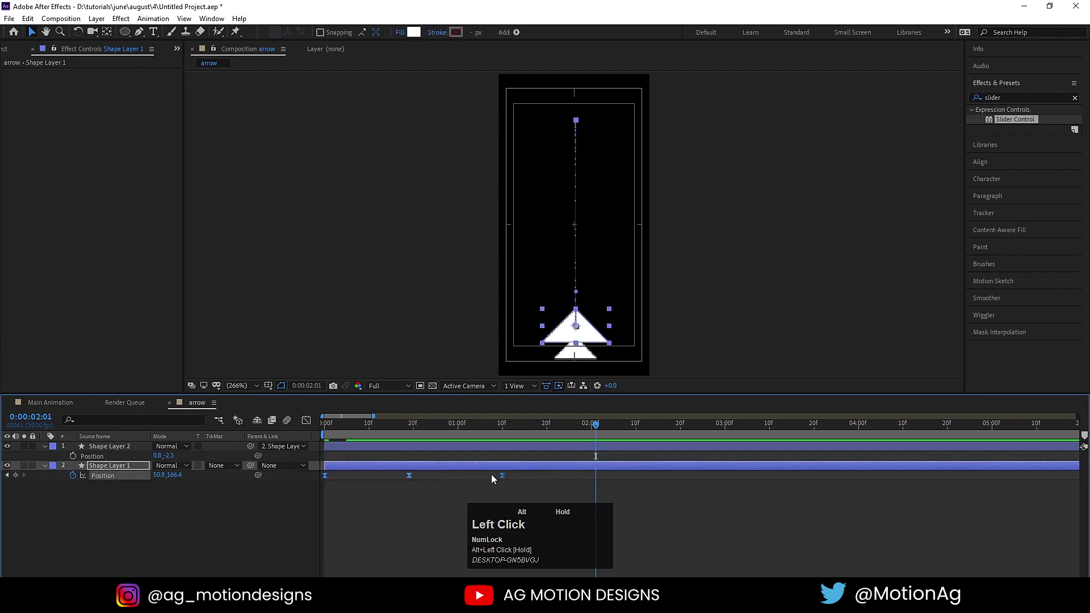
Add a loopOut() expression to the arrow's Position so the bounce repeats continuously
{"action": "key", "text": "space"}
{"action": "left_click", "coordinate": [176, 520]}
{"action": "left_click", "coordinate": [75, 479]}
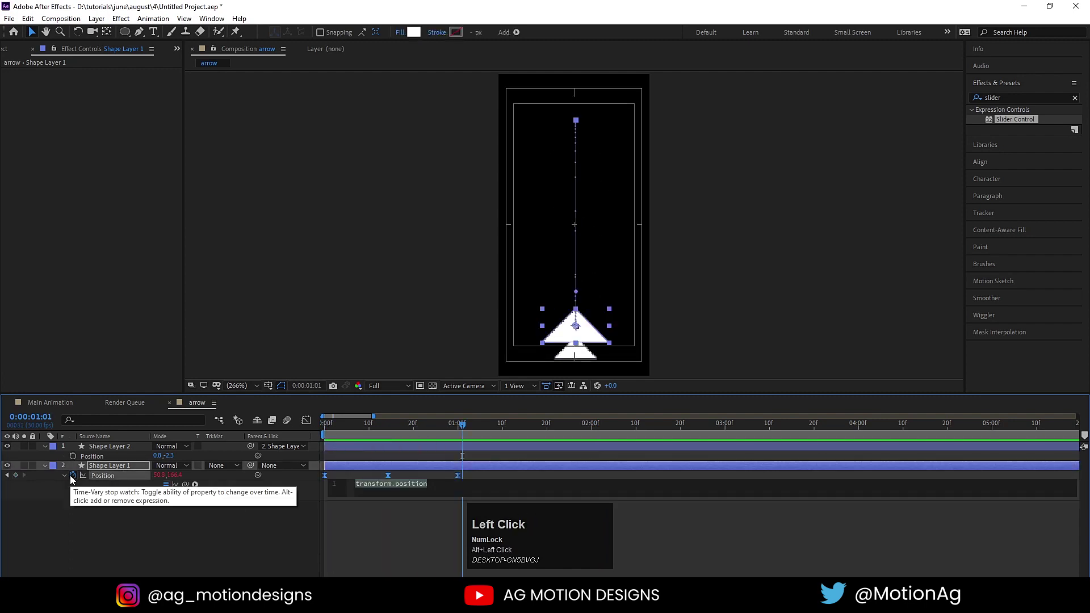
{"action": "type", "text": "loop"}
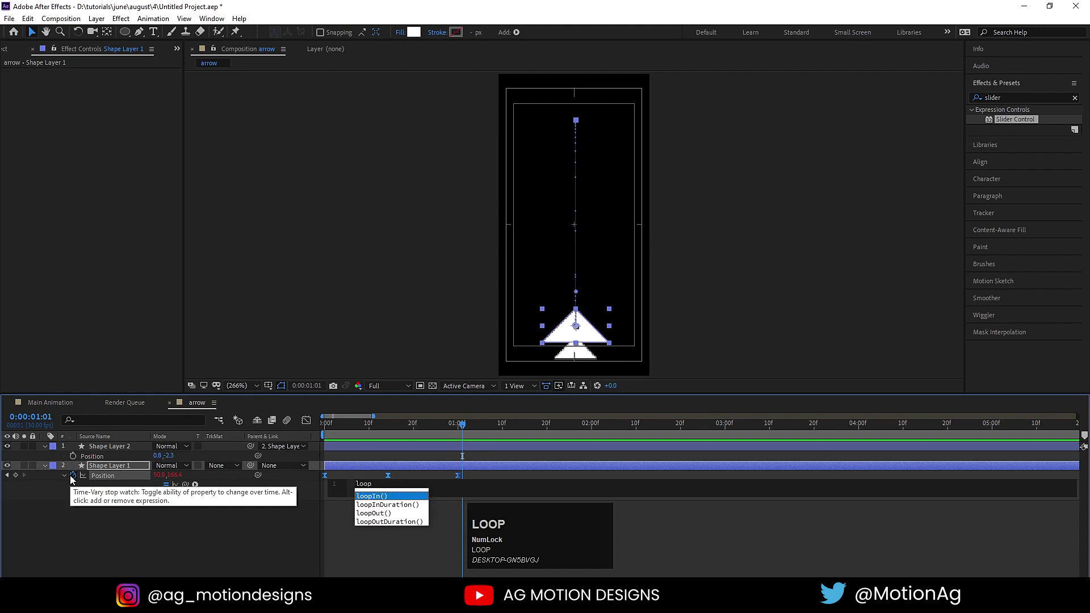
{"action": "key", "text": "Down"}
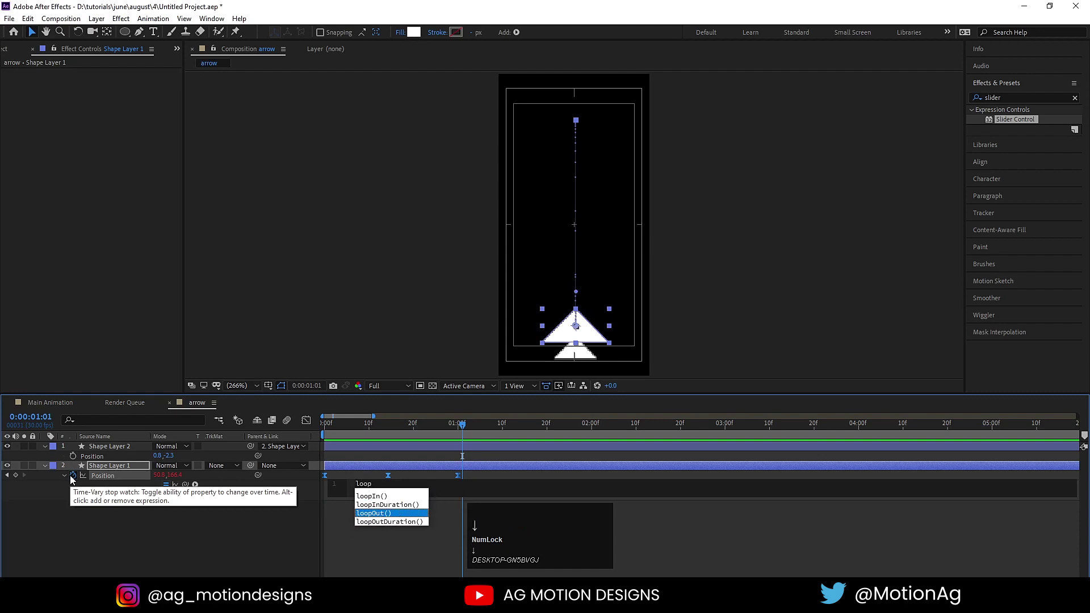
{"action": "key", "text": "Return"}
{"action": "left_click", "coordinate": [99, 534]}
Preview the looping arrow and return to the Main Animation composition
{"action": "key", "text": "space"}
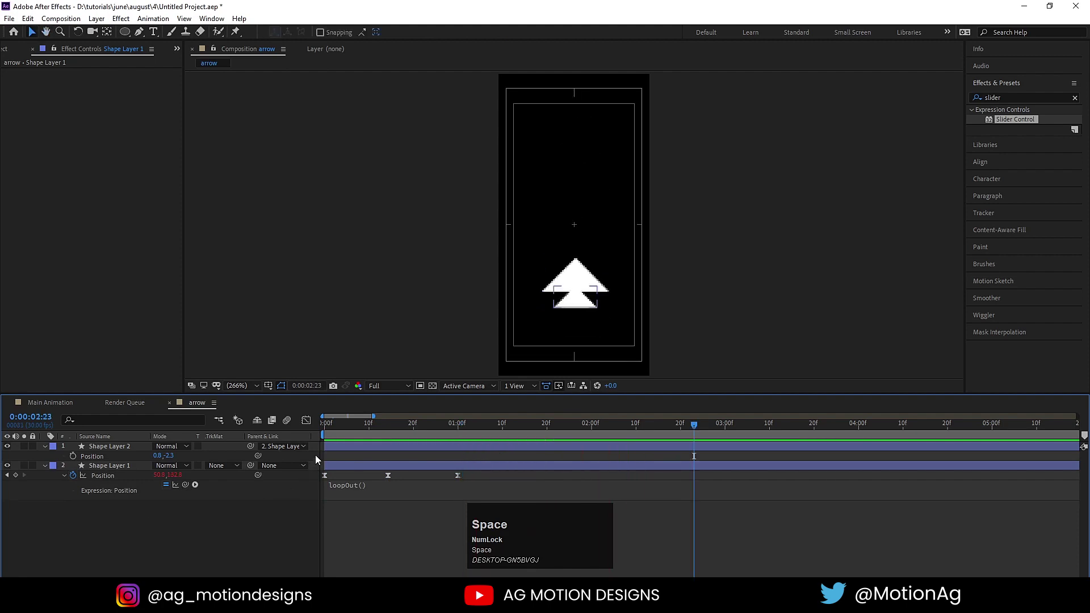
{"action": "left_click_drag", "start_coordinate": [333, 431], "coordinate": [69, 401]}
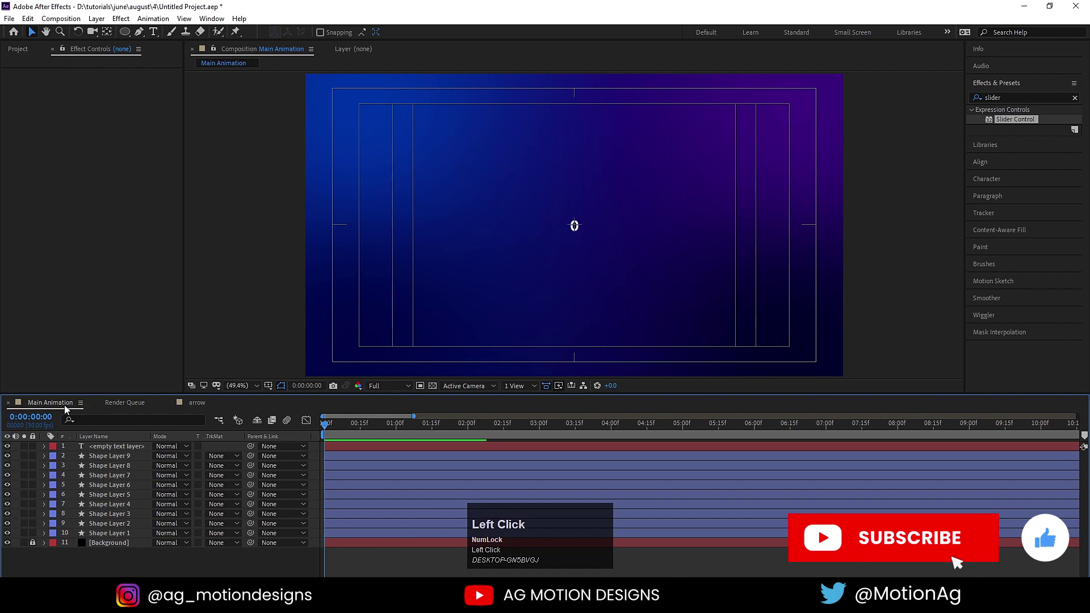
Drag the arrow composition from the Project panel into Main Animation and preview it under the counter
{"action": "key", "text": "ctrl+0"}
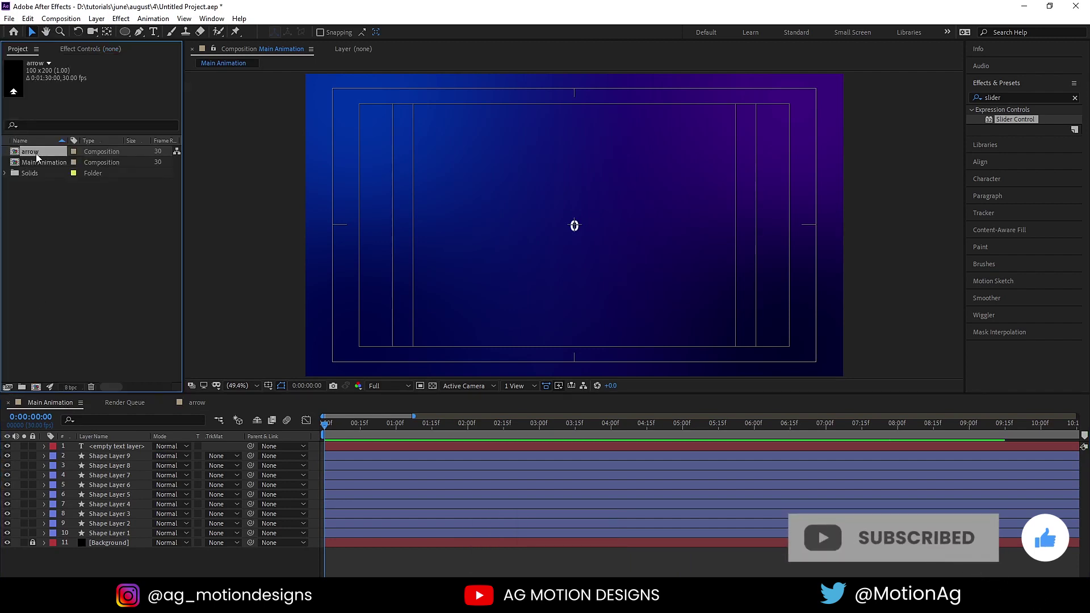
{"action": "left_click_drag", "start_coordinate": [35, 158], "coordinate": [113, 447]}
{"action": "key", "text": "space"}
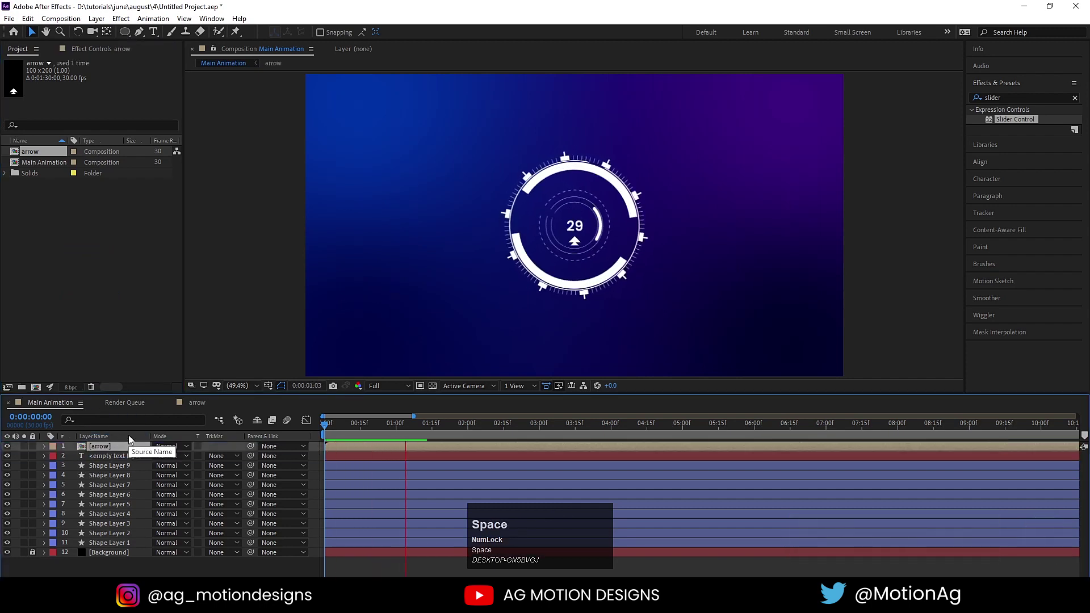
{"action": "key", "text": "space"}
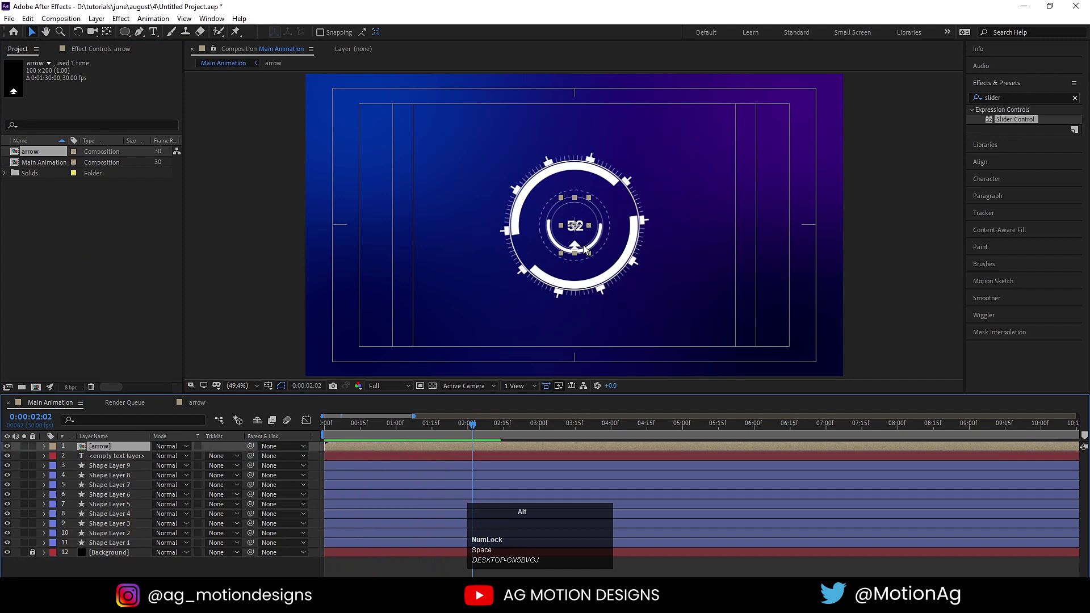
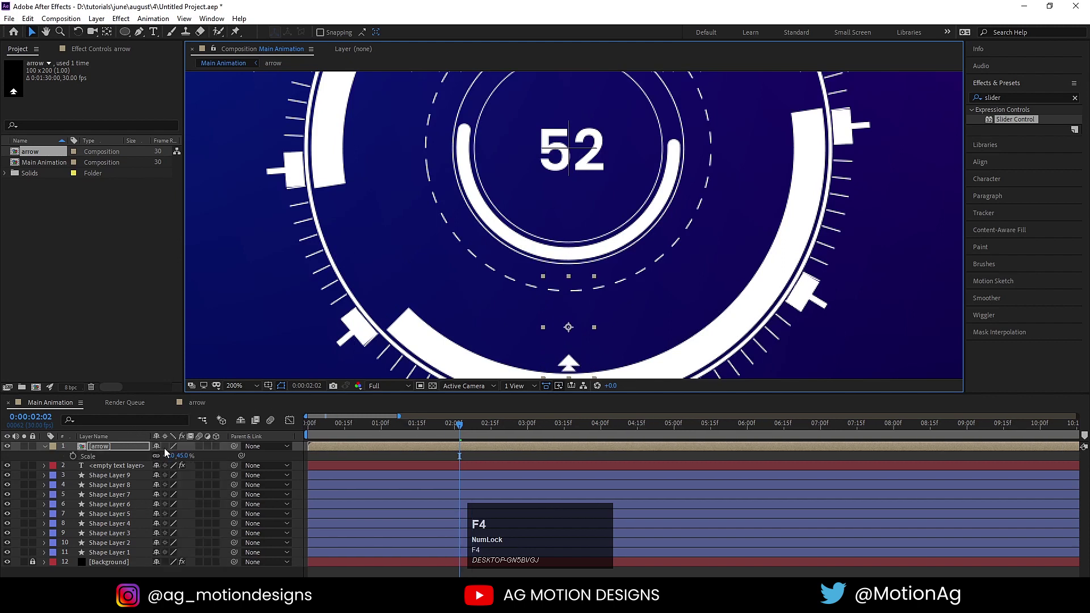
Scale the arrow layer to 40%, nudge it lower beneath the counter and preview
{"action": "left_click", "coordinate": [170, 450]}
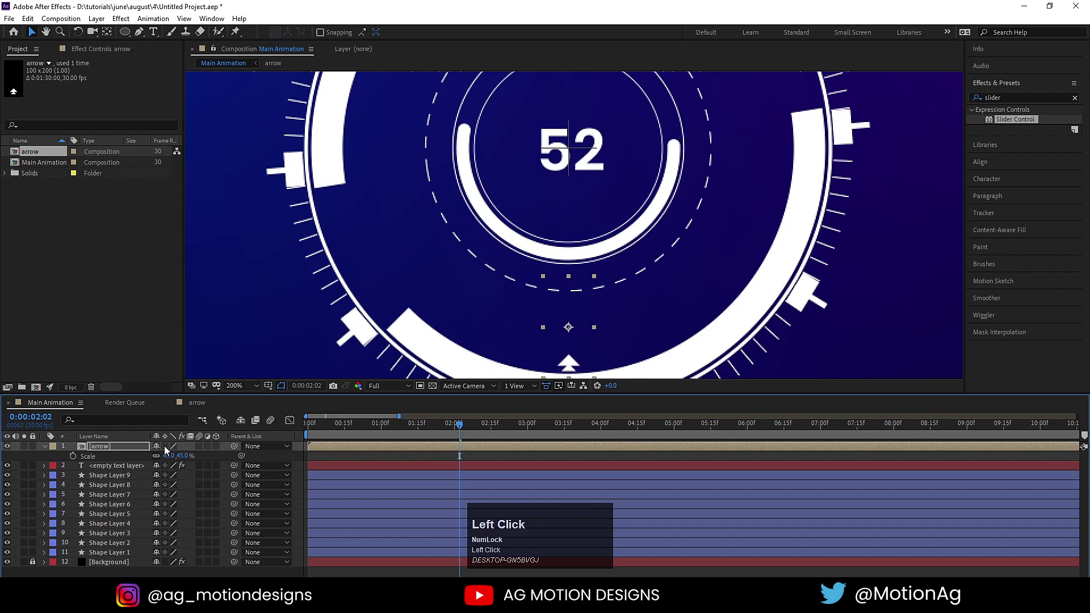
{"action": "left_click", "coordinate": [169, 450]}
{"action": "key", "text": "space"}
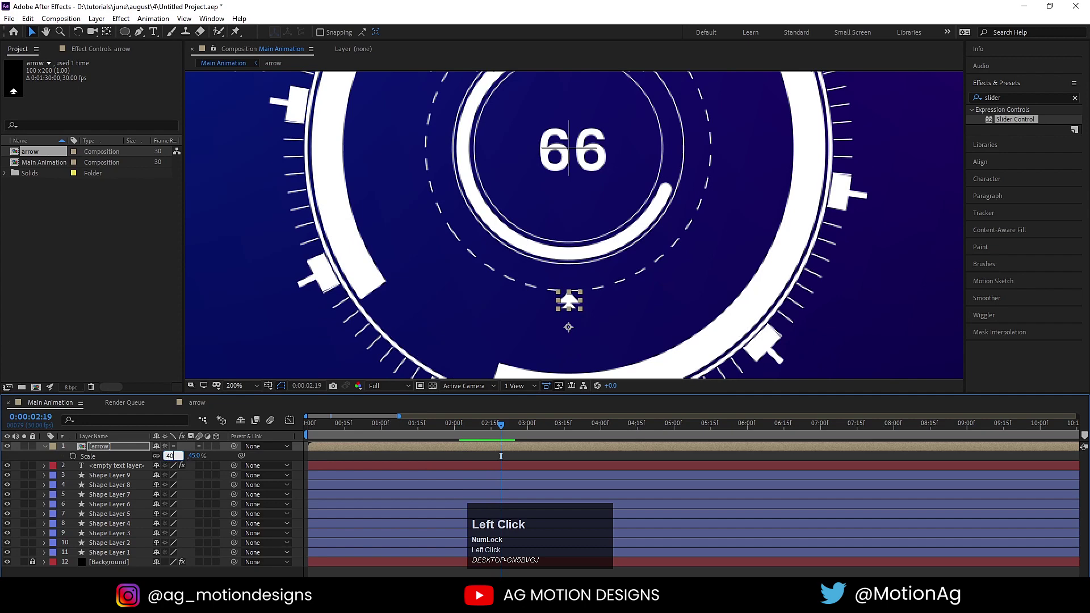
{"action": "key", "text": "Return"}
{"action": "key", "text": "space"}
{"action": "left_click_drag", "start_coordinate": [372, 435], "coordinate": [390, 435]}
{"action": "key", "text": "Down"}
{"action": "left_click", "coordinate": [365, 436]}
{"action": "key", "text": "space"}
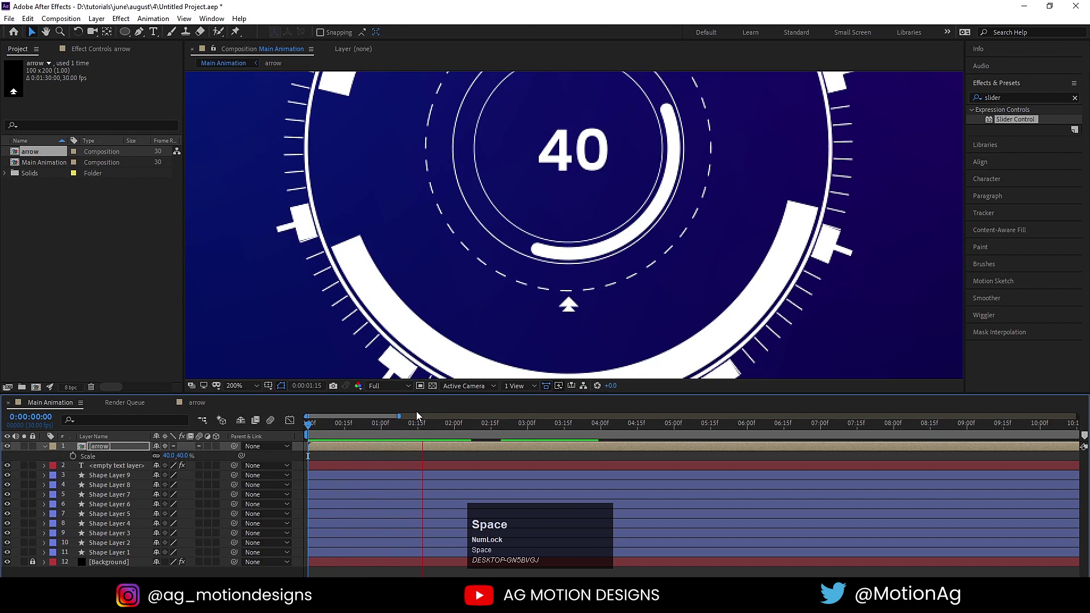
{"action": "key", "text": "space"}
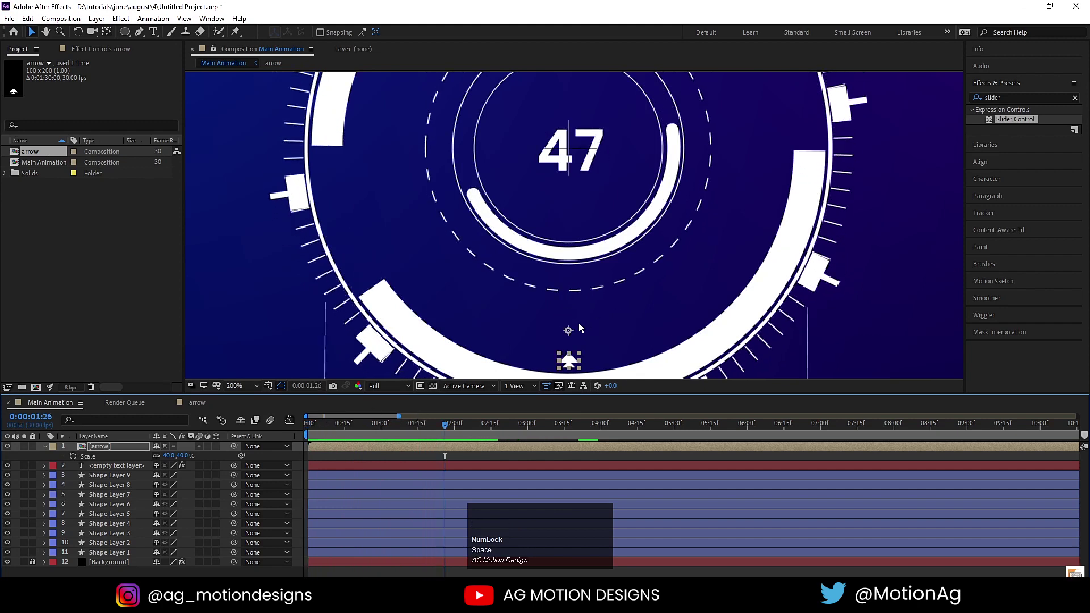
Move the arrow's anchor point to the counter centre with Pan Behind and reveal its Rotation
{"action": "key", "text": "y"}
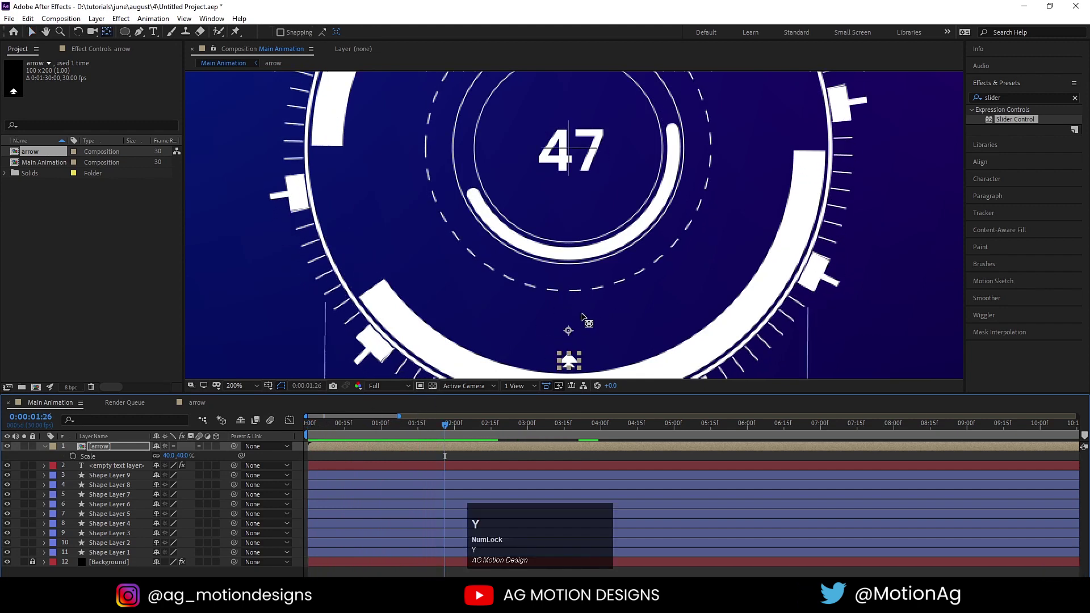
{"action": "left_click_drag", "start_coordinate": [576, 333], "coordinate": [329, 461]}
{"action": "key", "text": "space"}
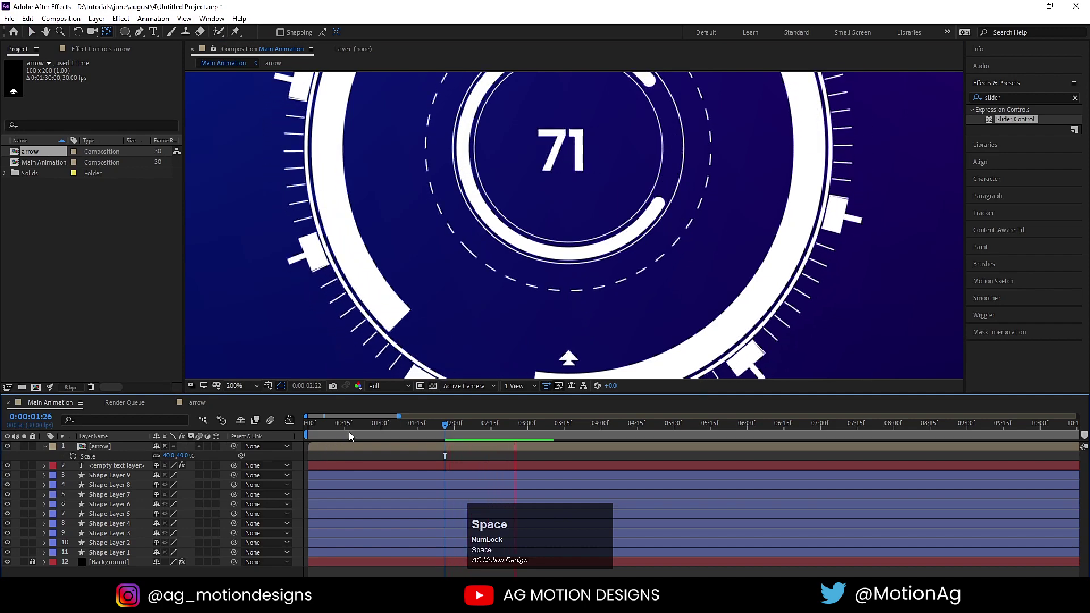
{"action": "left_click", "coordinate": [349, 426]}
{"action": "scroll", "scroll_direction": "down", "scroll_amount": 3}
{"action": "key", "text": "space"}
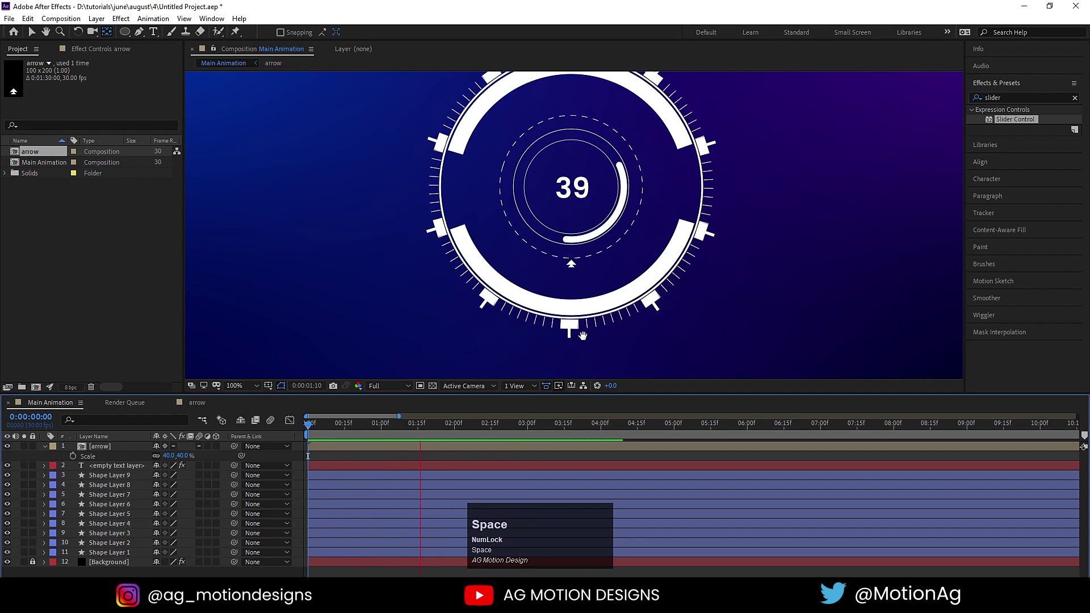
{"action": "left_click", "coordinate": [99, 450]}
{"action": "key", "text": "r"}
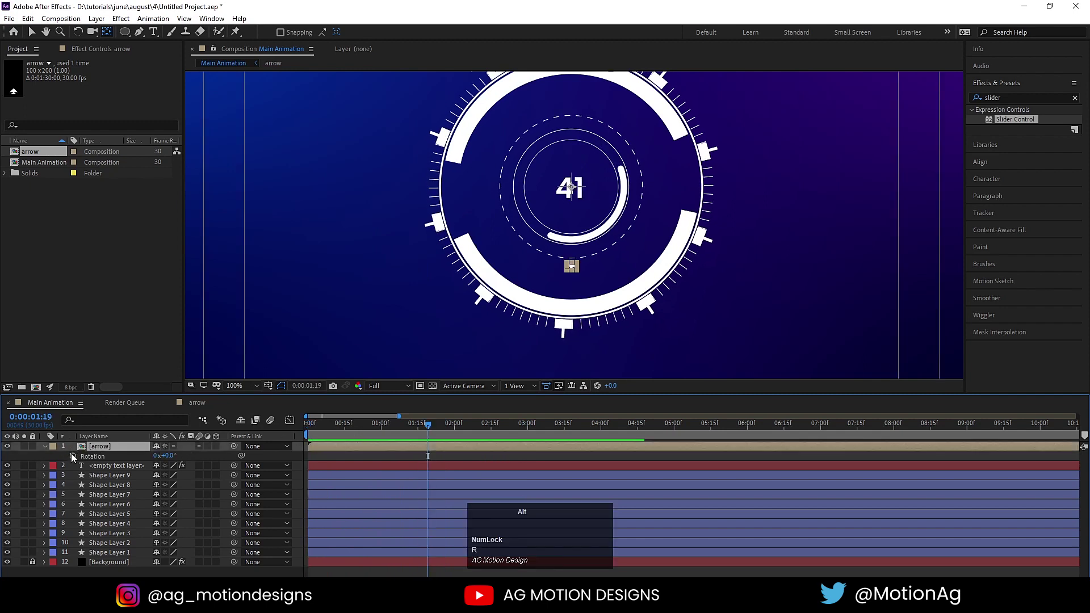
Write the rotation expression rotation[0]+30*index on the arrow layer
{"action": "left_click", "coordinate": [76, 457]}
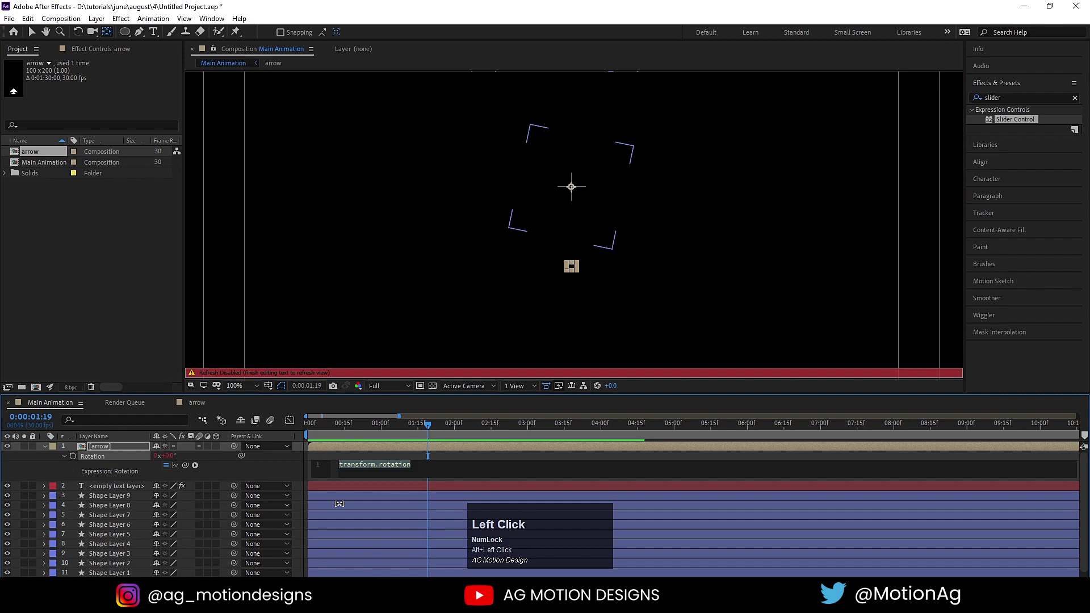
{"action": "key", "text": "["}
{"action": "key", "text": "]"}
{"action": "key", "text": "Left"}
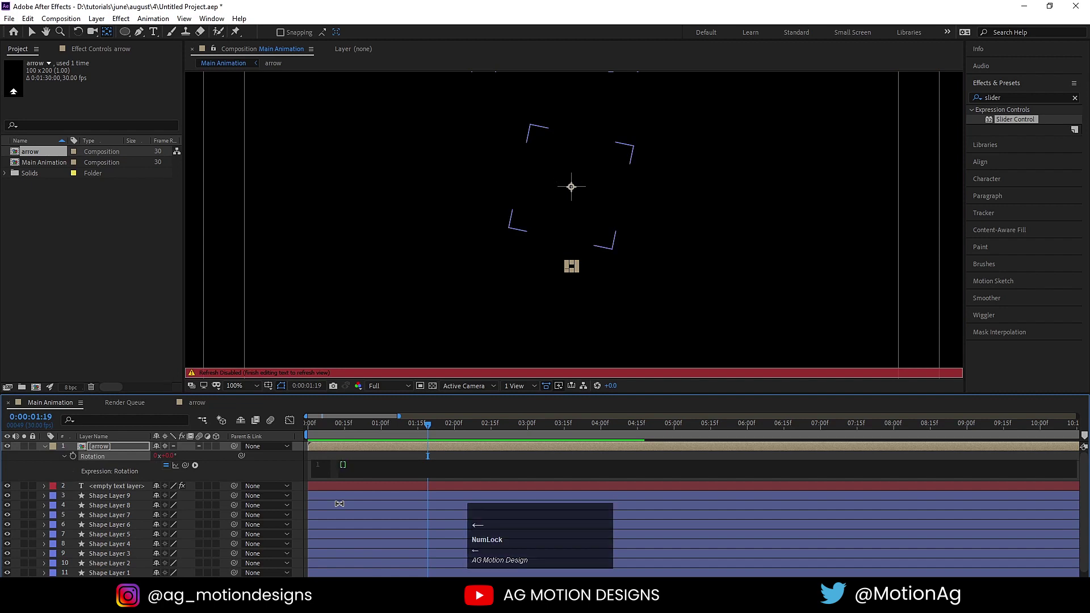
{"action": "type", "text": "py"}
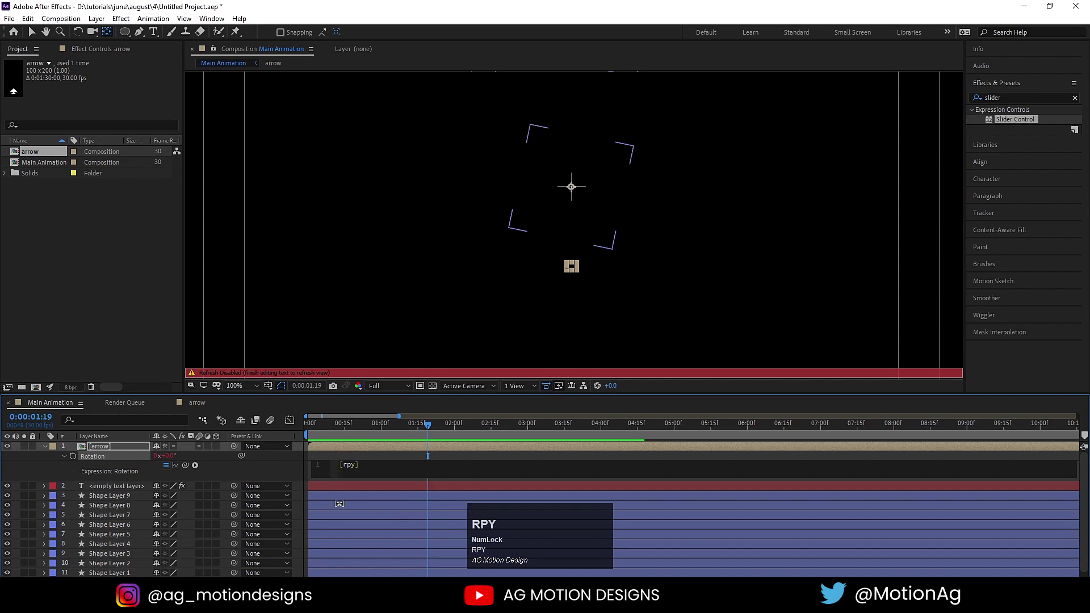
{"action": "type", "text": "ot"}
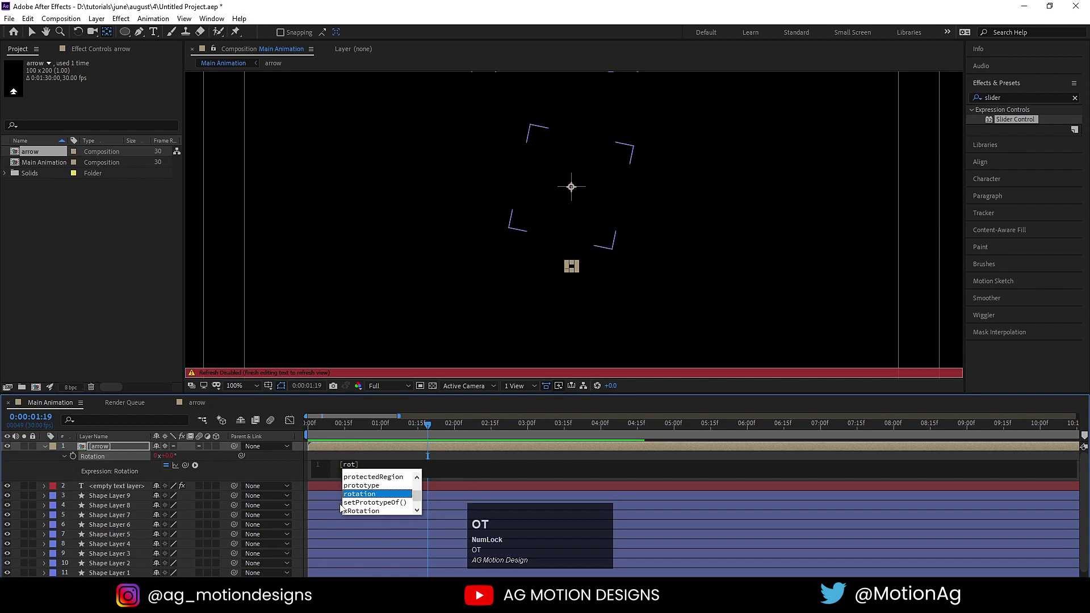
{"action": "key", "text": "Return"}
{"action": "key", "text": "["}
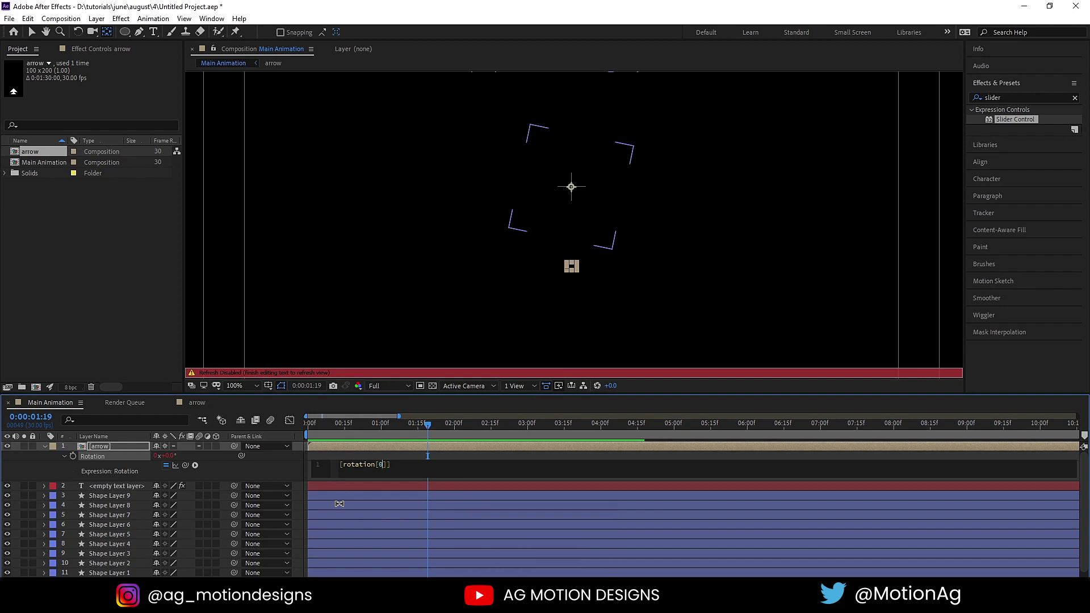
{"action": "key", "text": "Right"}
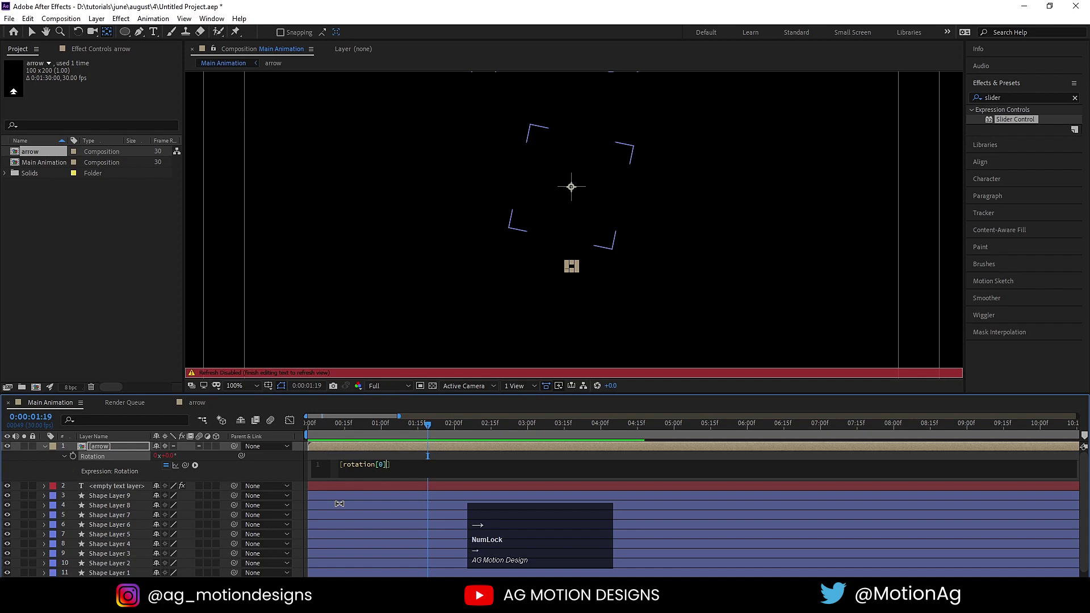
{"action": "key", "text": "shift+="}
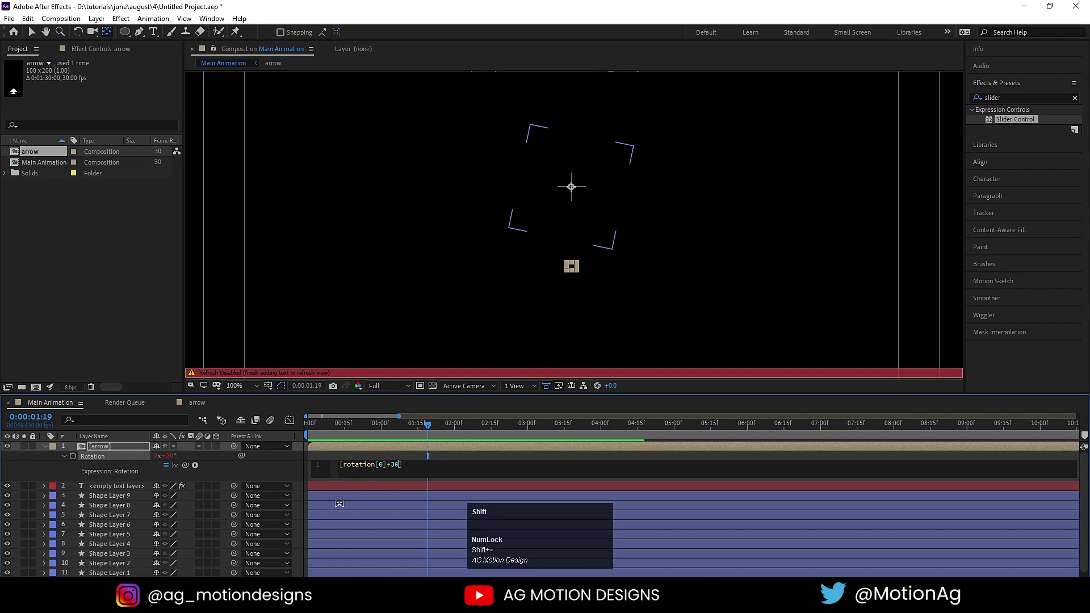
{"action": "key", "text": "shift+8"}
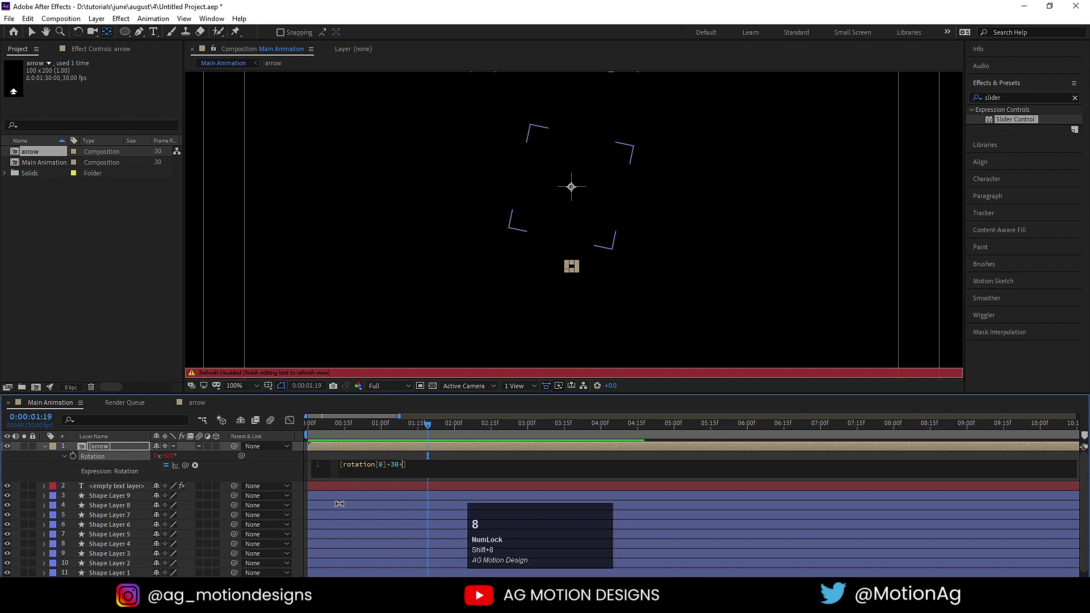
{"action": "type", "text": "index"}
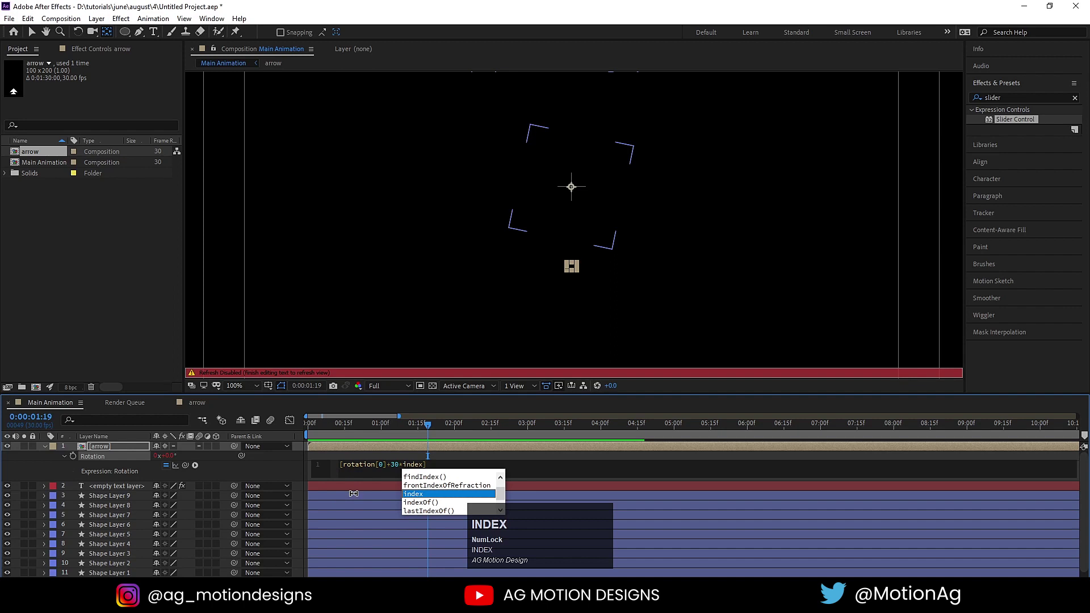
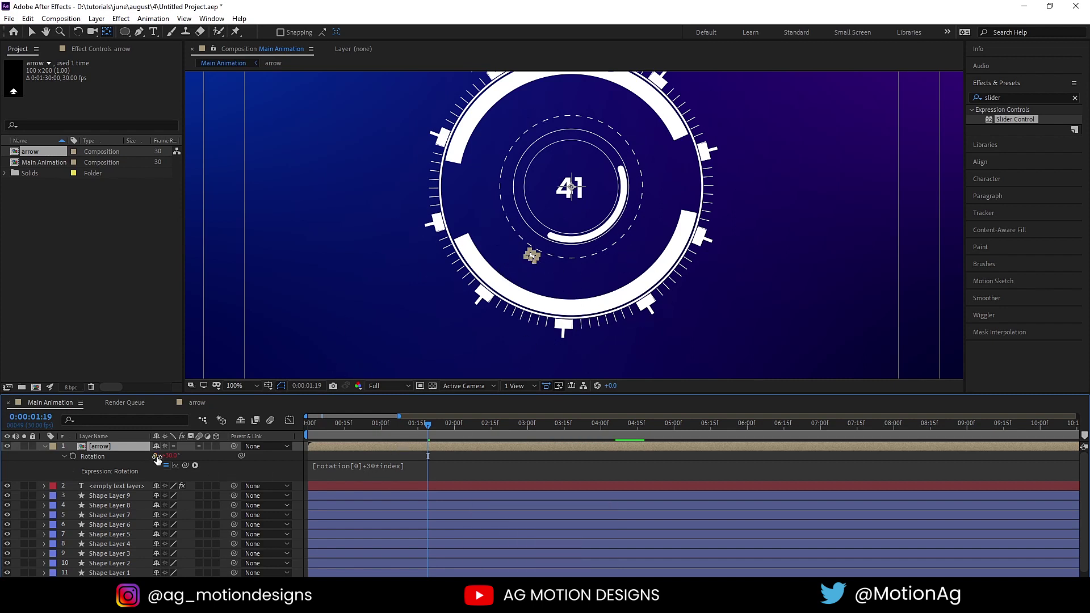
Duplicate the arrow layer with Ctrl+D until twelve copies ring the counter
{"action": "key", "text": "ctrl+Num_Lock"}
{"action": "left_click", "coordinate": [123, 432]}
{"action": "key", "text": "ctrl+d"}
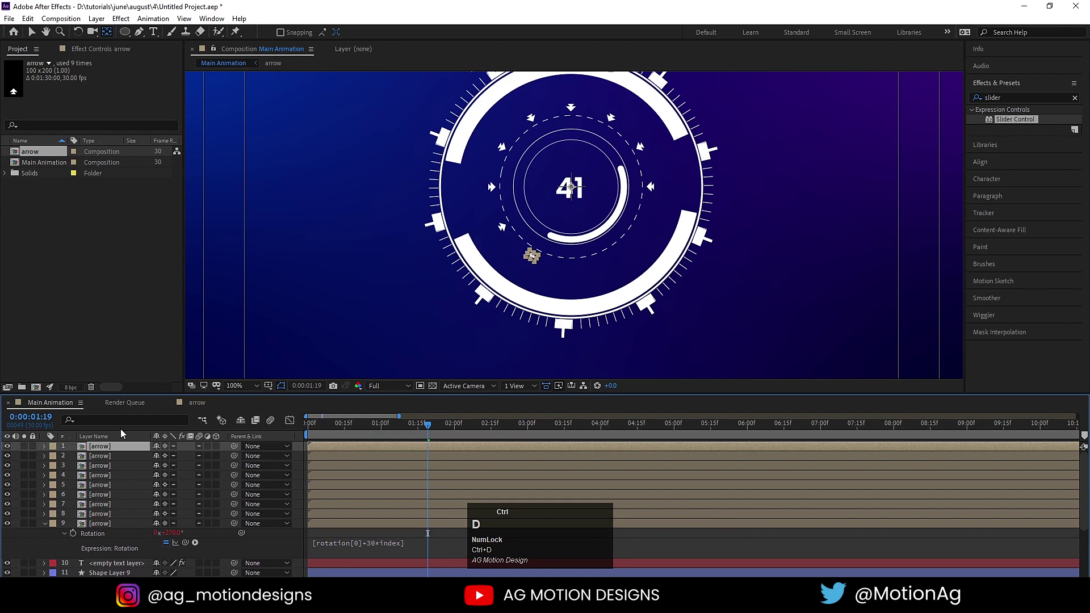
{"action": "key", "text": "space"}
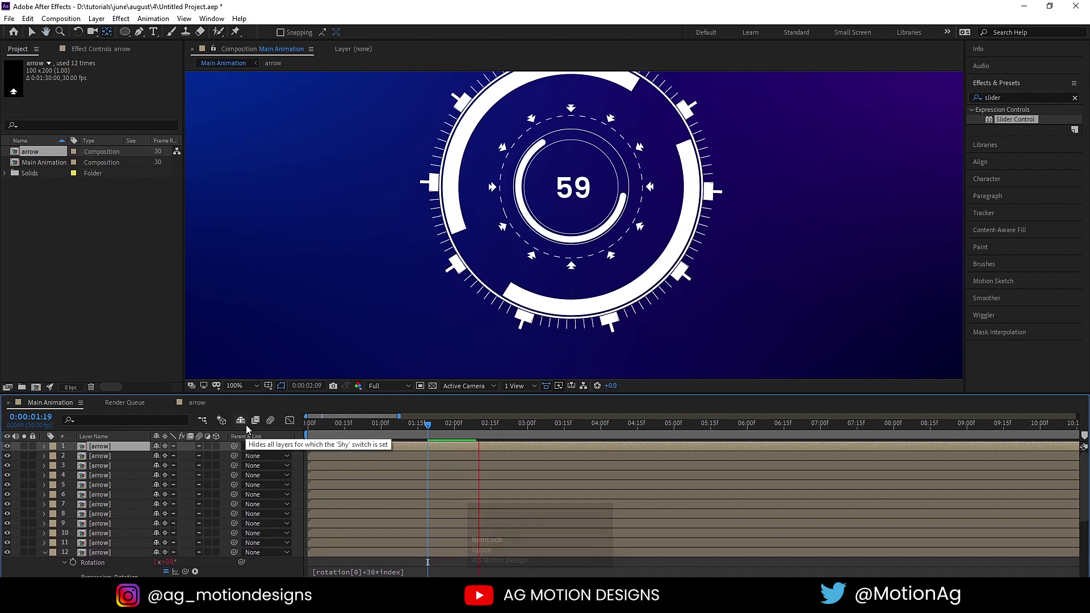
{"action": "key", "text": "space"}
Go to the start, collapse the rotation property and step through the ring of arrows
{"action": "left_click_drag", "start_coordinate": [338, 424], "coordinate": [321, 516]}
{"action": "scroll", "scroll_direction": "down", "scroll_amount": 3}
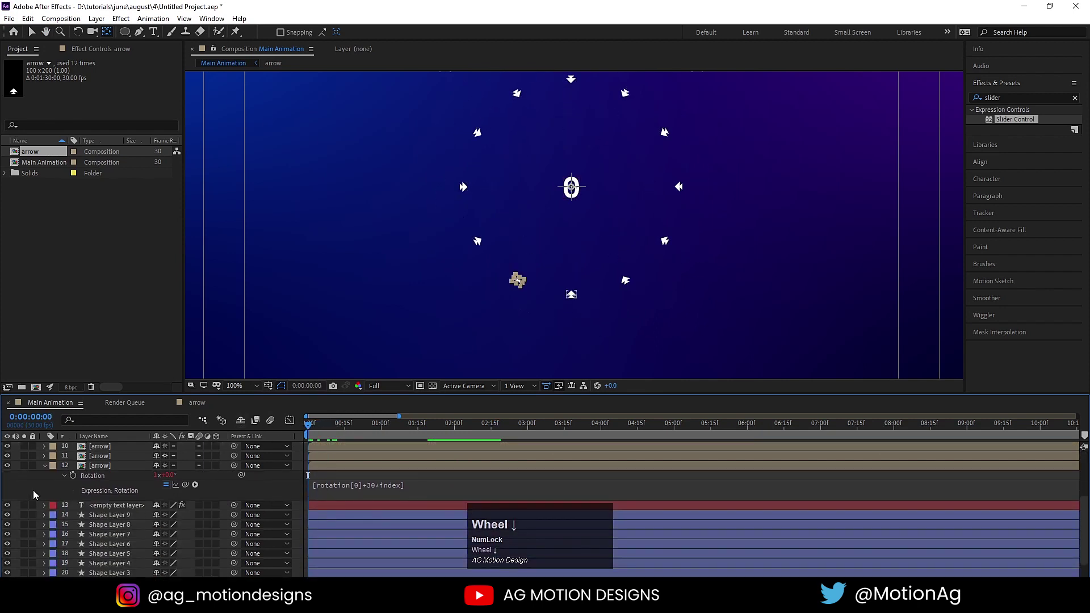
{"action": "left_click", "coordinate": [49, 472]}
{"action": "scroll", "scroll_direction": "up", "scroll_amount": 3}
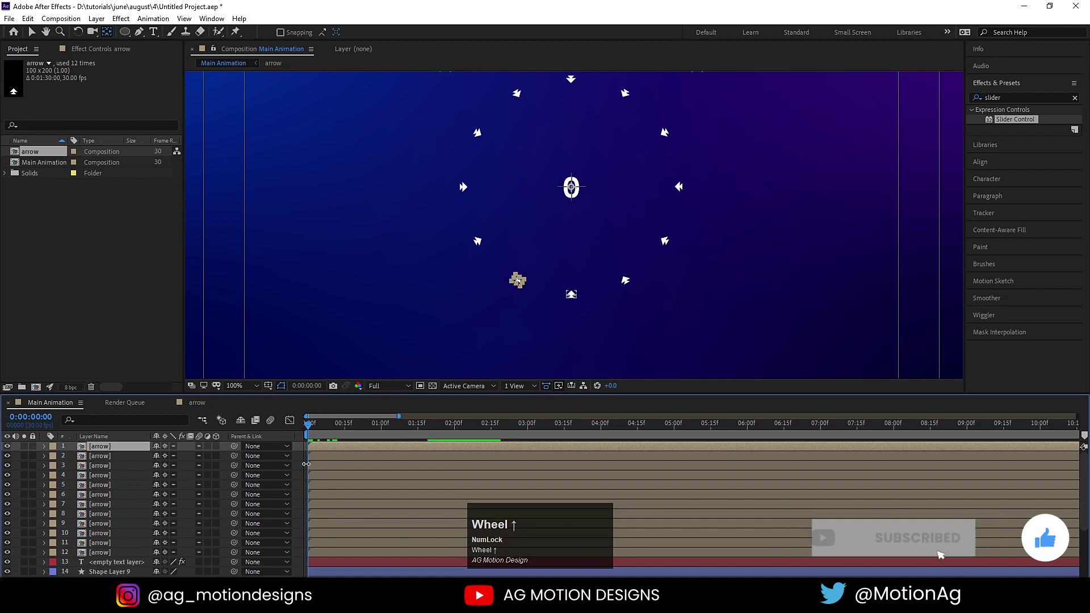
{"action": "key", "text": "Page_Down"}
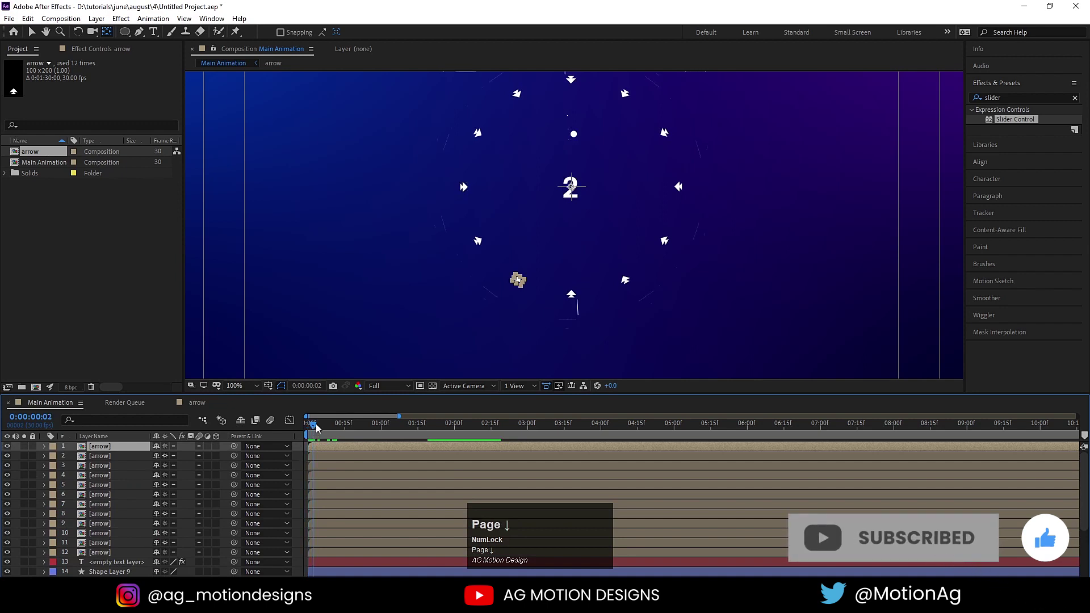
Trim all twelve arrow layers to a few frames and Sequence Layers so they start one after another
{"action": "type", "text": "==="}
{"action": "left_click", "coordinate": [310, 552]}
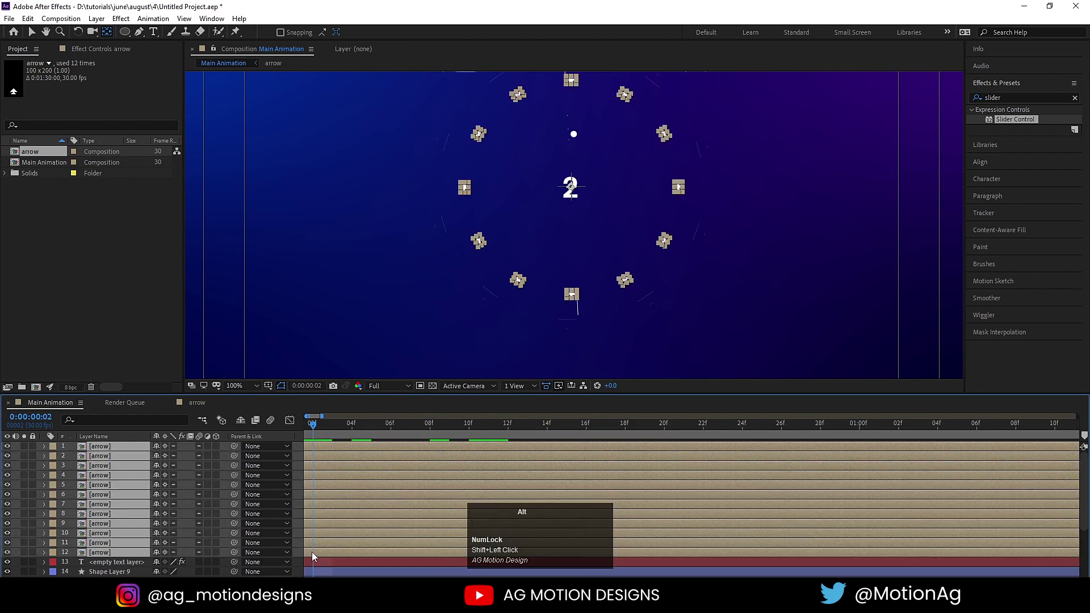
{"action": "key", "text": "alt+]"}
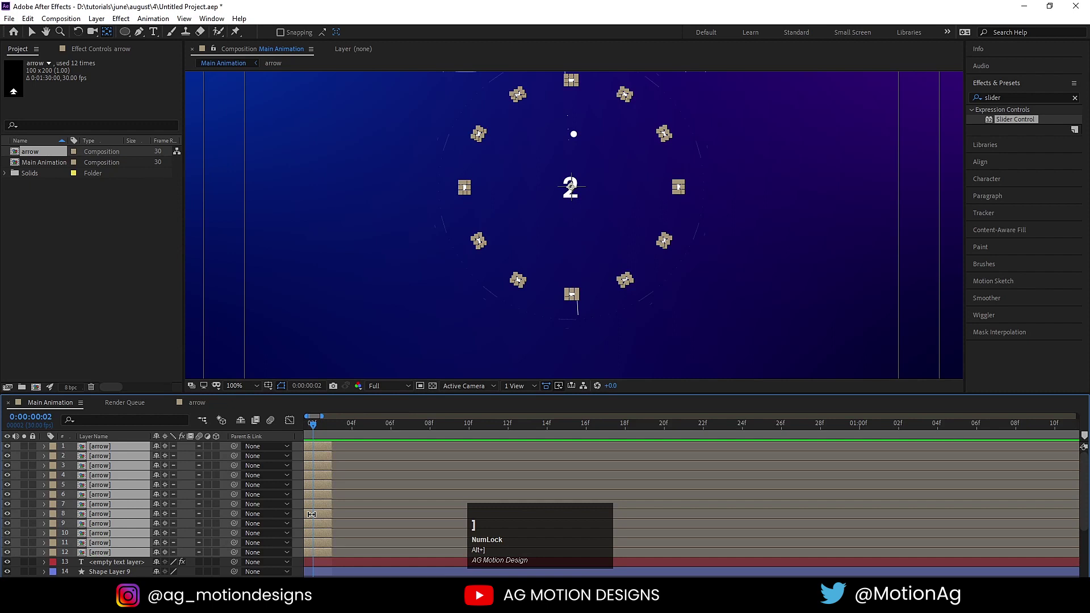
{"action": "right_click", "coordinate": [314, 519]}
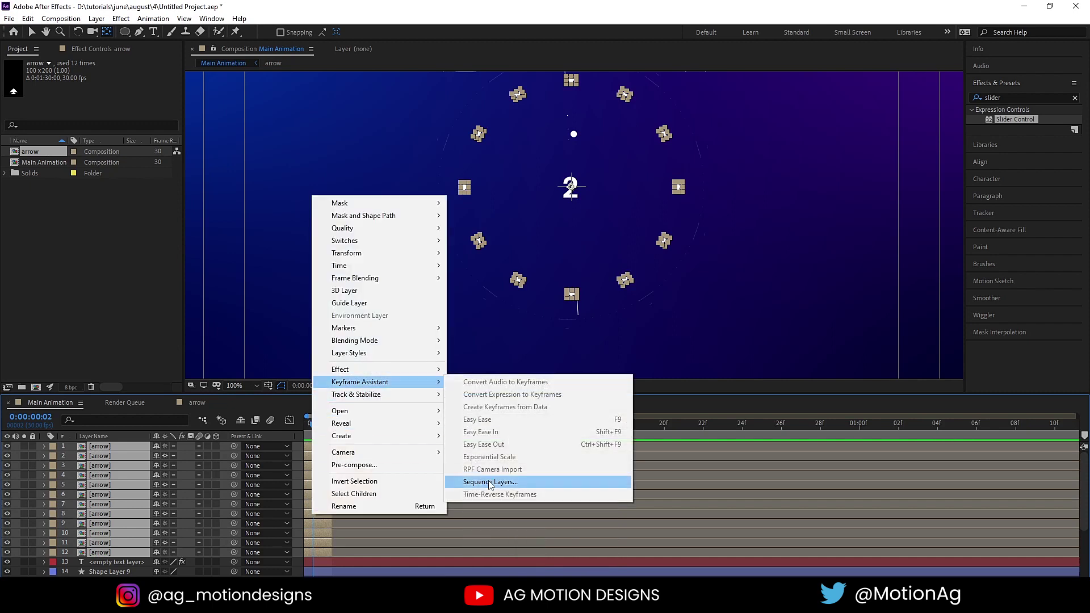
{"action": "left_click", "coordinate": [491, 484]}
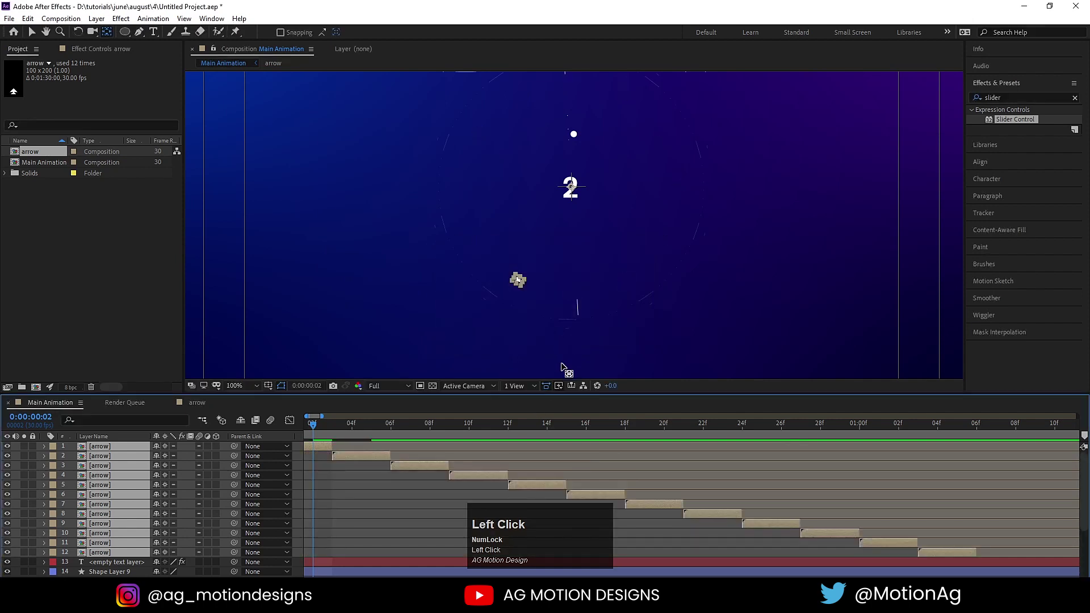
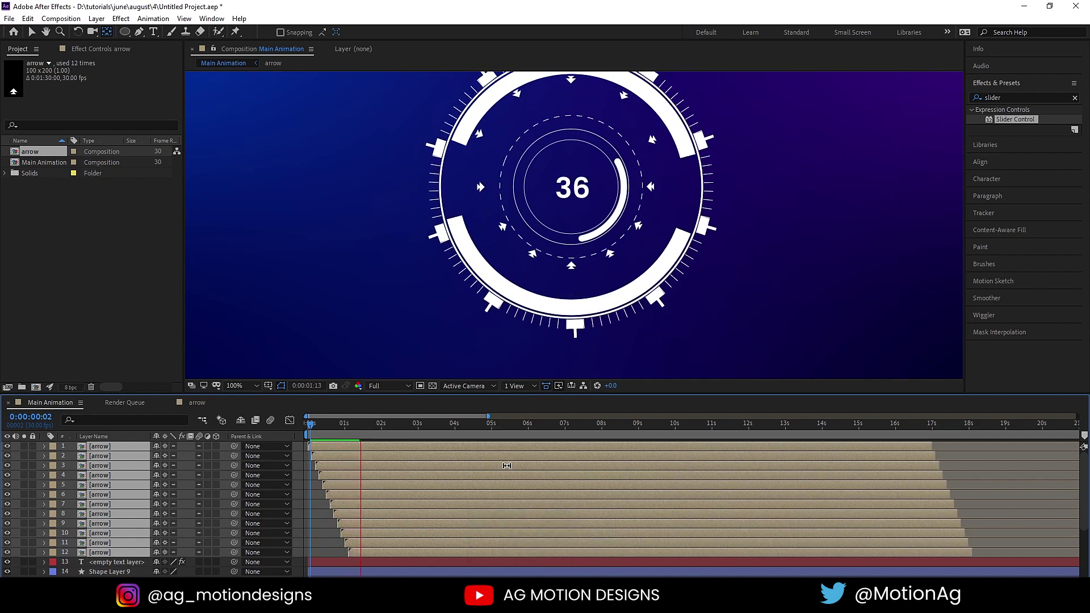
Fit the timeline and viewer, preview the arrows appearing one by one, and reselect all arrow layers
{"action": "key", "text": "space"}
{"action": "left_click", "coordinate": [351, 430]}
{"action": "key", "text": "-"}
{"action": "left_click", "coordinate": [245, 390]}
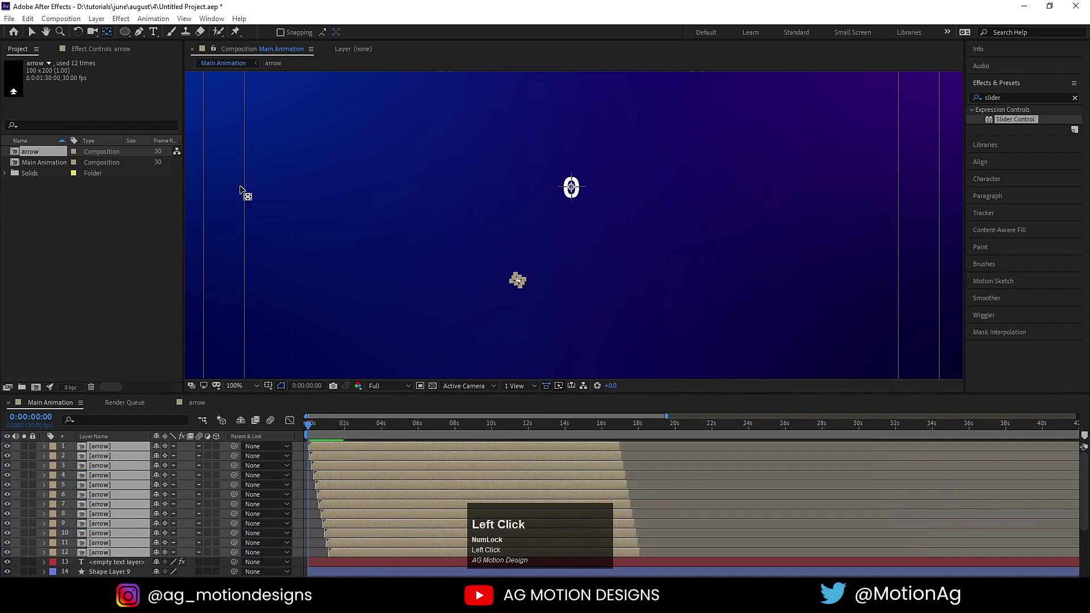
{"action": "key", "text": "space"}
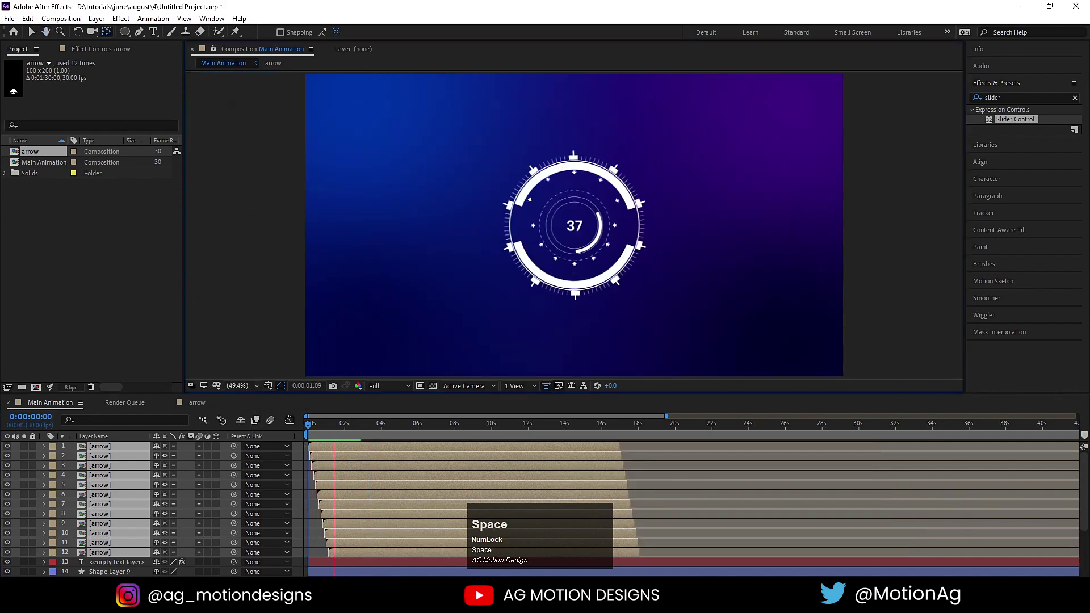
{"action": "key", "text": "space"}
{"action": "left_click", "coordinate": [326, 431]}
{"action": "key", "text": "space"}
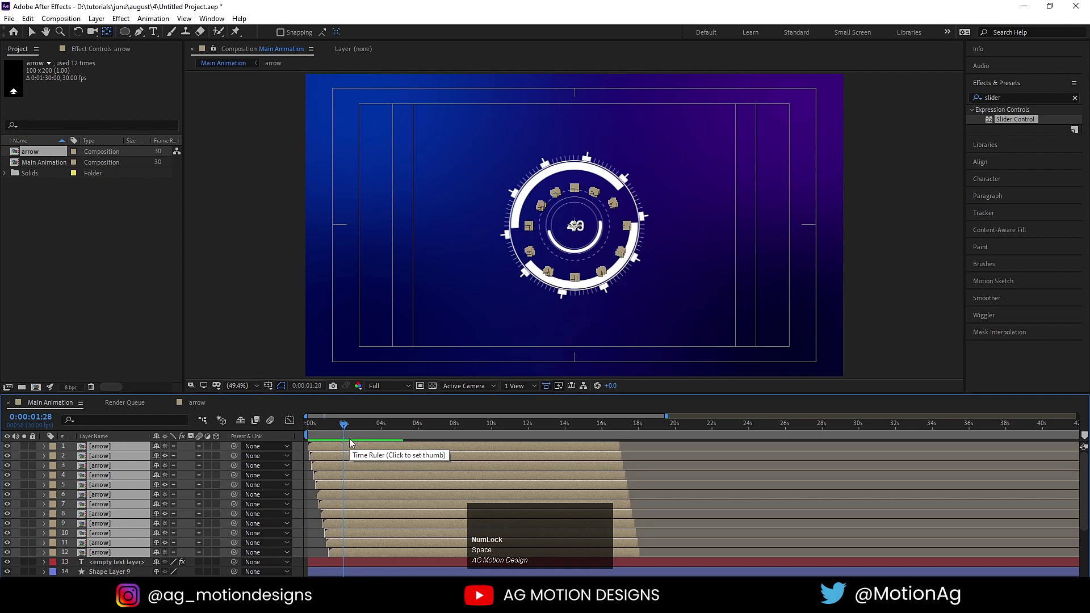
Pre-compose the selected arrows into a new composition named Arrows animation
{"action": "key", "text": "ctrl+shift+c"}
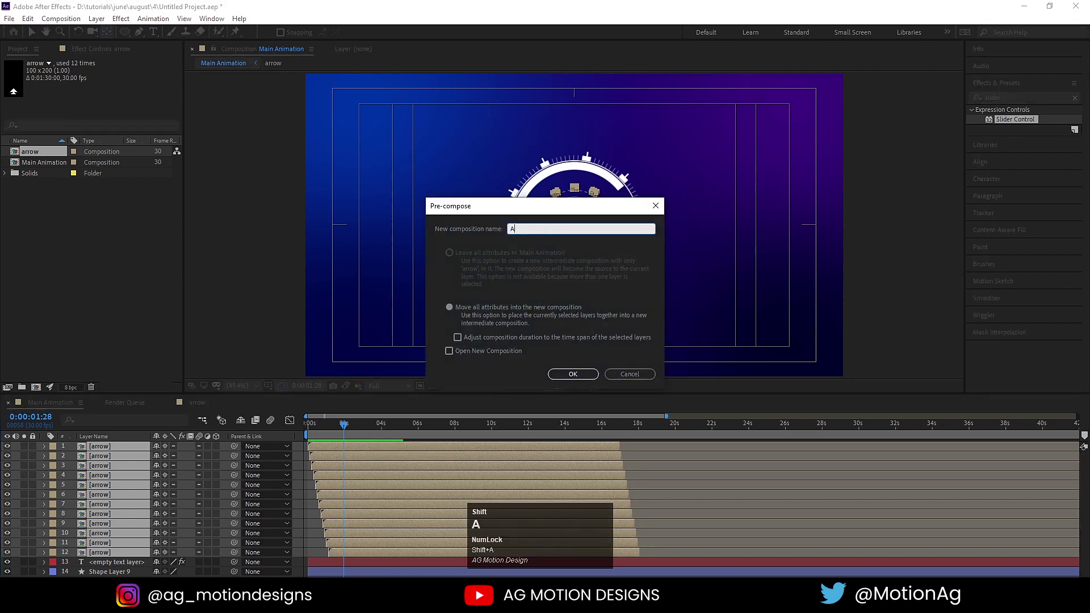
{"action": "type", "text": "rroes"}
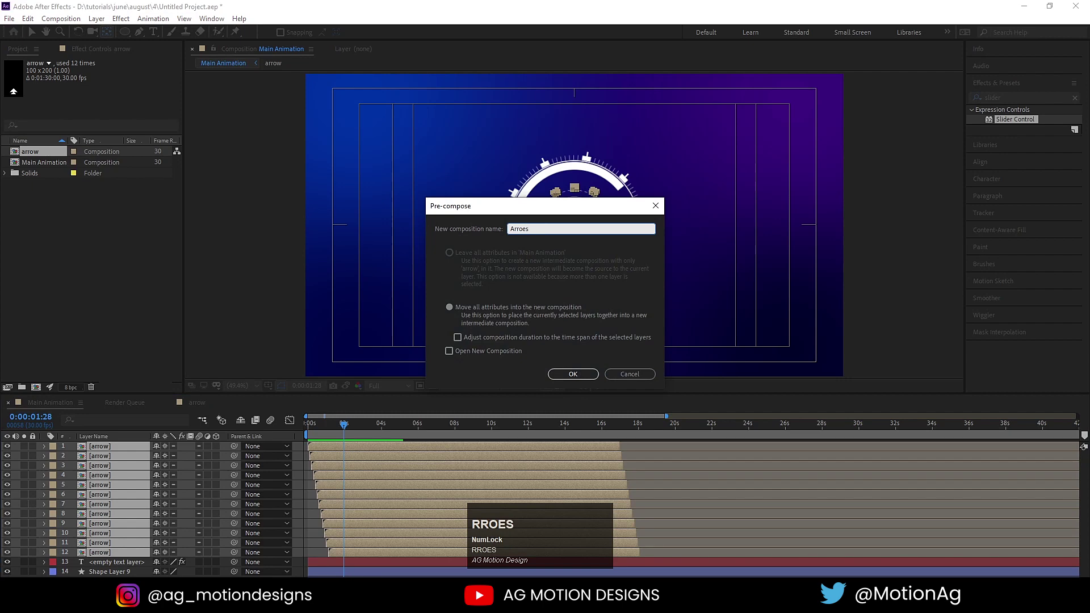
{"action": "type", "text": "s"}
{"action": "key", "text": "space"}
{"action": "type", "text": "animation"}
{"action": "key", "text": "Return"}
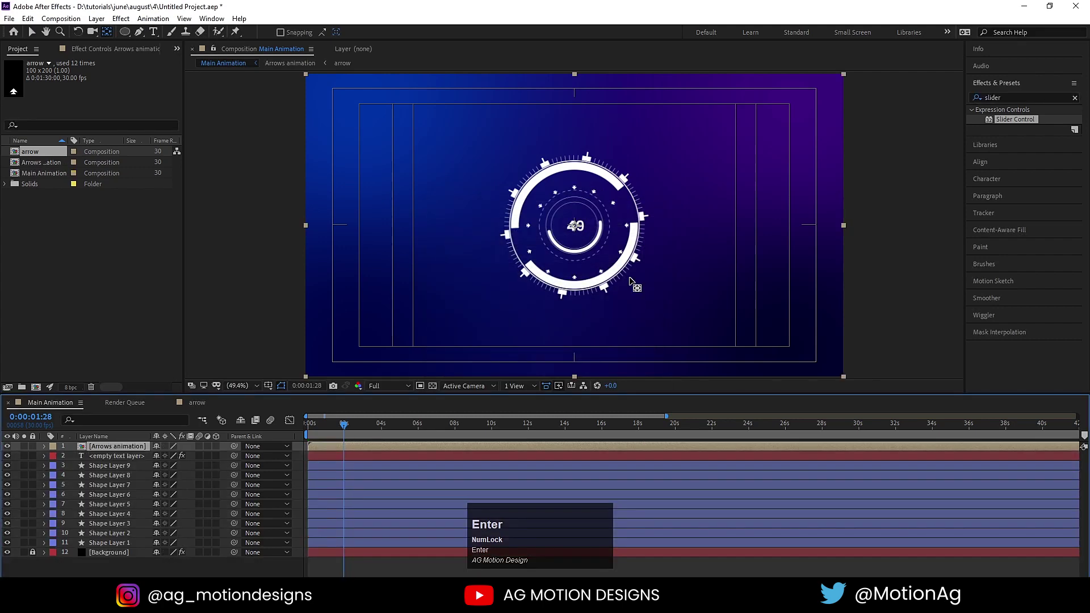
Check inside the Arrows animation precomp and return to Main Animation
{"action": "left_click", "coordinate": [466, 449]}
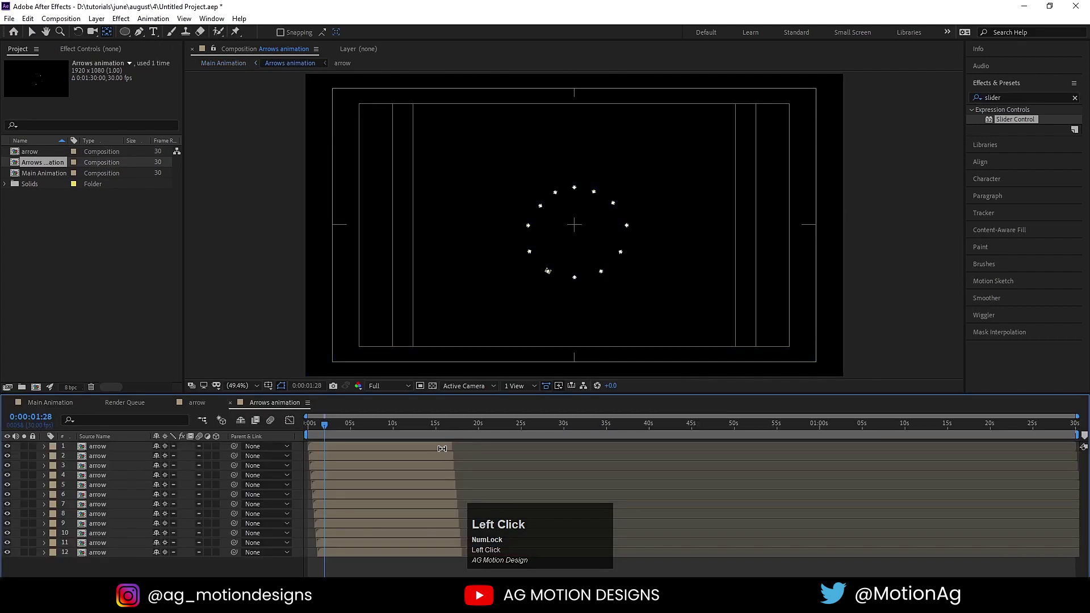
{"action": "left_click_drag", "start_coordinate": [444, 553], "coordinate": [60, 406]}
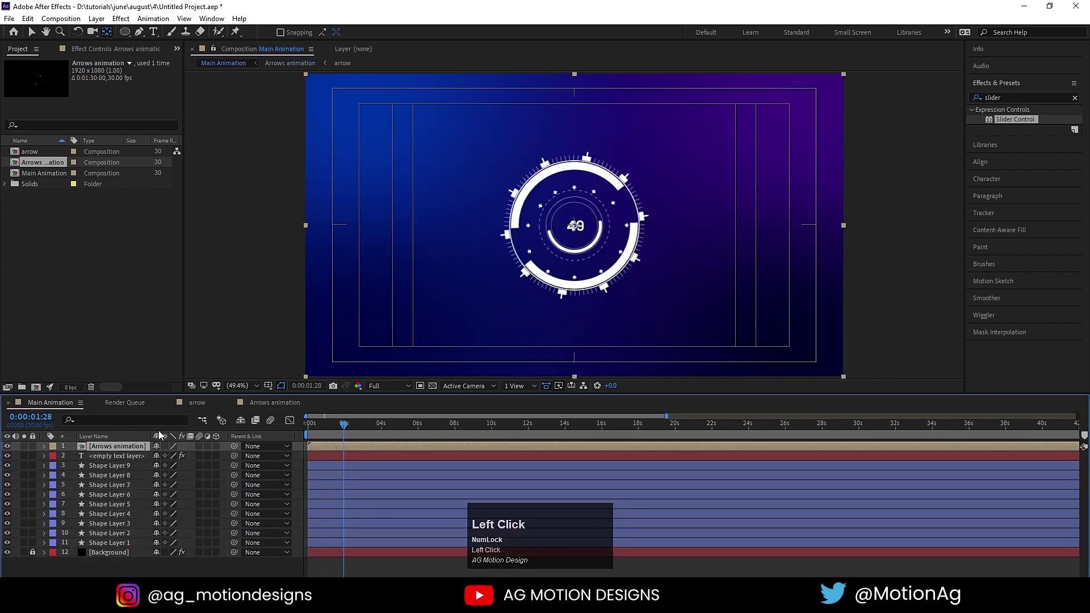
{"action": "key", "text": "ctrl+d"}
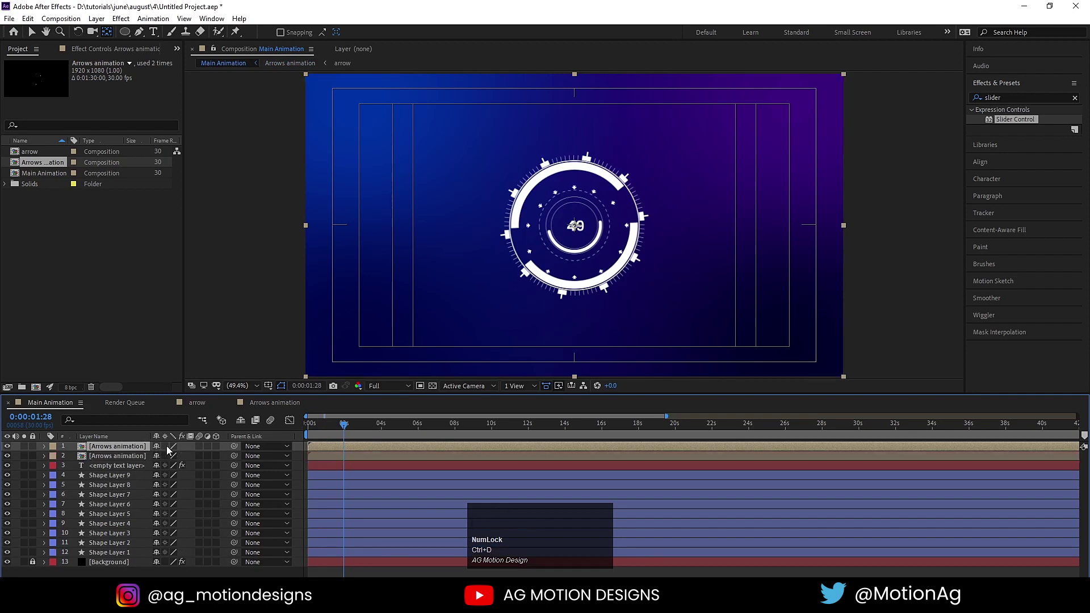
{"action": "left_click", "coordinate": [168, 450]}
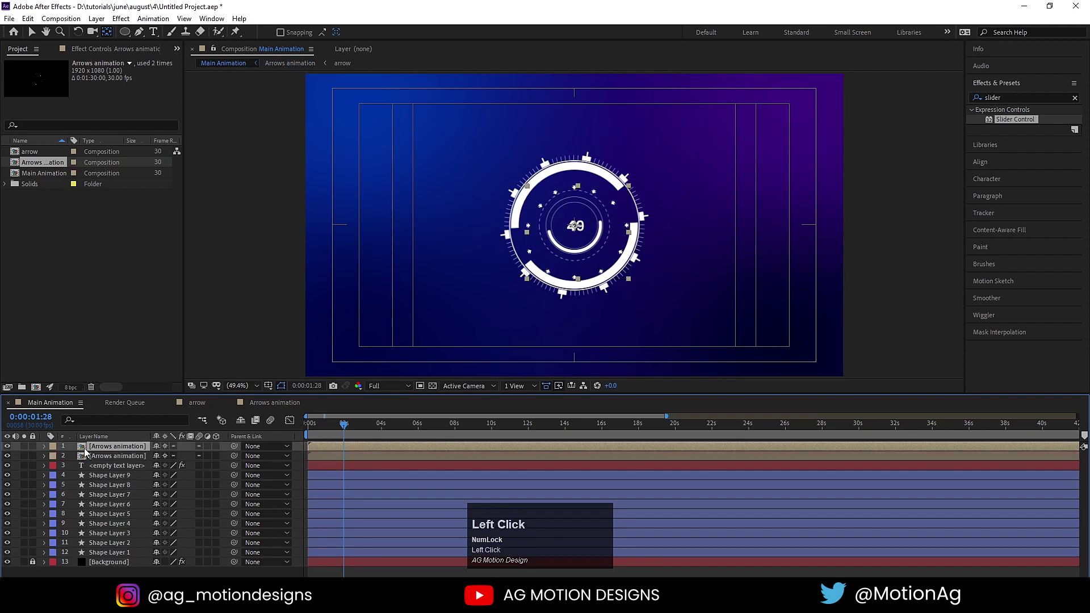
{"action": "key", "text": "s"}
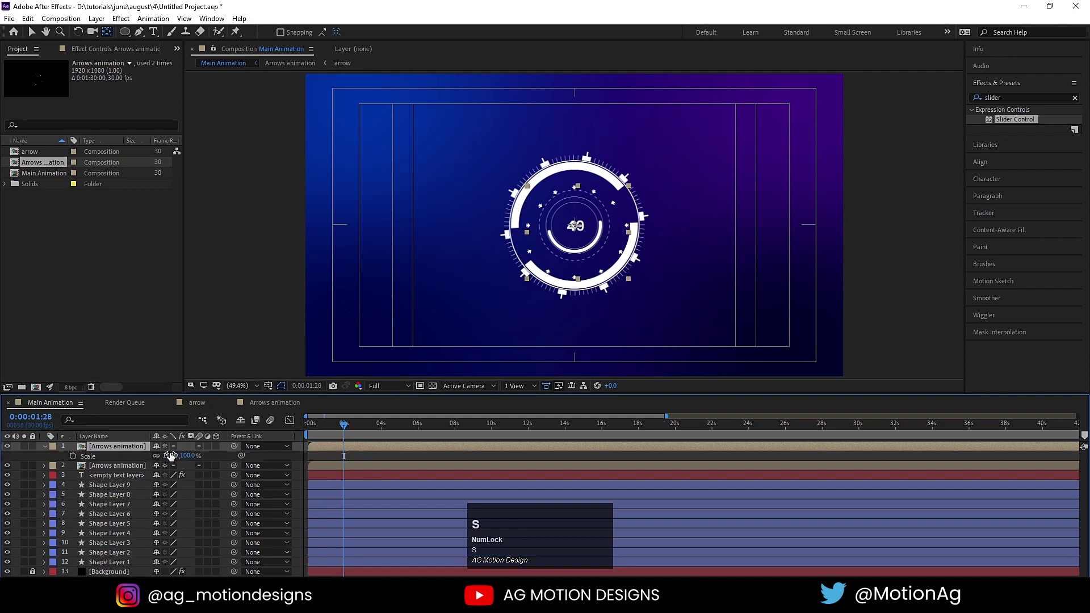
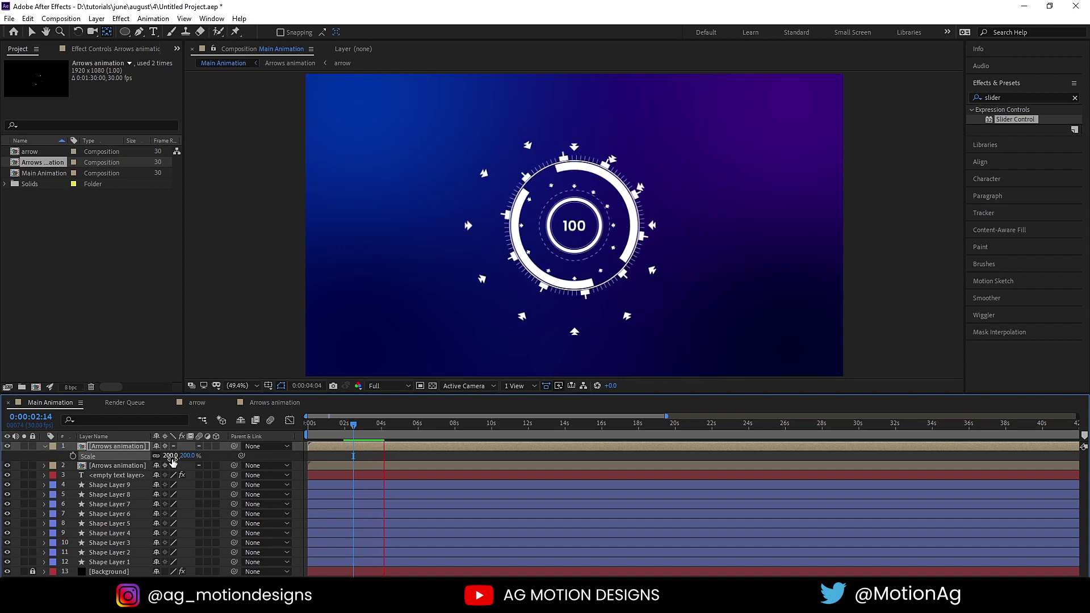
{"action": "key", "text": "space"}
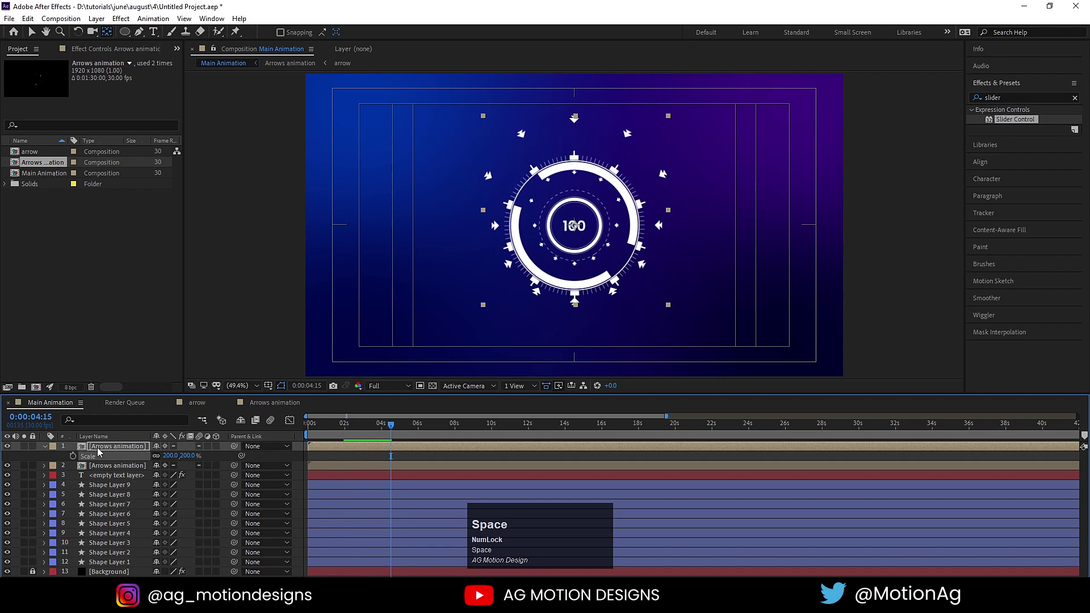
{"action": "left_click", "coordinate": [99, 451]}
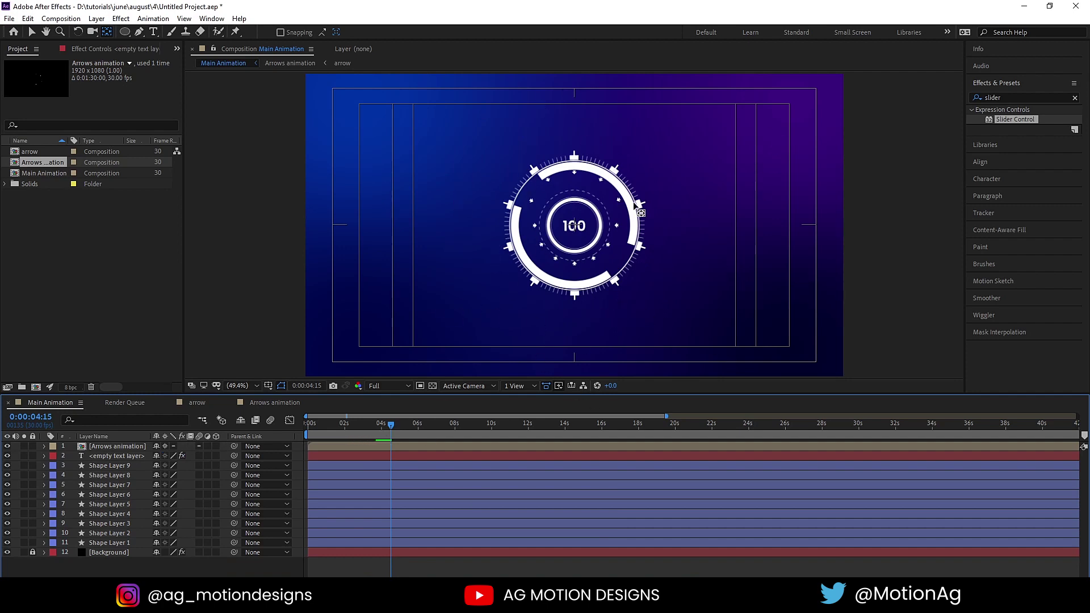
Select every layer except Background and pre-compose them as Hud1
{"action": "left_click_drag", "start_coordinate": [322, 429], "coordinate": [125, 545]}
{"action": "left_click", "coordinate": [122, 454]}
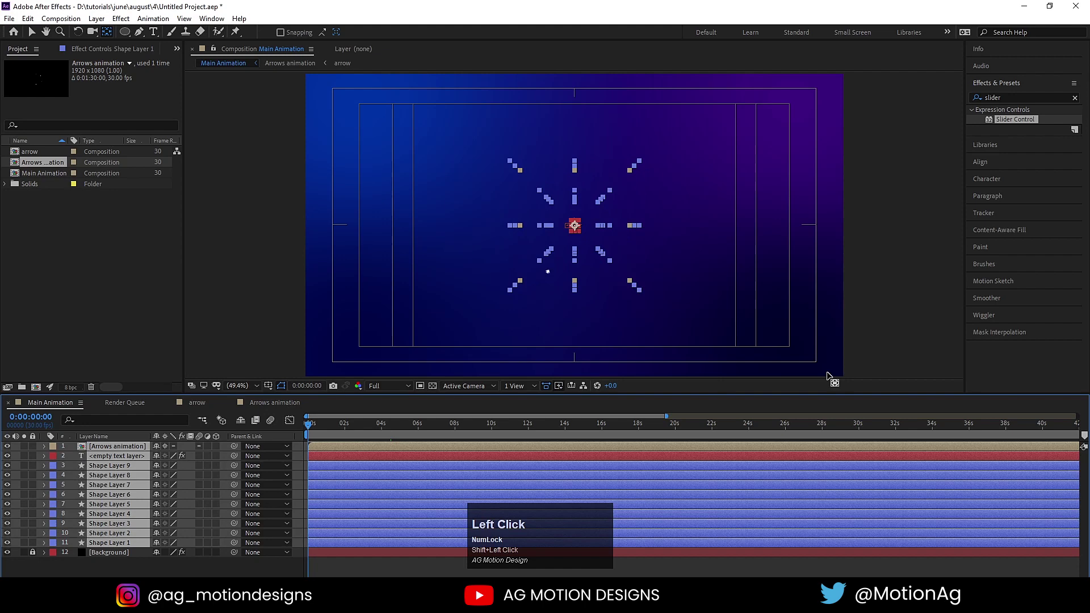
{"action": "key", "text": "ctrl+shift+c"}
{"action": "type", "text": "ud1"}
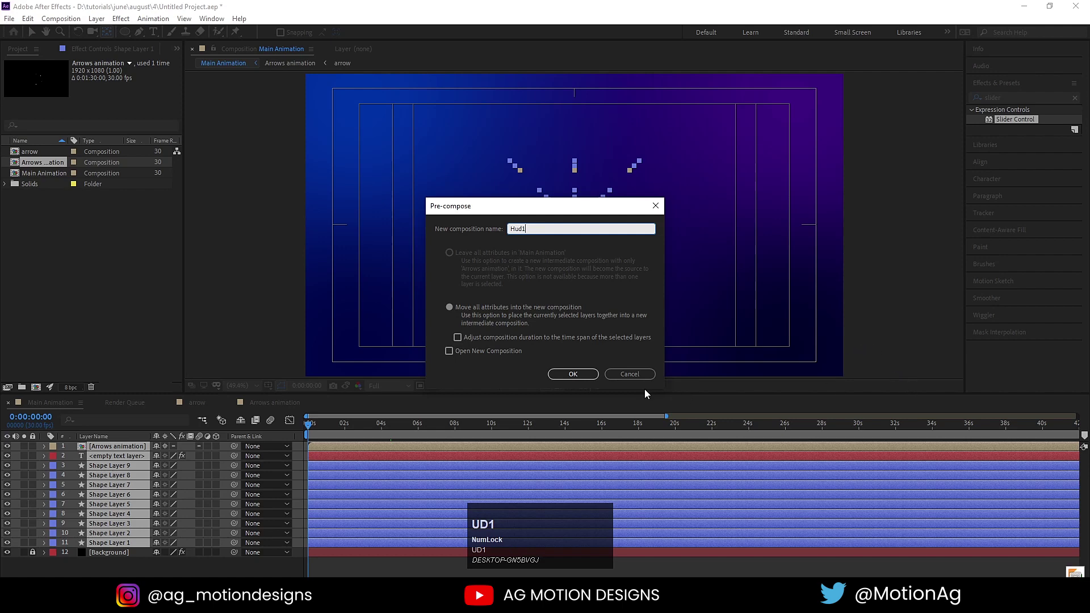
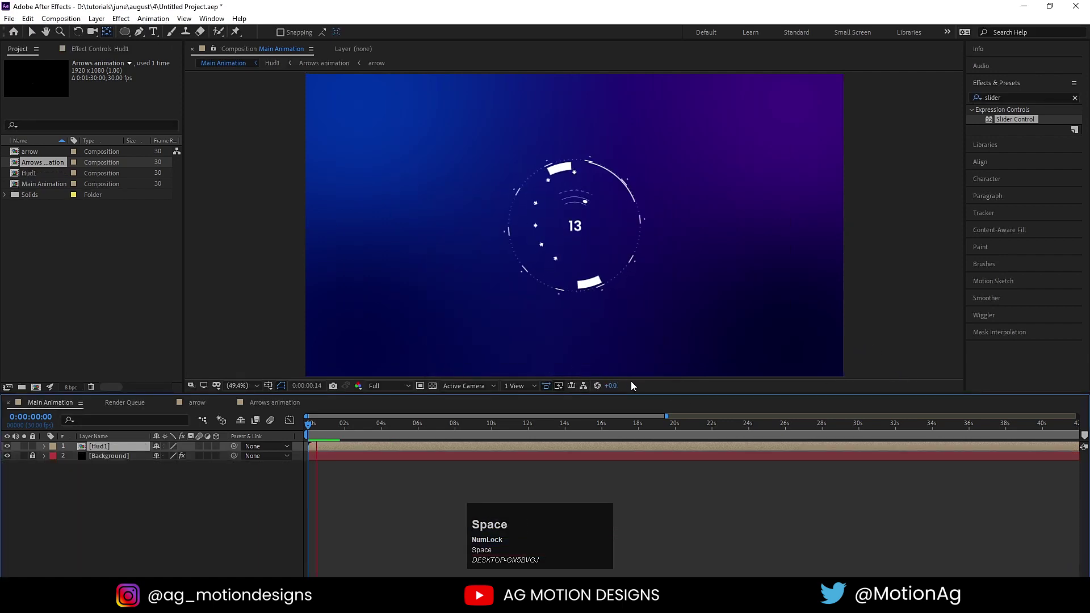
Duplicate Hud1, scale the top copy to 164% as an outer ring and preview at lower resolution
{"action": "key", "text": "space"}
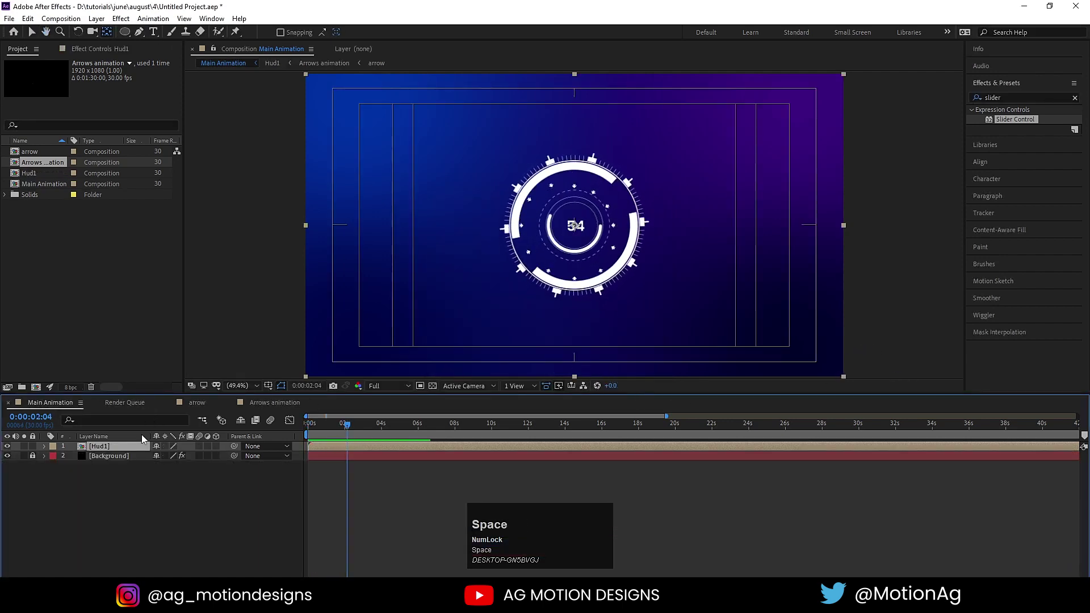
{"action": "left_click", "coordinate": [109, 452]}
{"action": "key", "text": "ctrl+d"}
{"action": "left_click", "coordinate": [168, 452]}
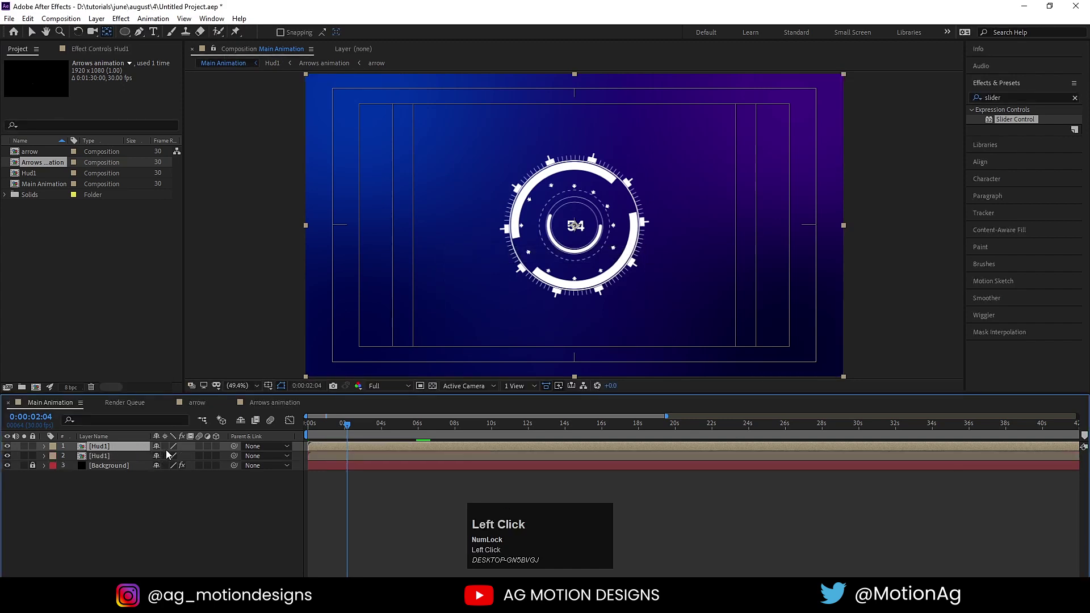
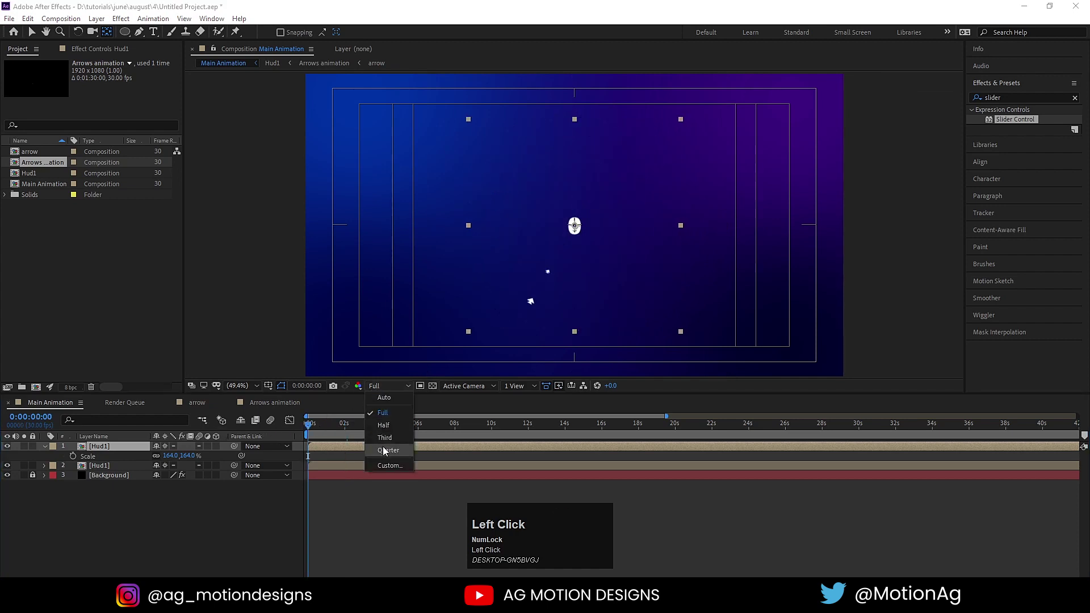
{"action": "key", "text": "space"}
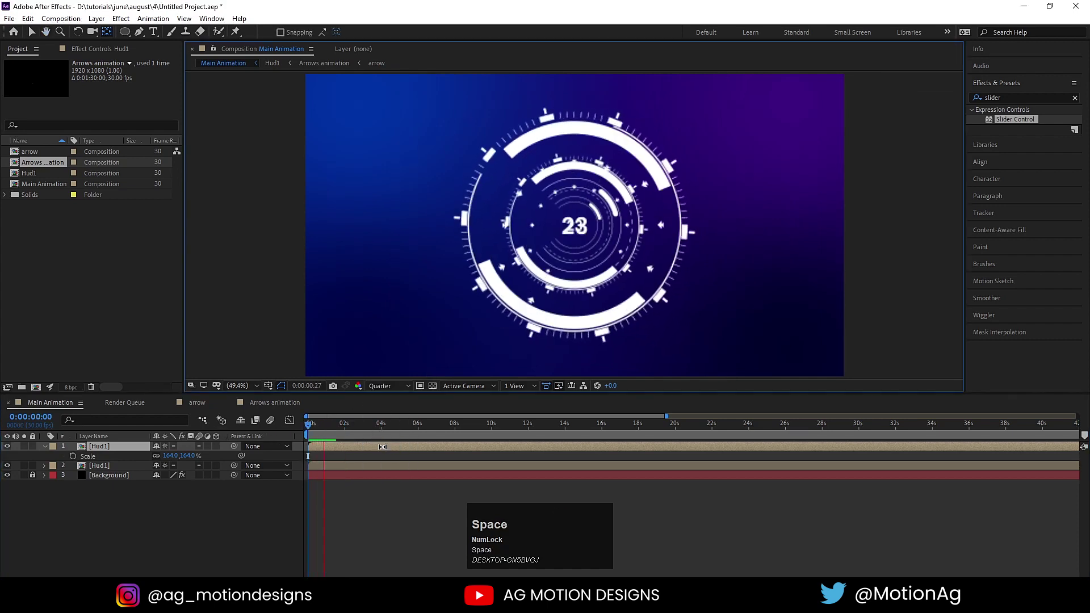
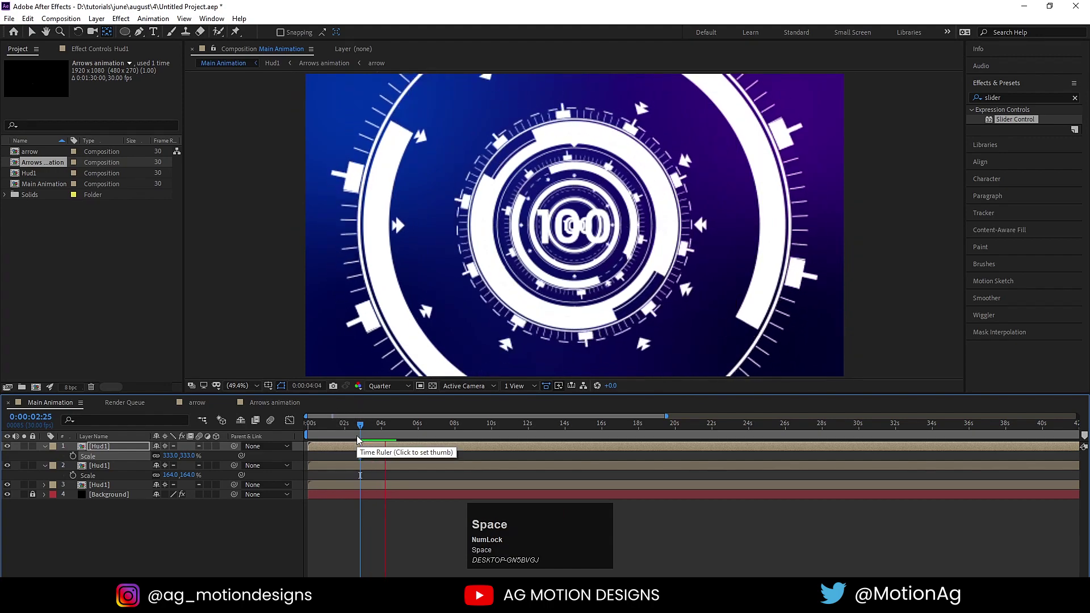
Replay the preview from the start to check the three nested Hud1 copies
{"action": "key", "text": "space"}
{"action": "left_click", "coordinate": [338, 430]}
{"action": "key", "text": "space"}
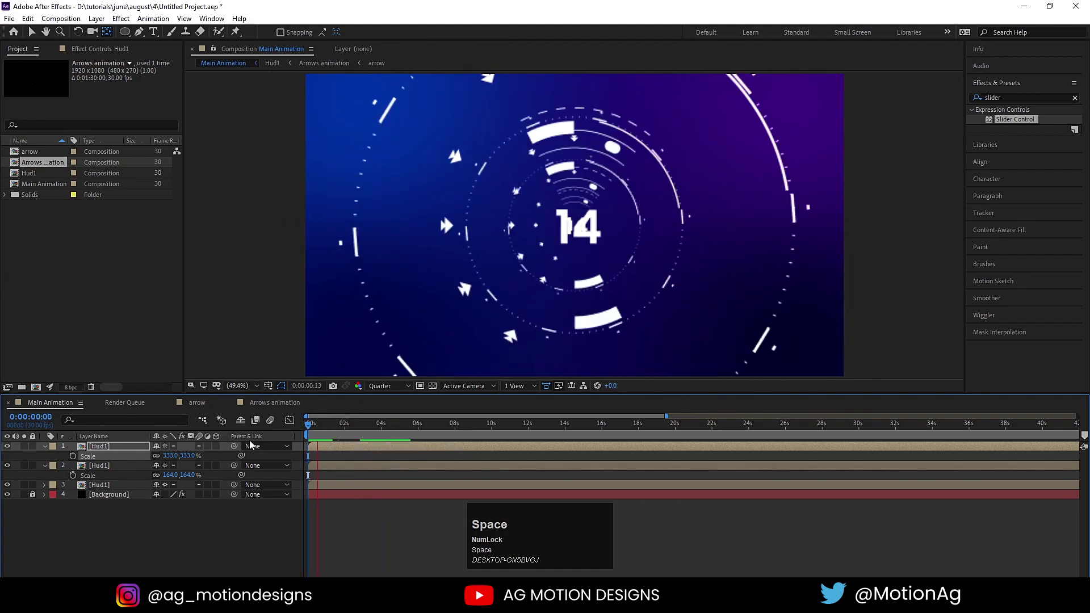
{"action": "key", "text": "space"}
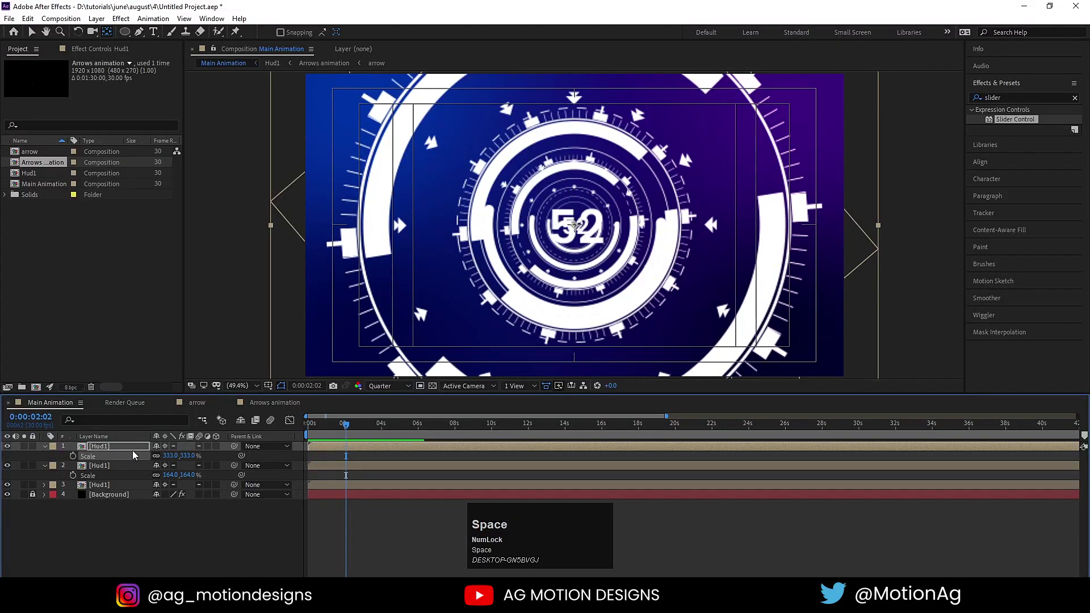
Reveal the top Hud1 layer's source in the project and duplicate it as Hud2
{"action": "left_click", "coordinate": [122, 449]}
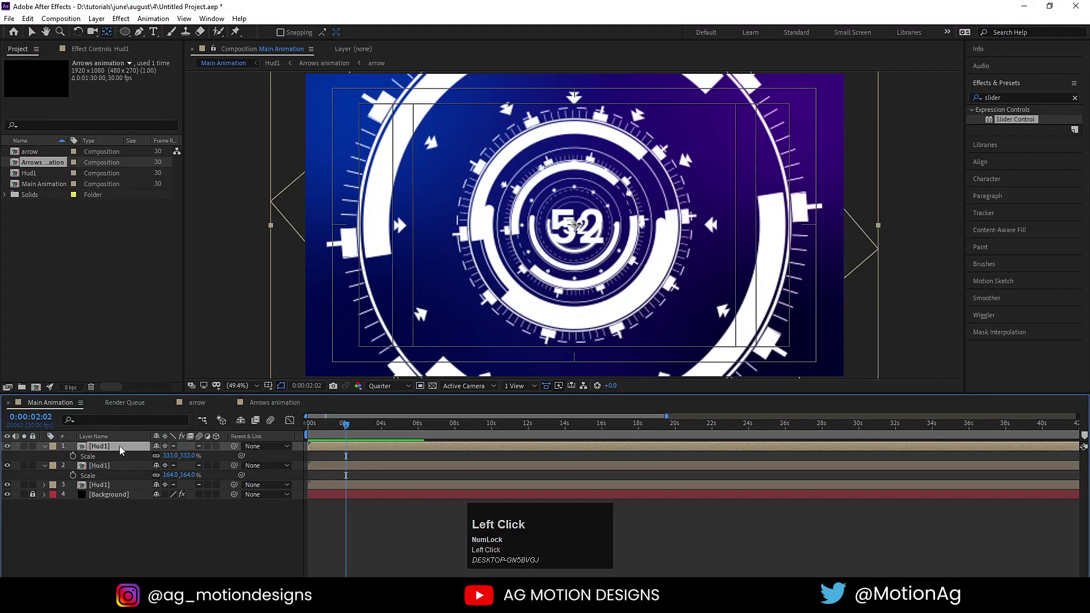
{"action": "right_click", "coordinate": [122, 450]}
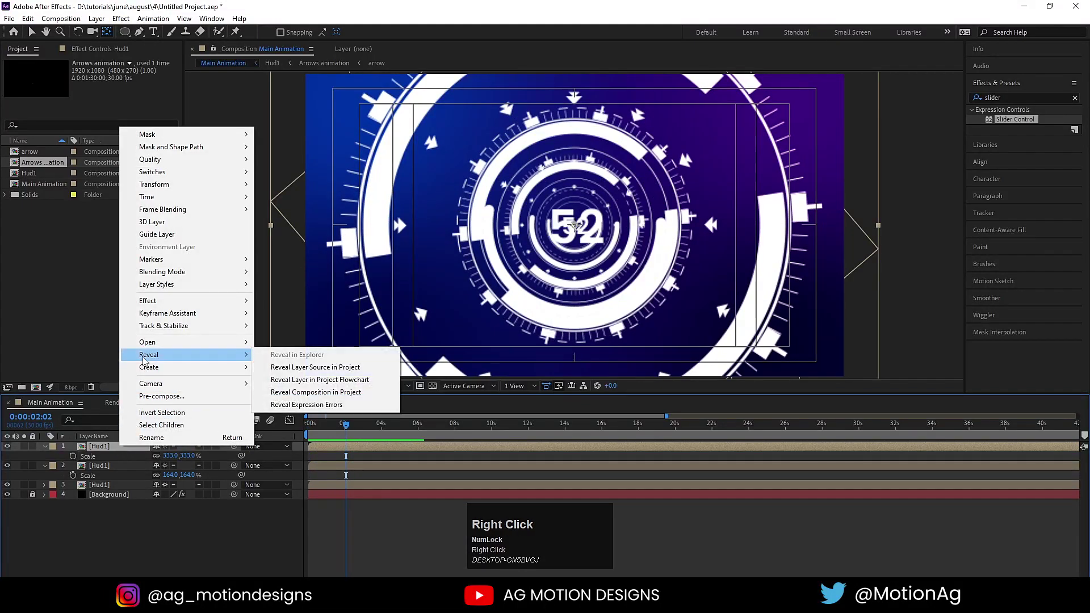
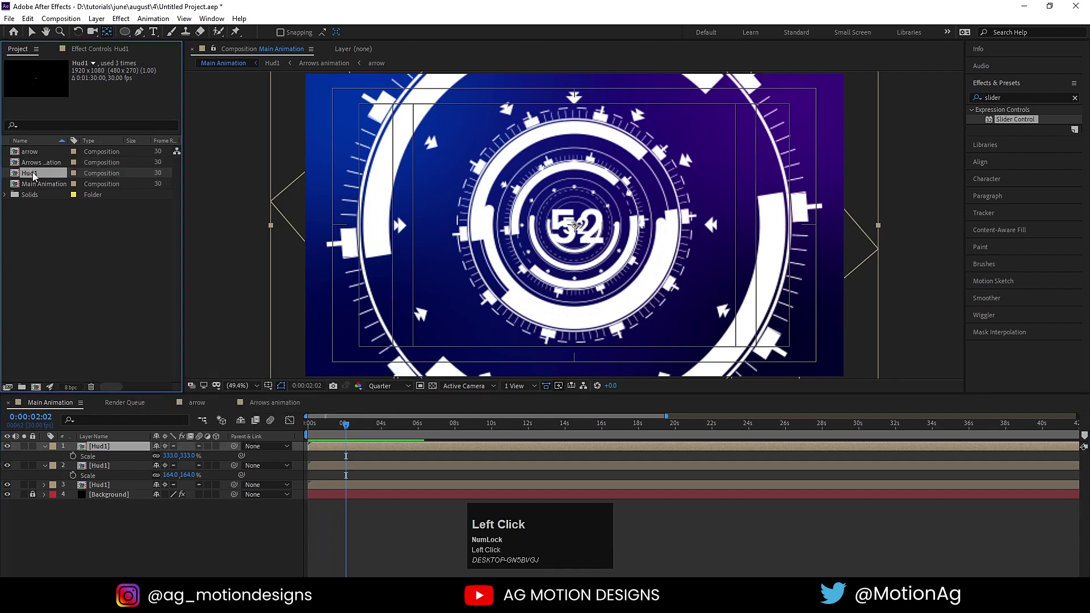
{"action": "key", "text": "ctrl+d"}
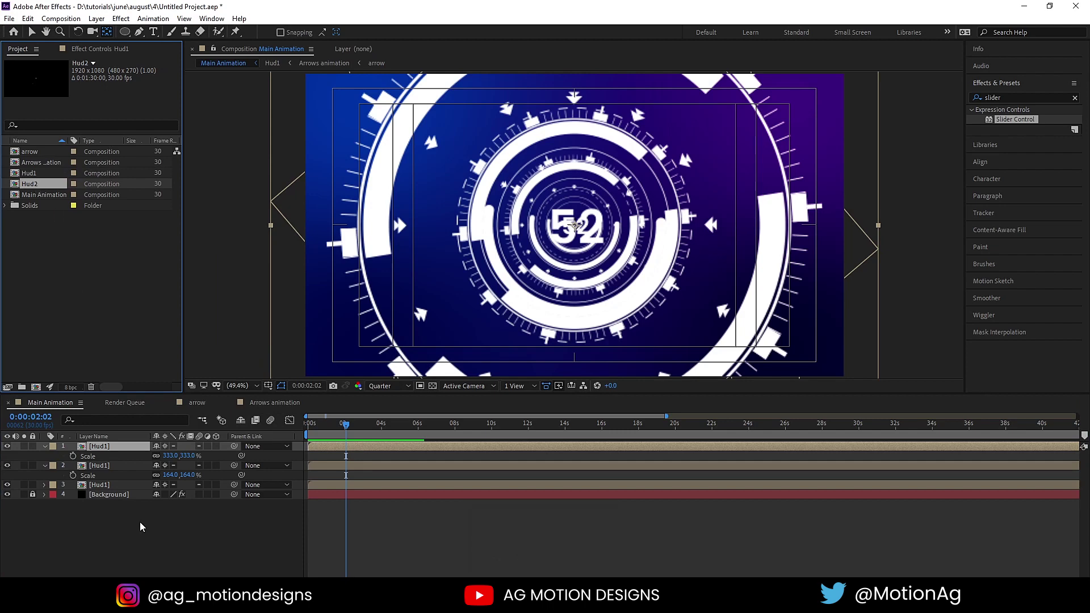
{"action": "left_click", "coordinate": [104, 466]}
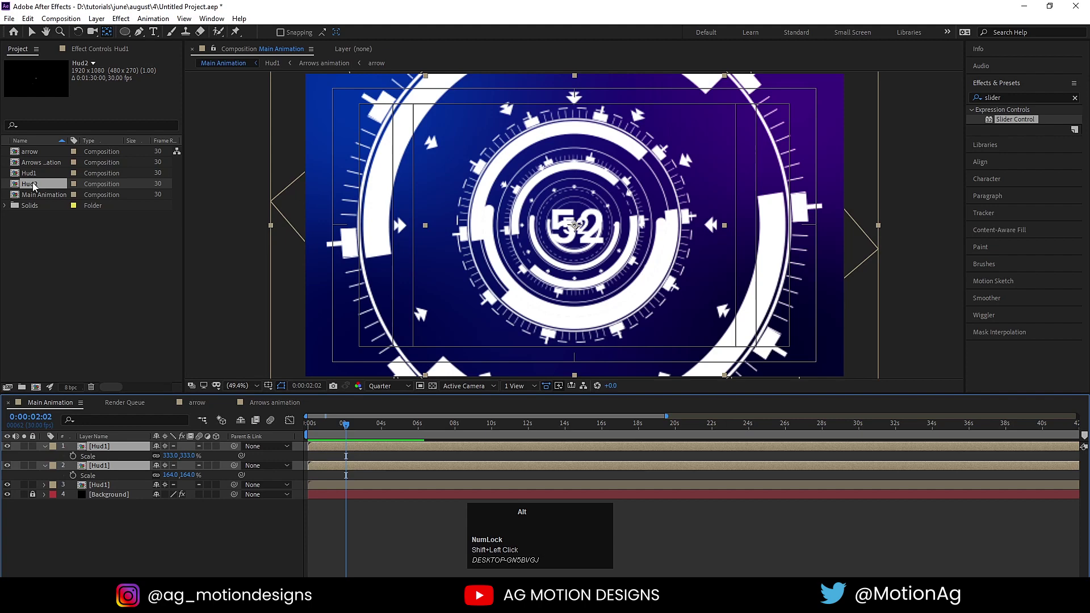
Replace the scaled layers' source with Hud2 by Alt-dragging it from the Project panel
{"action": "left_click_drag", "start_coordinate": [35, 186], "coordinate": [162, 548]}
{"action": "left_click", "coordinate": [162, 547]}
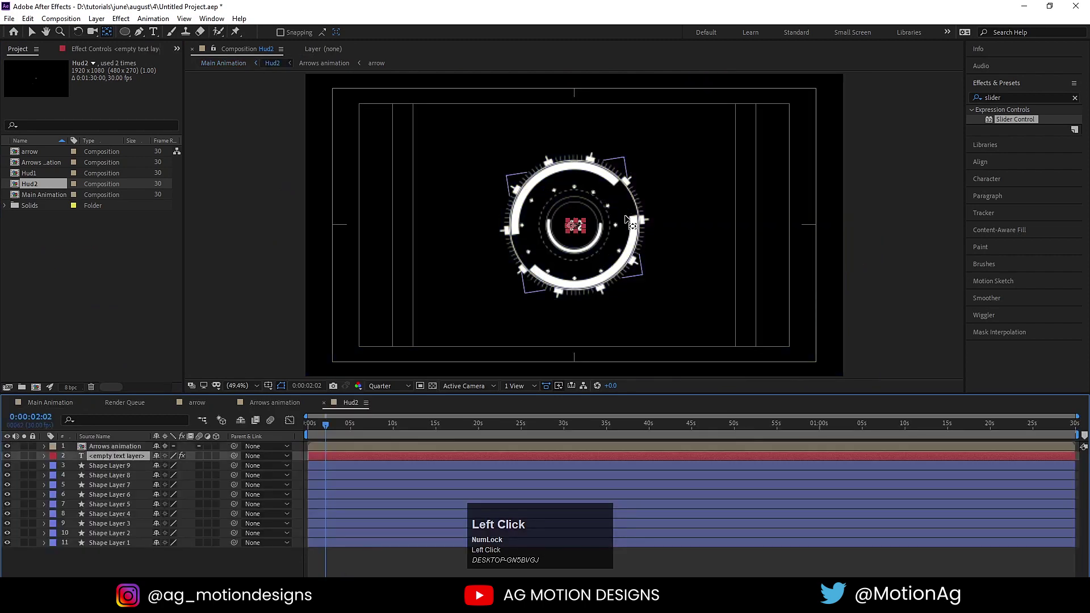
{"action": "scroll", "scroll_direction": "up", "scroll_amount": 3}
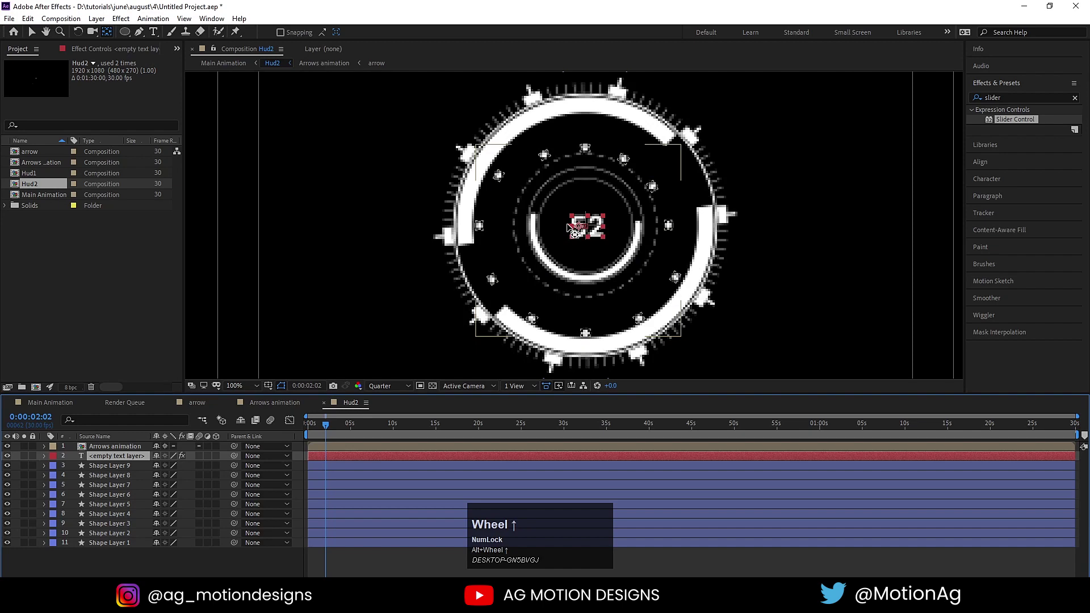
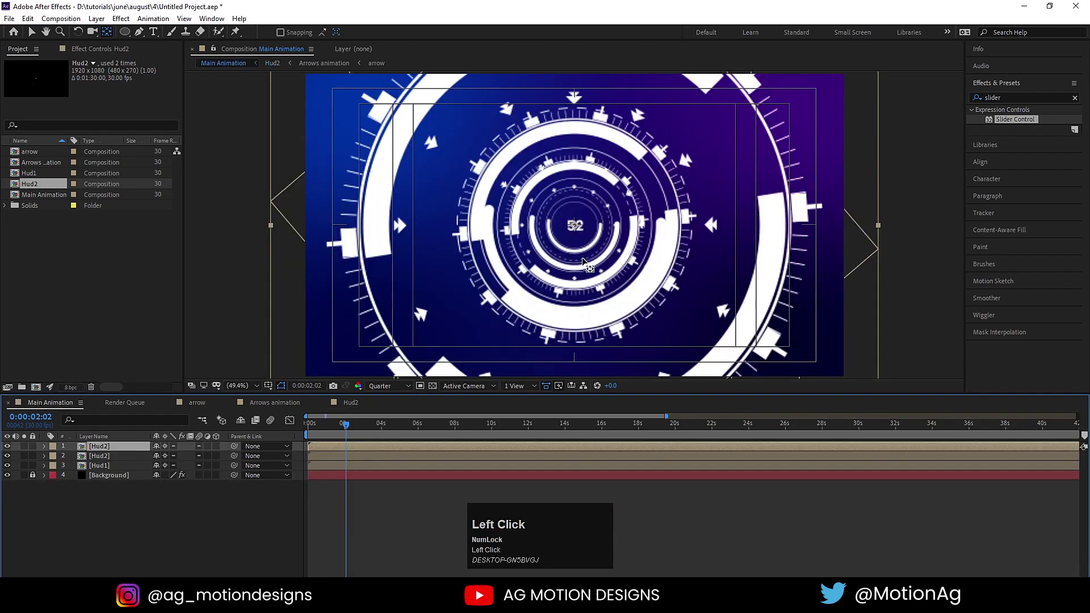
Play the combined animation from the beginning to check the swapped Hud2 layers
{"action": "key", "text": "space"}
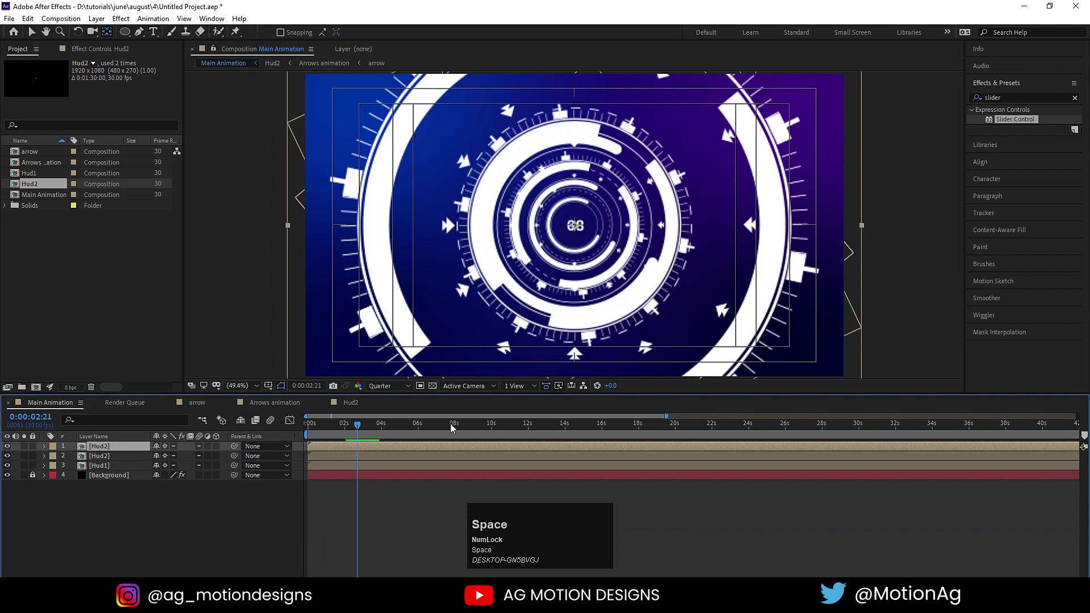
{"action": "left_click", "coordinate": [333, 433]}
{"action": "key", "text": "space"}
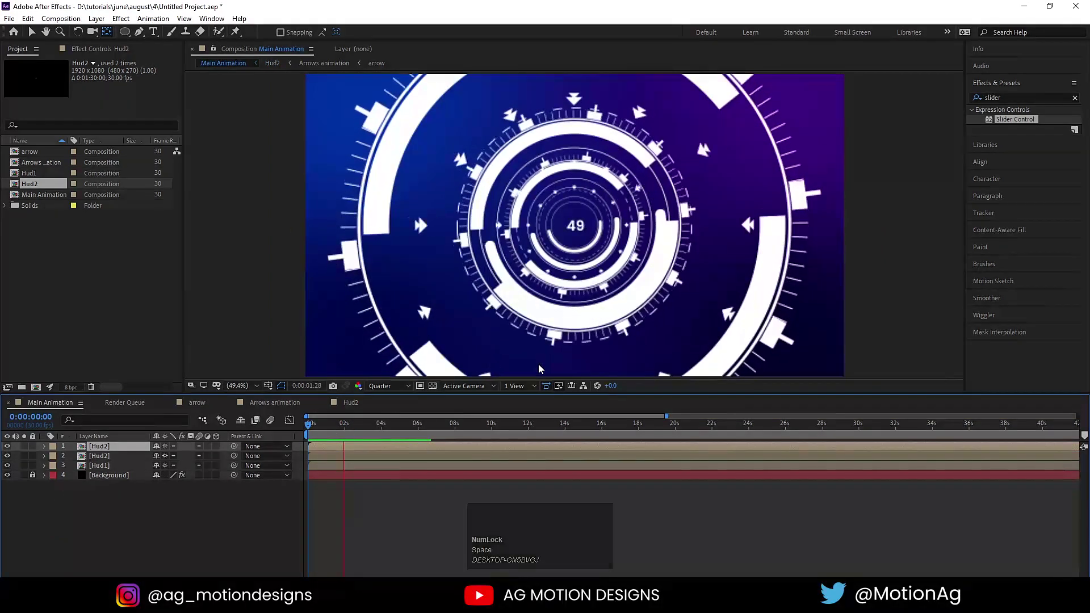
{"action": "key", "text": "space"}
Select all layers in the Hud1 composition, enable their 3D Layer switch and preview
{"action": "left_click_drag", "start_coordinate": [338, 429], "coordinate": [109, 470]}
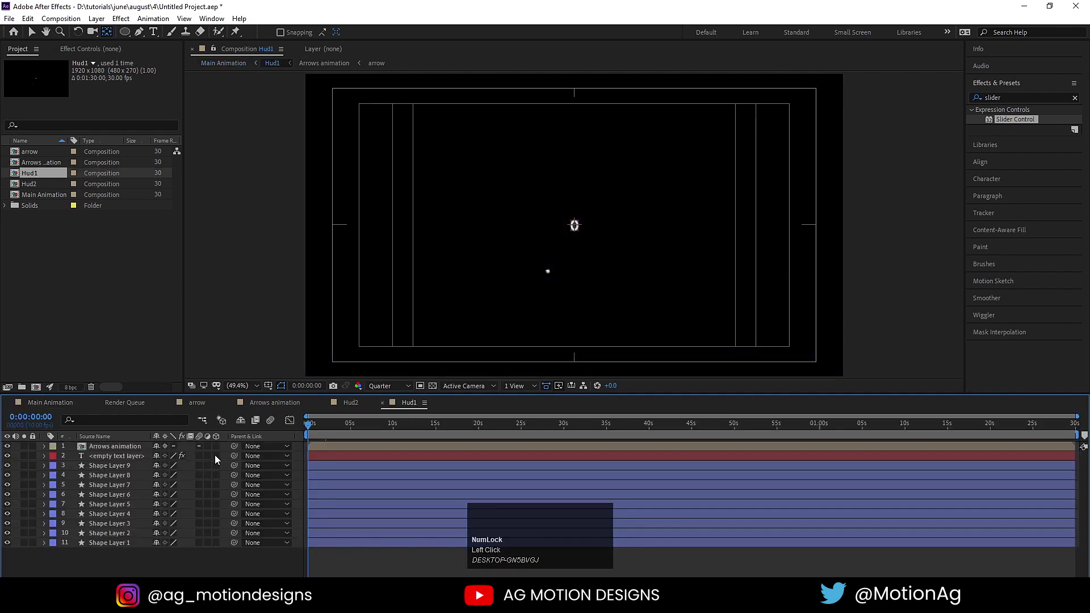
{"action": "key", "text": "ctrl+a"}
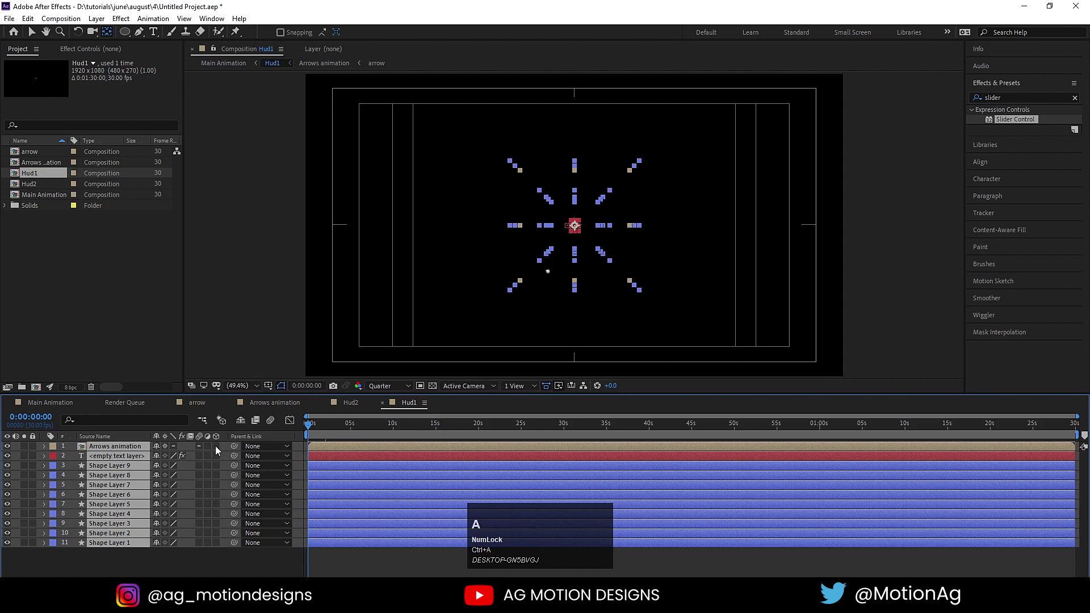
{"action": "left_click", "coordinate": [220, 450]}
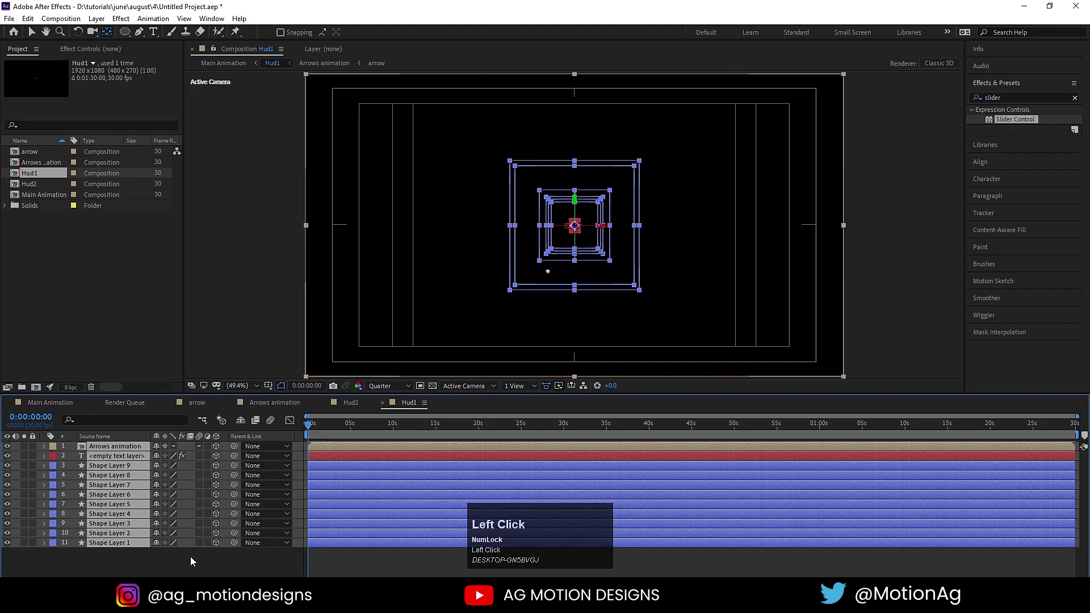
{"action": "key", "text": "space"}
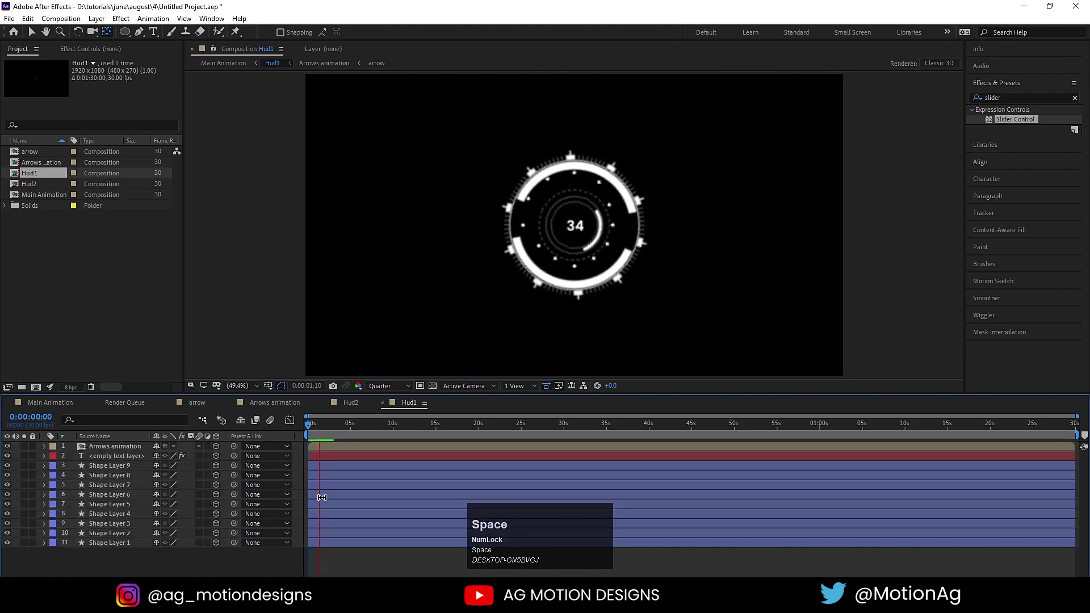
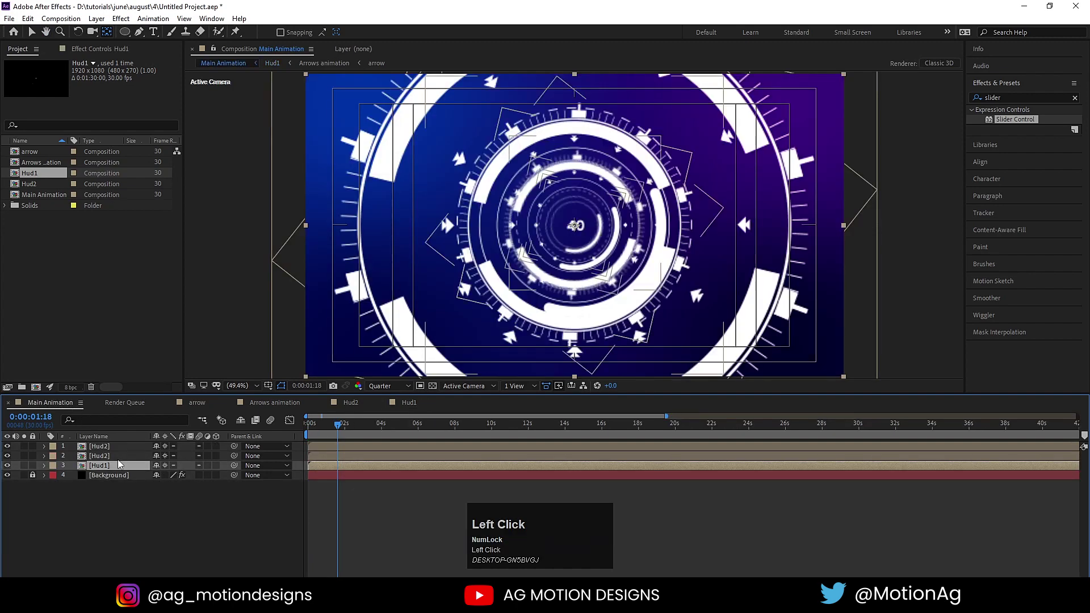
Return to Main Animation and play it to review the 3D HUD layers
{"action": "key", "text": "ctrl+a"}
{"action": "left_click", "coordinate": [218, 449]}
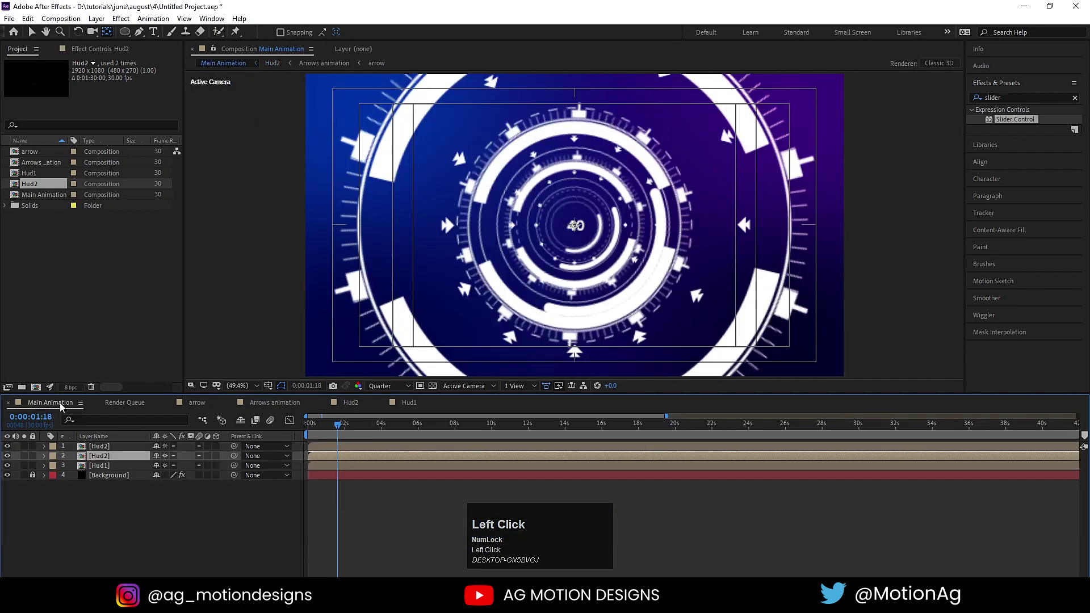
{"action": "key", "text": "space"}
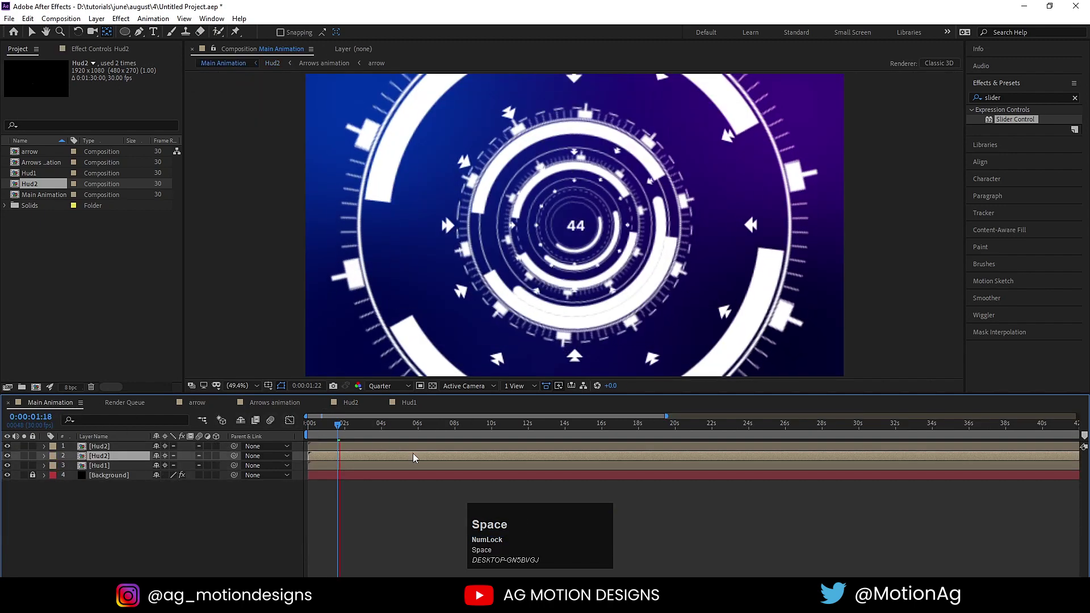